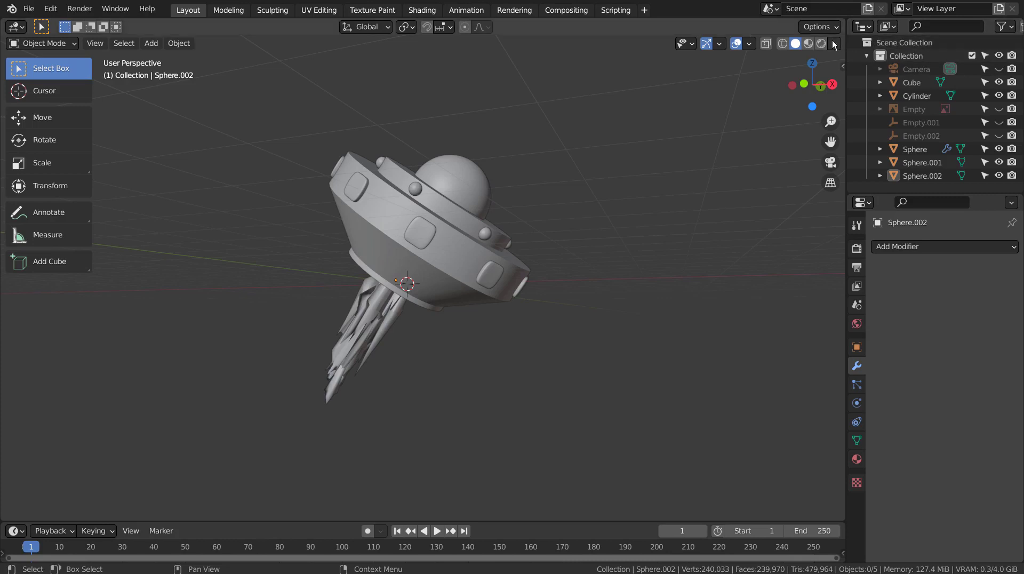
Show the UFO in Material Preview shading and play its exhaust animation while orbiting around it.
left_click(799, 153)
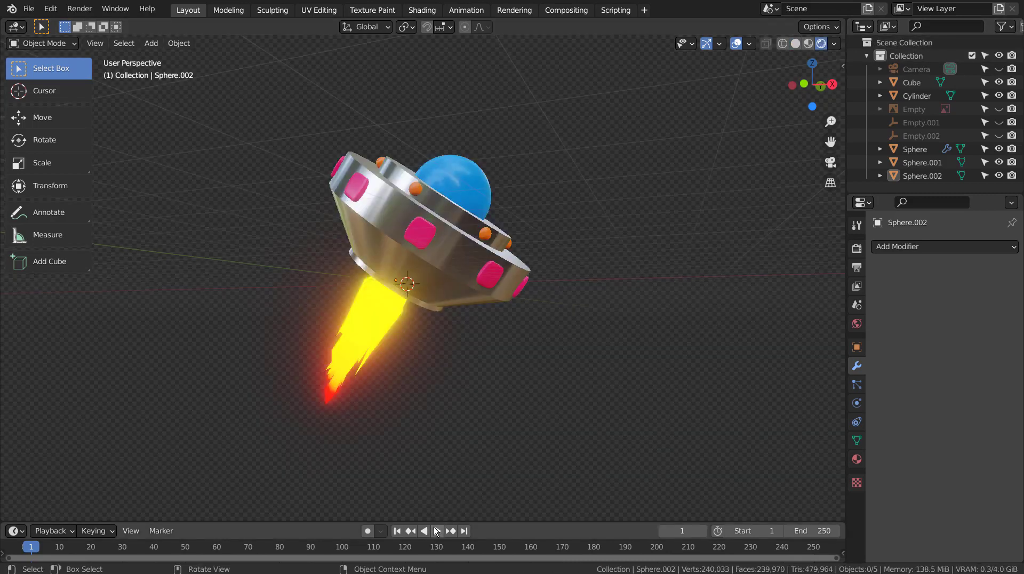
left_click(438, 533)
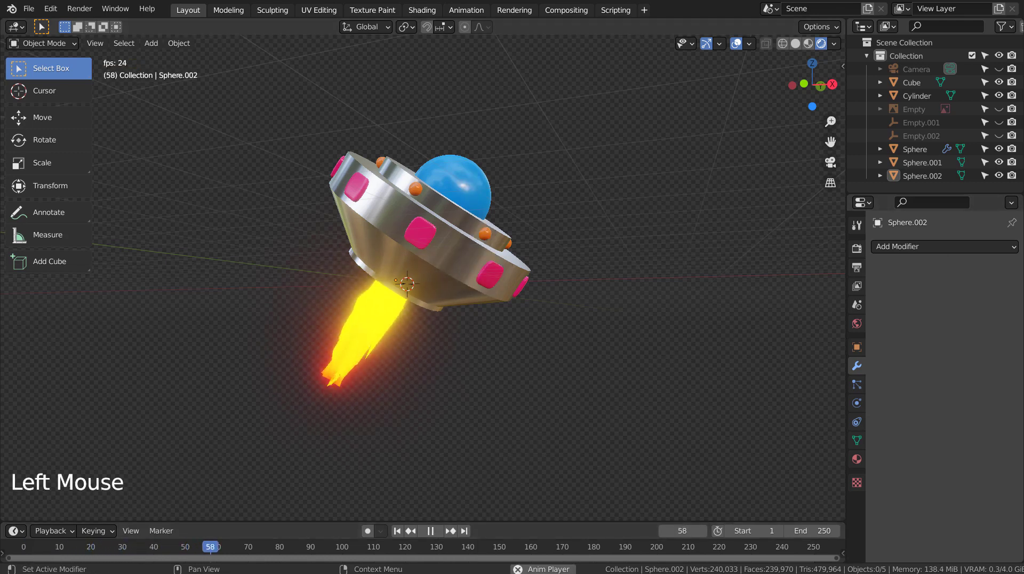
middle_click(751, 375)
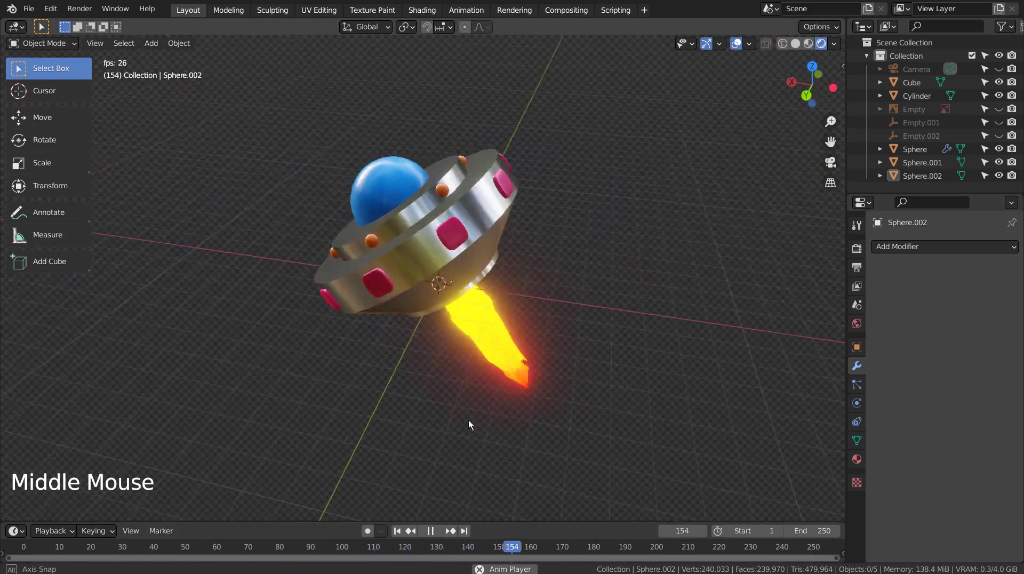
middle_click(697, 426)
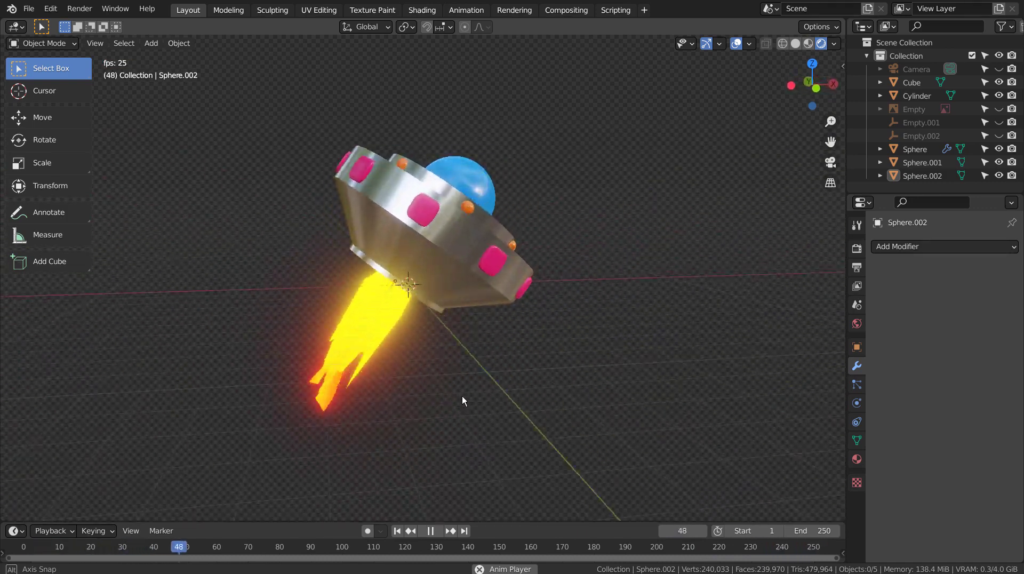
middle_click(437, 398)
middle_click(686, 411)
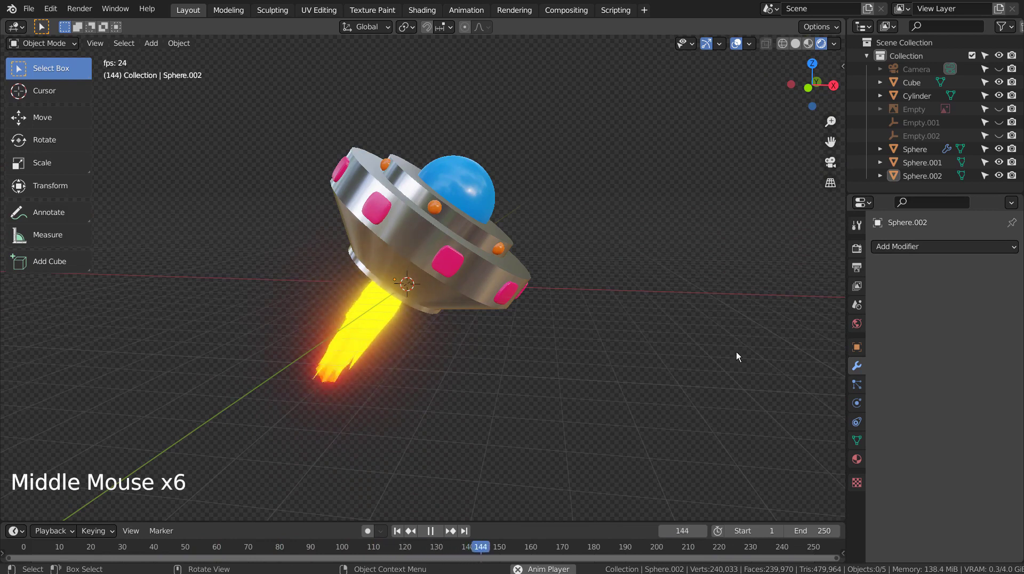
Stop playback and rewind the animation to frame 1.
left_click(443, 531)
left_click(401, 530)
left_click(540, 398)
Select all UFO parts, move them into a new Collection 2, and select the helper empties in the Outliner.
key("b")
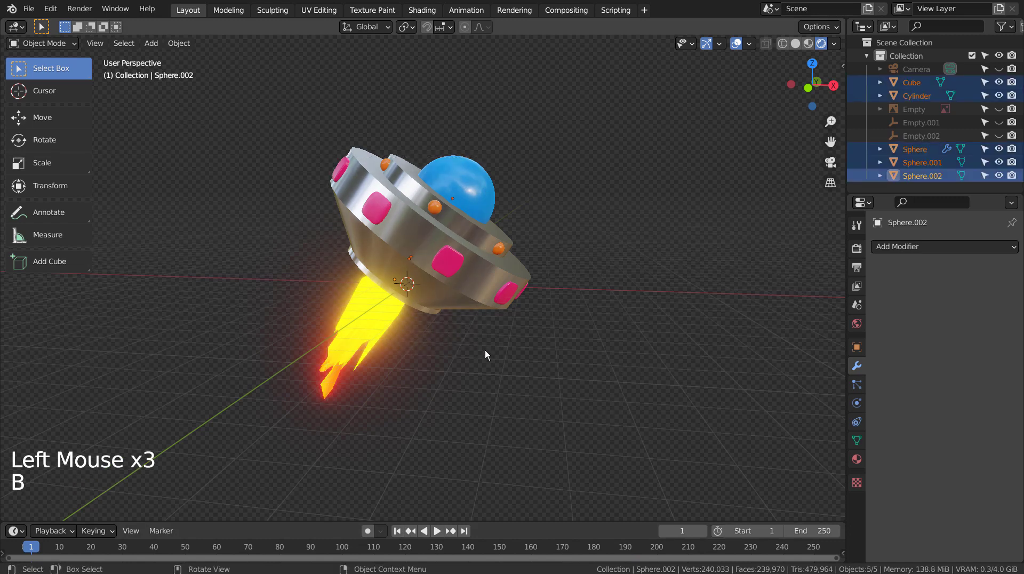
key("m")
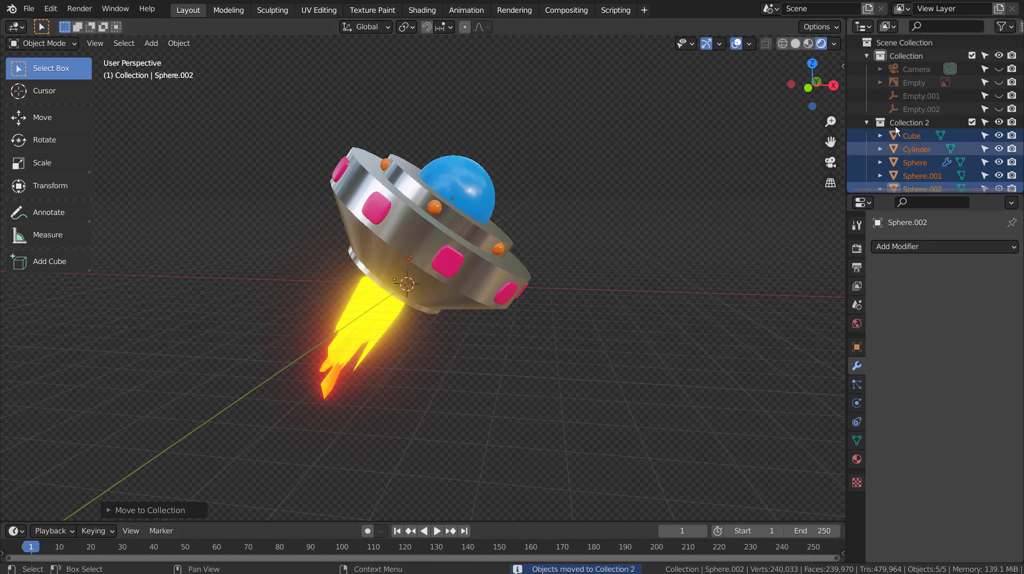
left_click(928, 87)
left_click(925, 96)
left_click(921, 111)
left_click(905, 98)
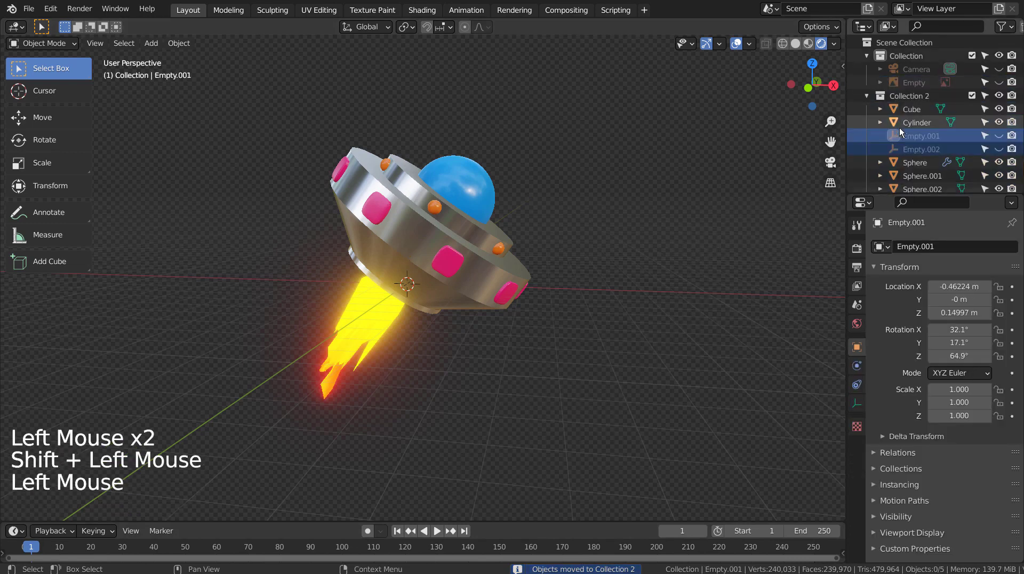
Collapse and hide Collection 2, then unhide the UFO reference image empty.
left_click(868, 99)
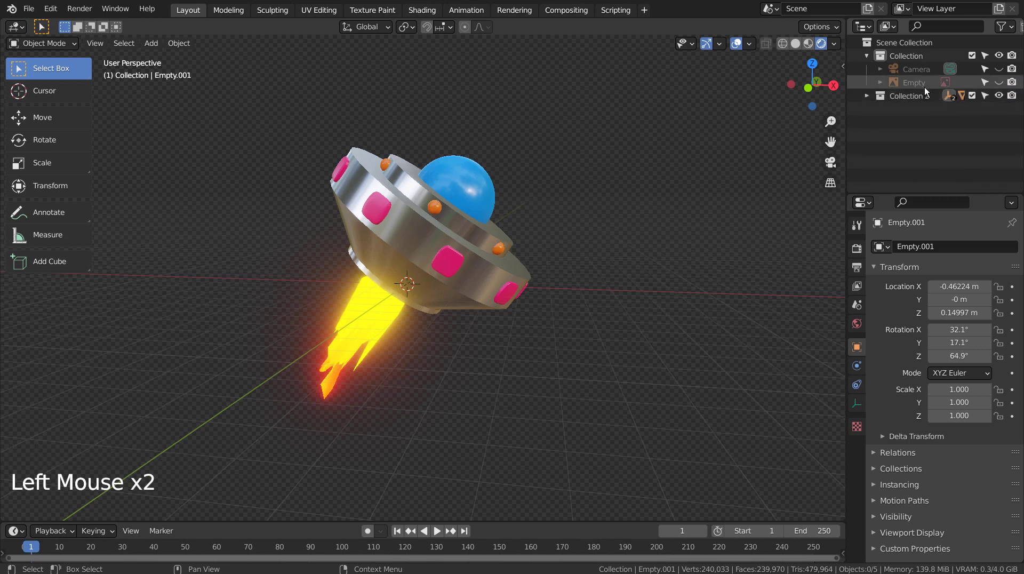
left_click(1005, 99)
left_click(1005, 84)
left_click(692, 253)
View the reference image from the front, select its empty and check the Add menu without adding anything.
key("KP_1")
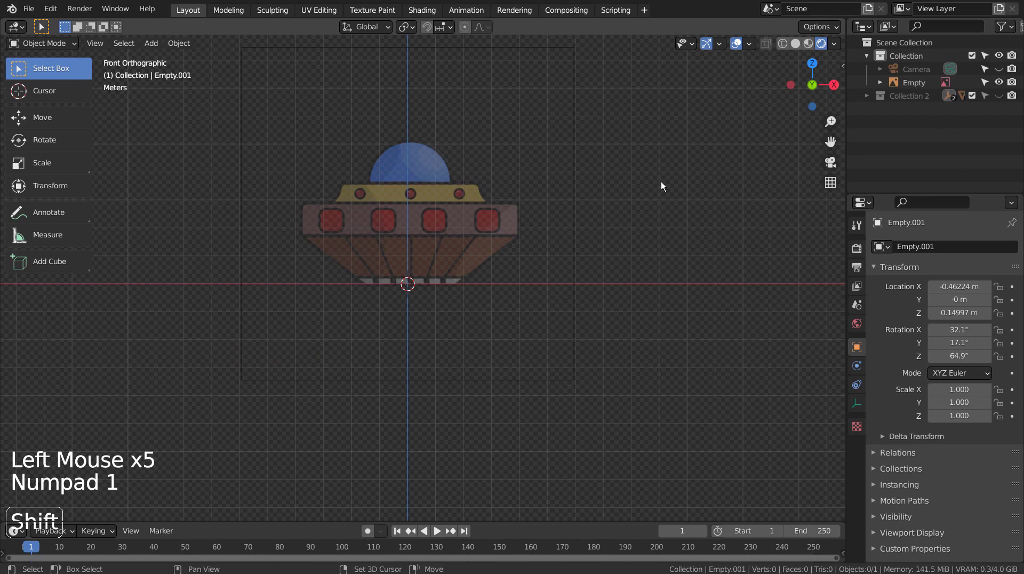
middle_click(665, 200)
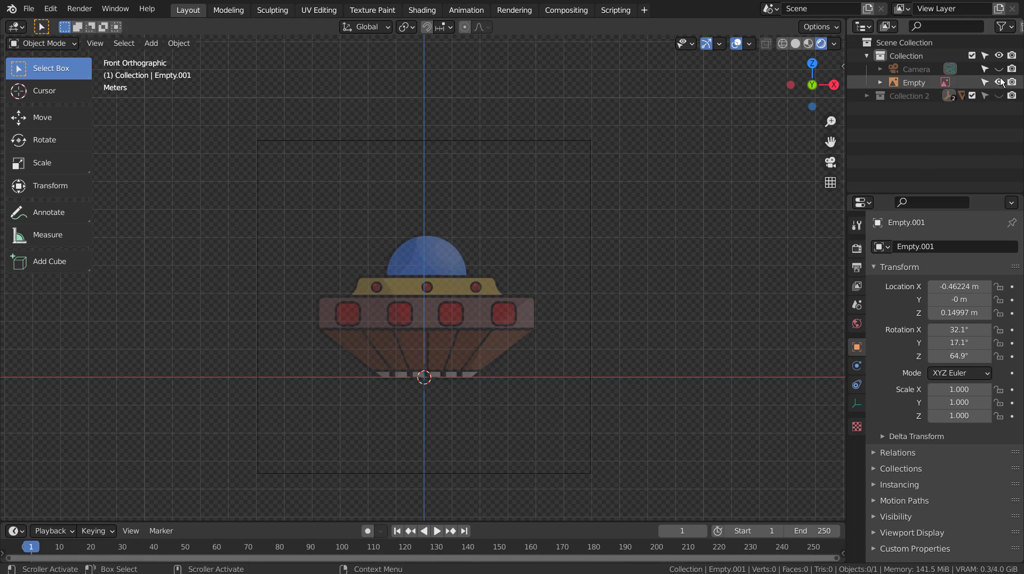
left_click(384, 320)
left_click(864, 401)
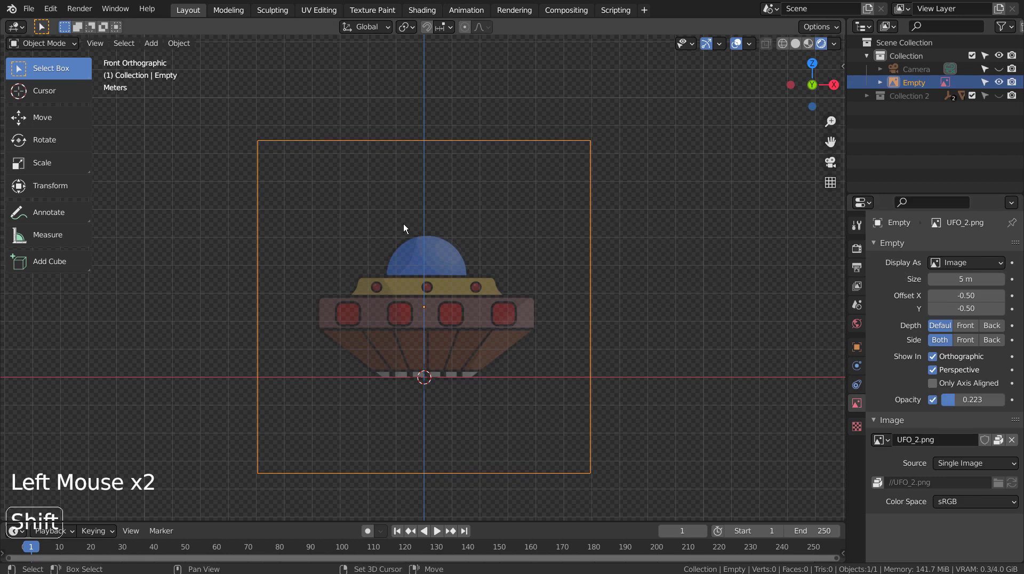
key("shift+a")
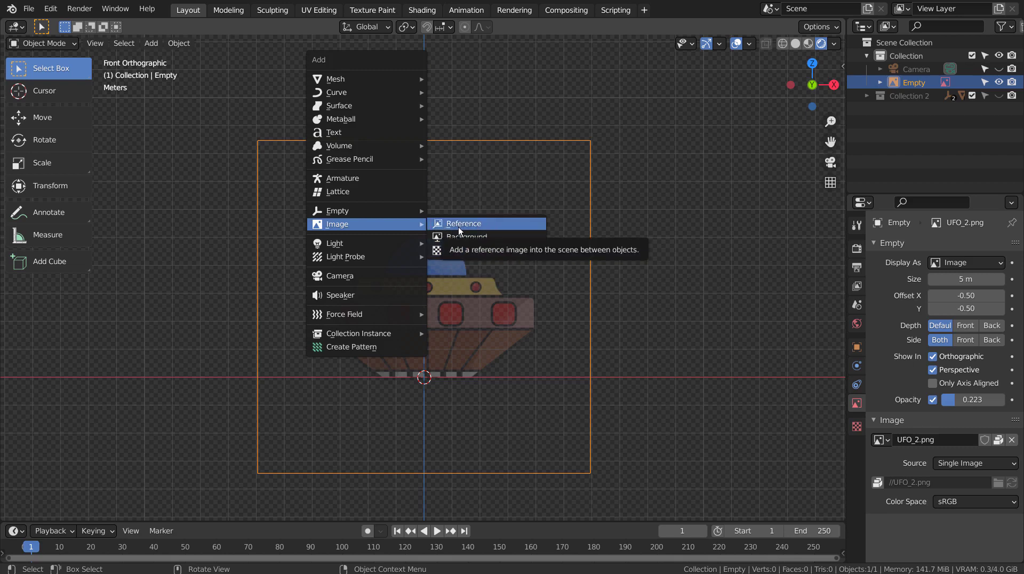
left_click(748, 237)
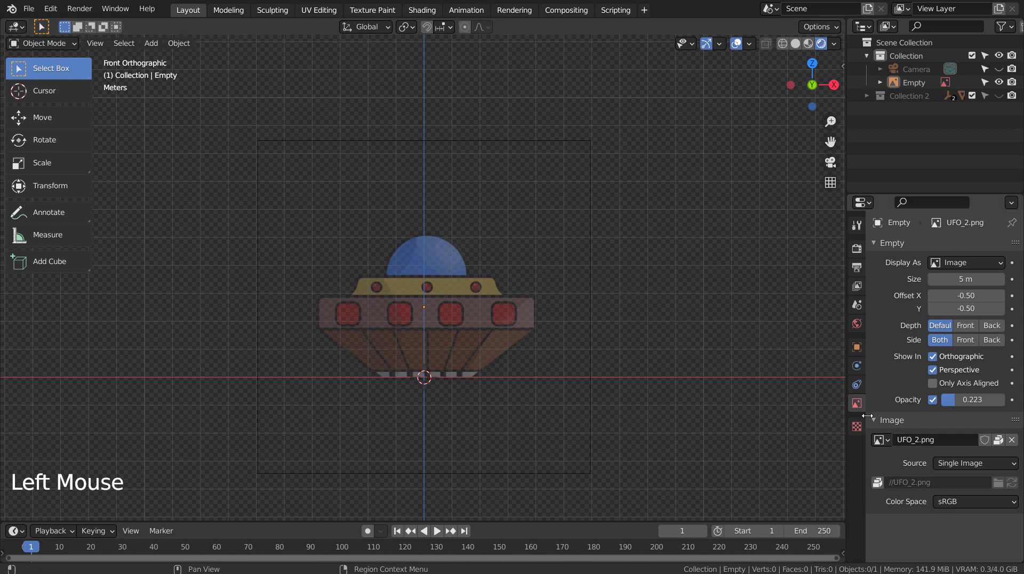
Adjust the empty's image properties, then hide the UFO reference image in the Outliner.
left_click(938, 406)
left_click(938, 406)
double_click(939, 406)
left_click(938, 406)
left_click(938, 405)
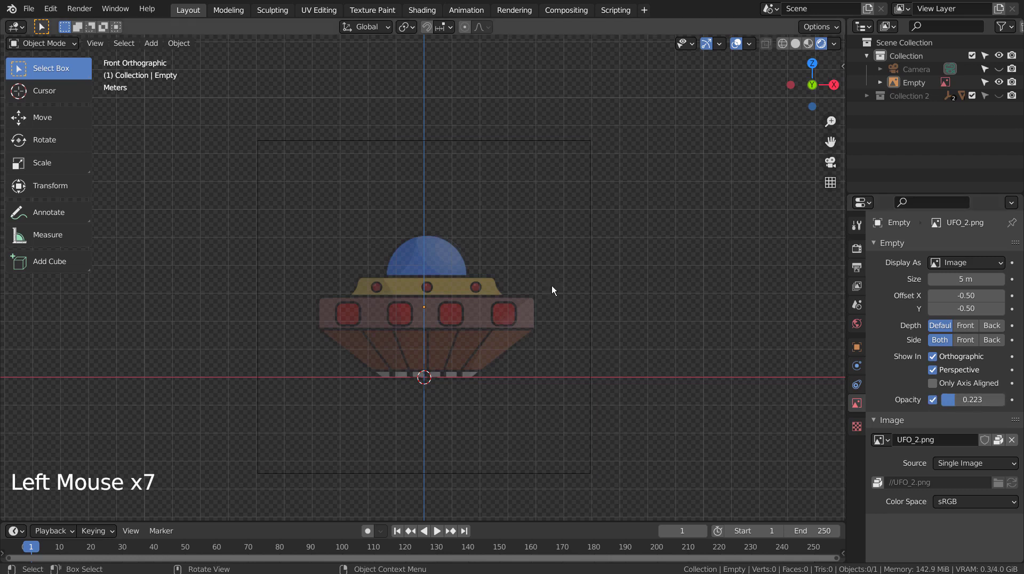
left_click(1004, 87)
left_click(1000, 93)
Unhide the reference image and add a UV sphere moved and scaled over the UFO's dome.
left_click(1001, 91)
left_click(1004, 89)
left_click(988, 87)
left_click(494, 314)
key("shift+a")
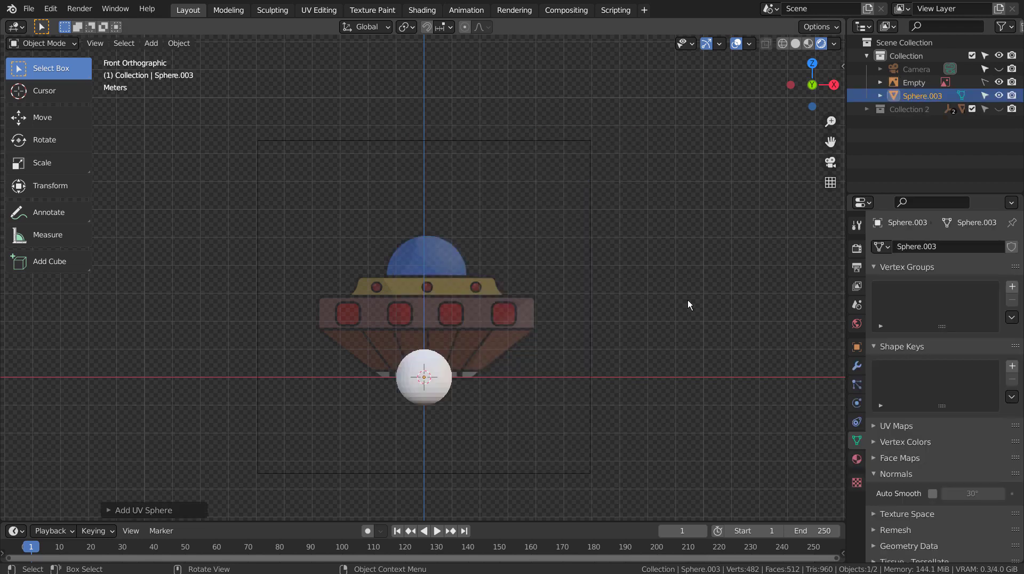
key("s")
key("s")
key("ctrl+z")
key("g")
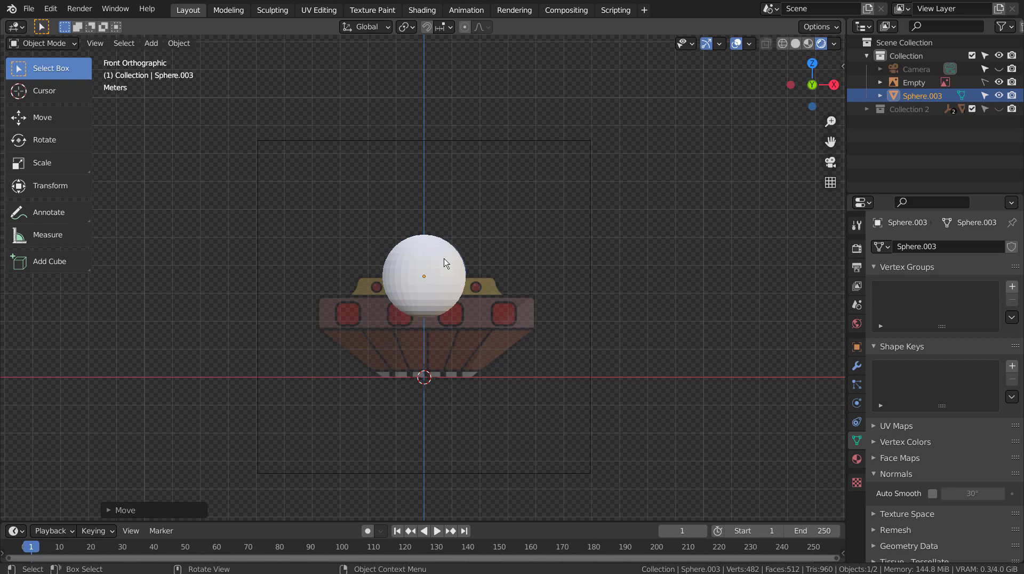
left_click(449, 262)
Give the dome sphere a level-2 subdivision and smooth shading.
key("ctrl+3")
left_click(448, 262)
right_click(448, 262)
Add a cylinder, raise it and scale it about 2x to cover the saucer body under the dome.
left_click(753, 42)
left_click(549, 306)
left_click(492, 347)
key("shift+a")
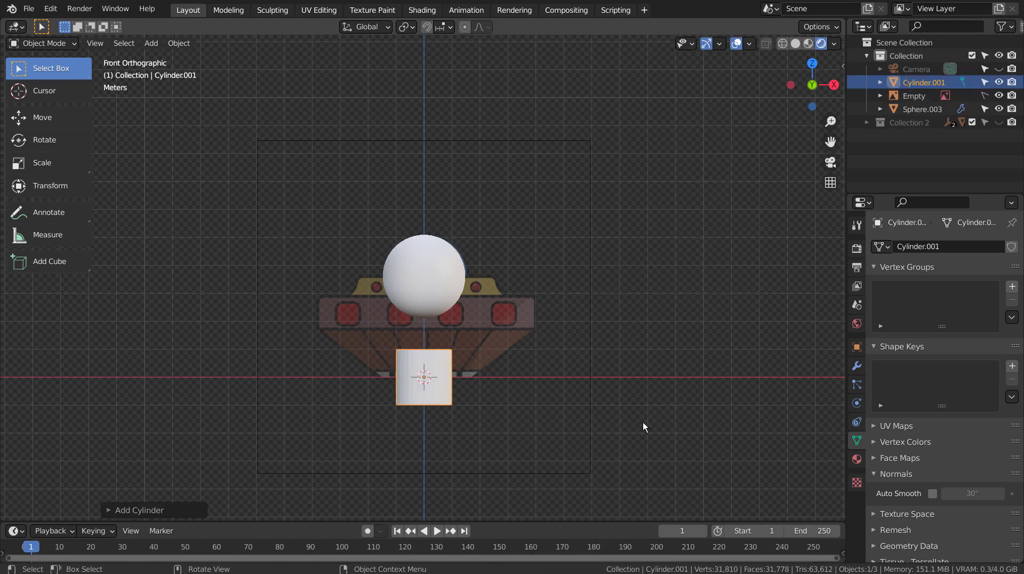
key("g")
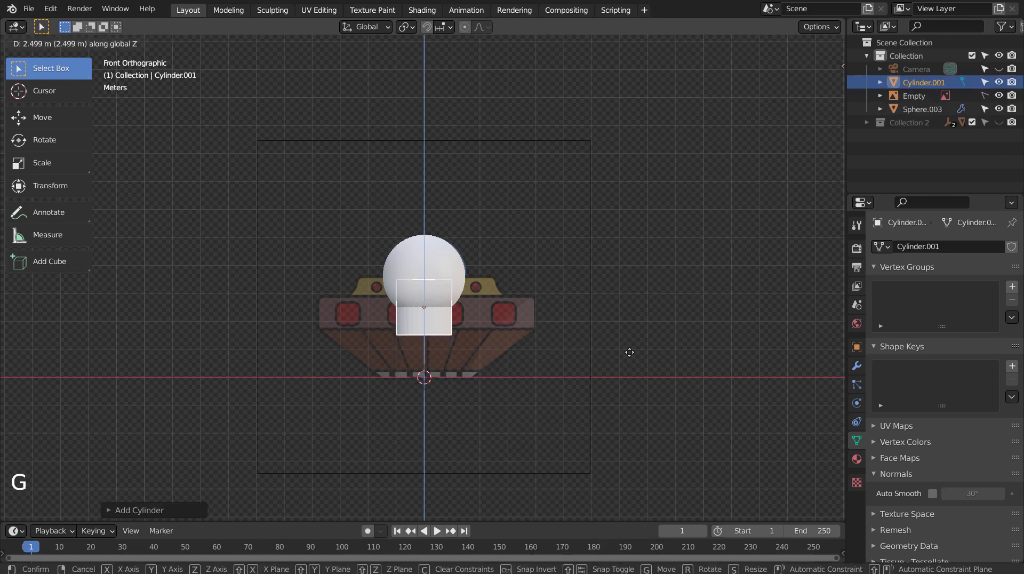
key("s")
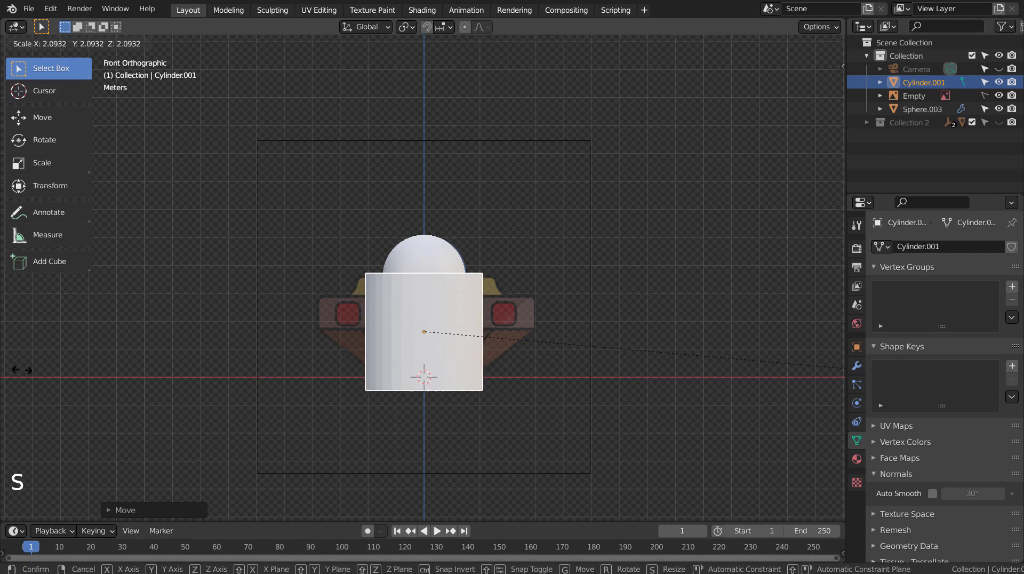
key("g")
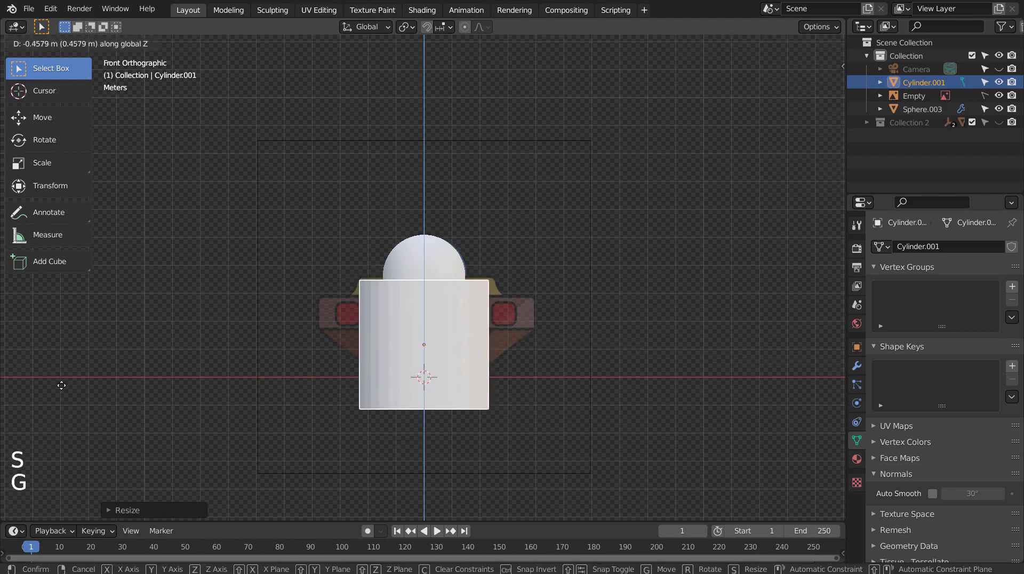
key("s")
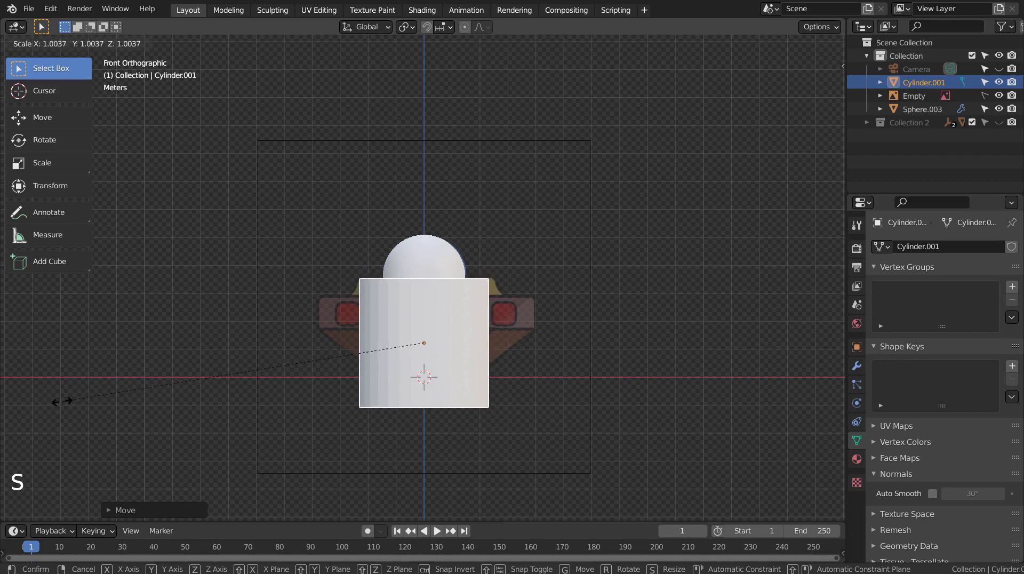
In X-ray face mode, extrude and scale the cylinder's rings into a stepped rim and tapered narrow base.
key("shift+z")
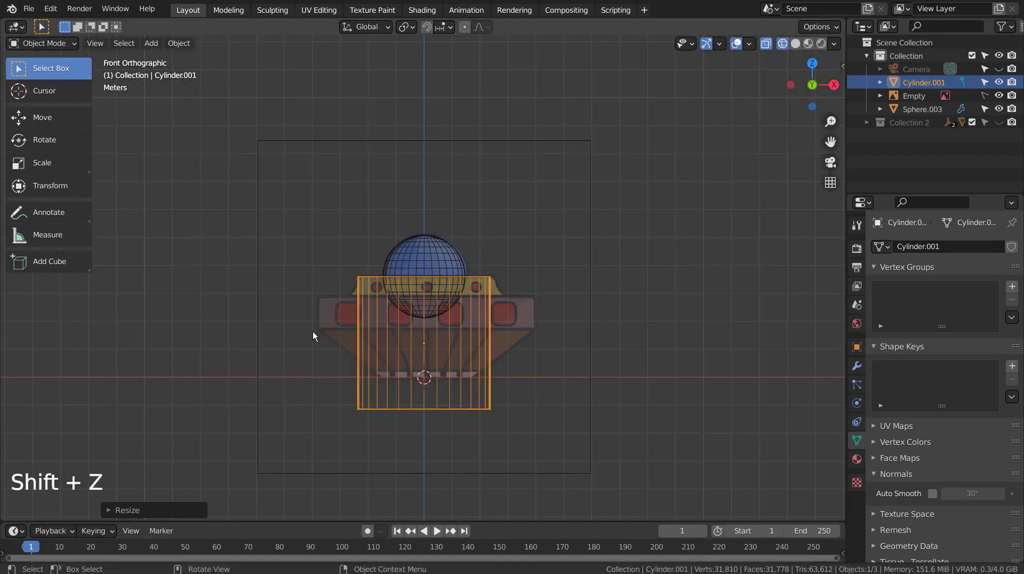
key("Tab")
key("3")
left_click(432, 408)
key("g")
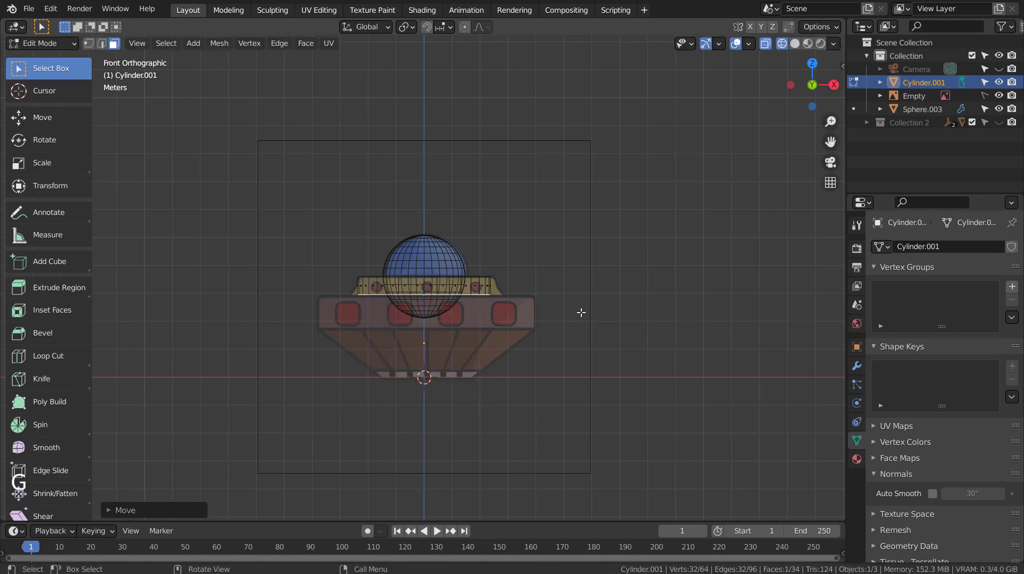
key("s")
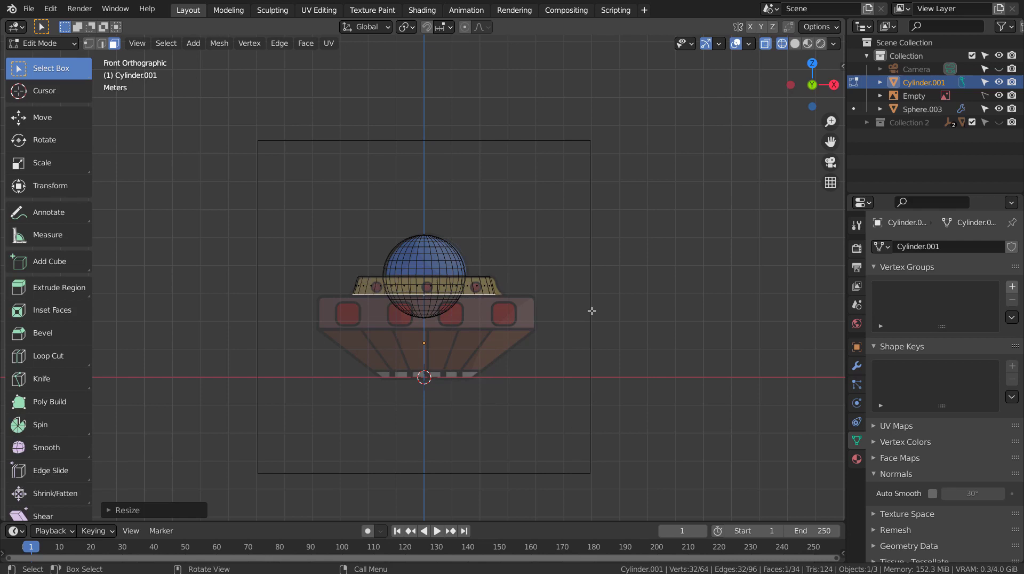
key("e")
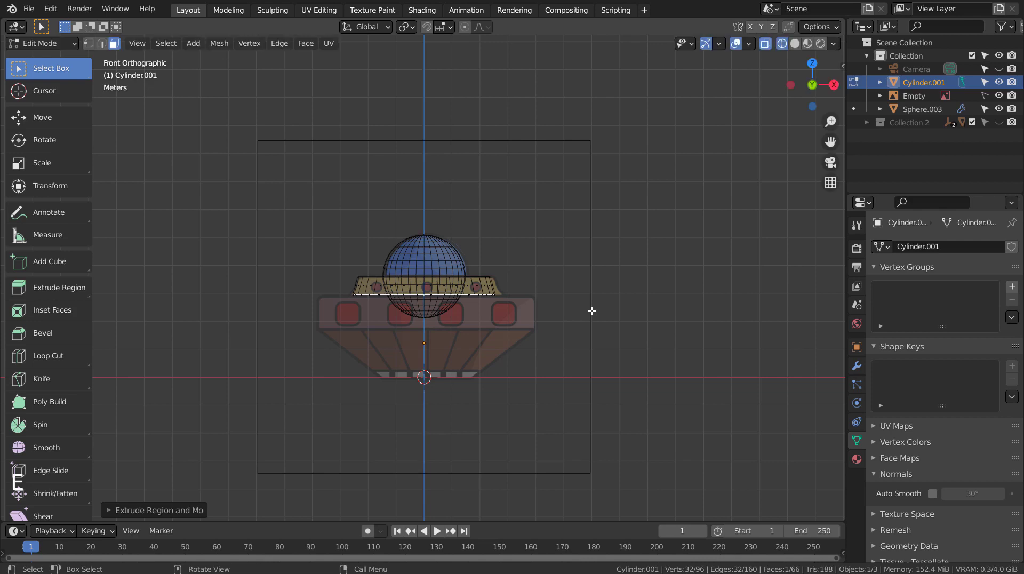
key("s")
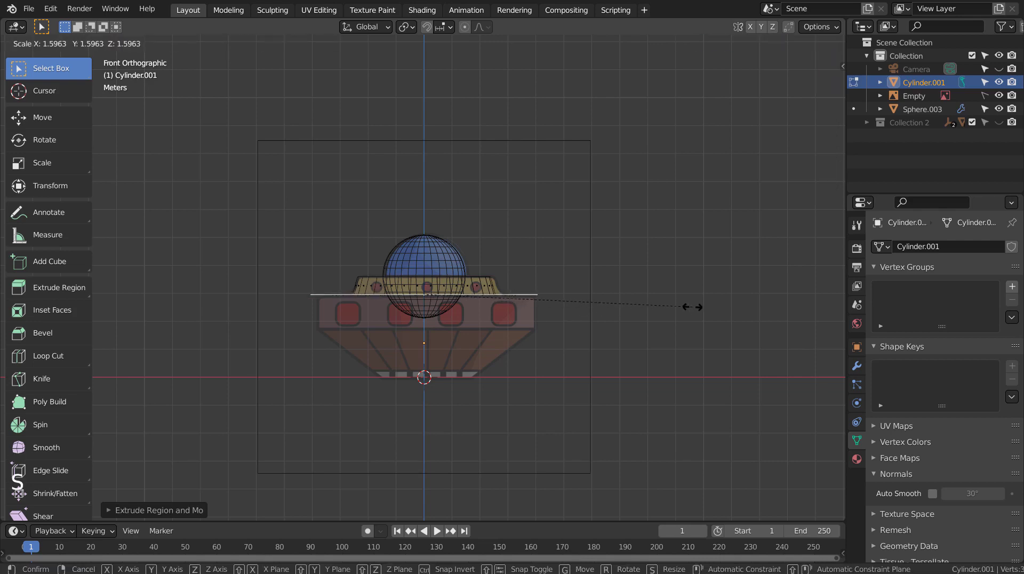
key("e")
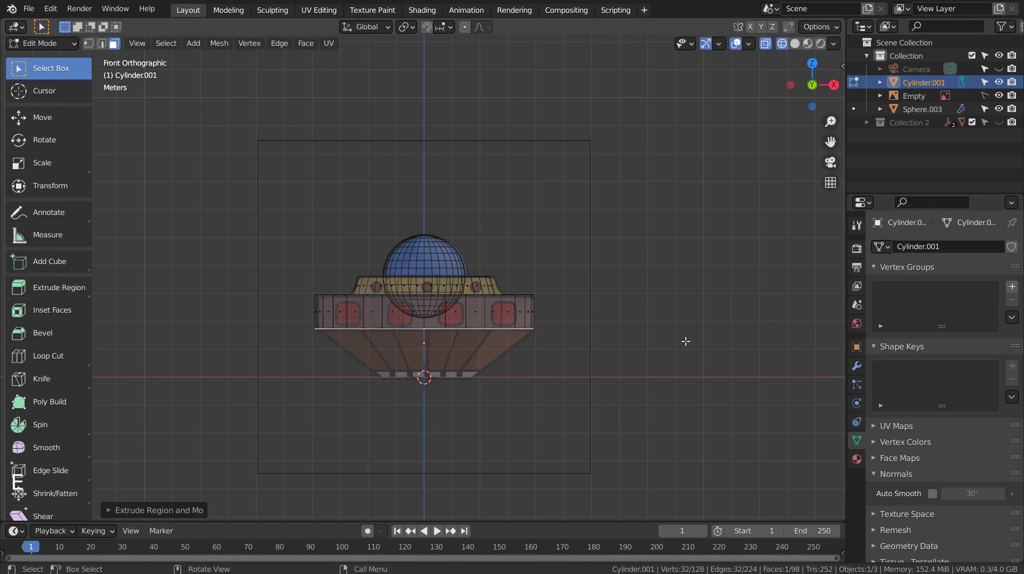
key("e")
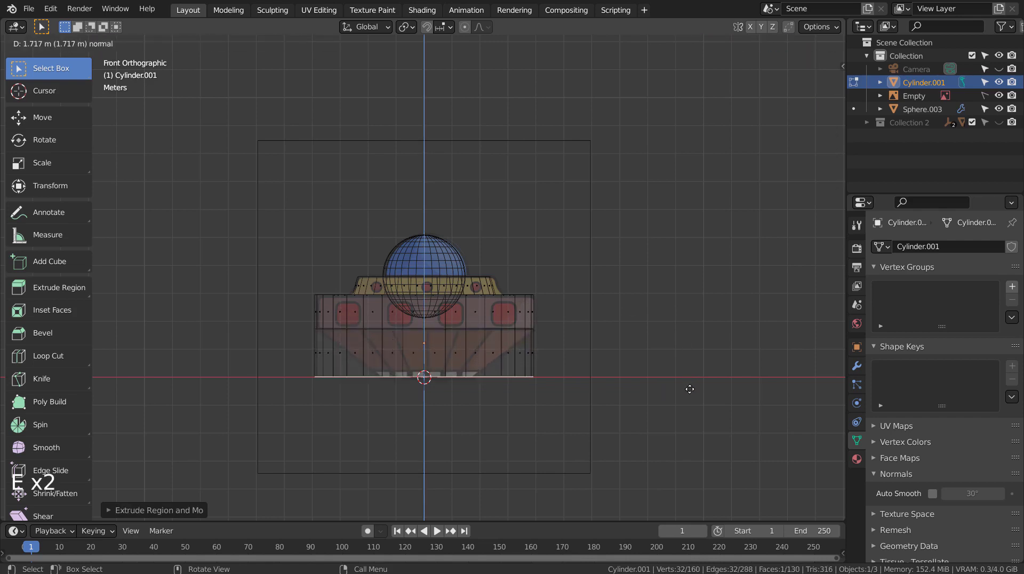
key("s")
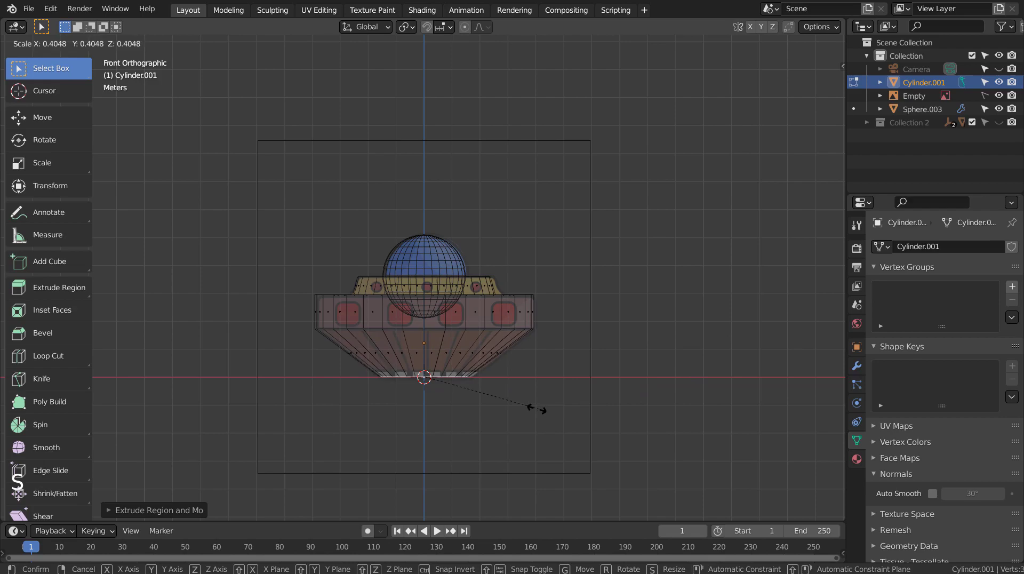
Inset a recess into the bottom face, return to Object Mode and view the saucer from the front.
middle_click(549, 405)
key("shift+z")
middle_click(558, 313)
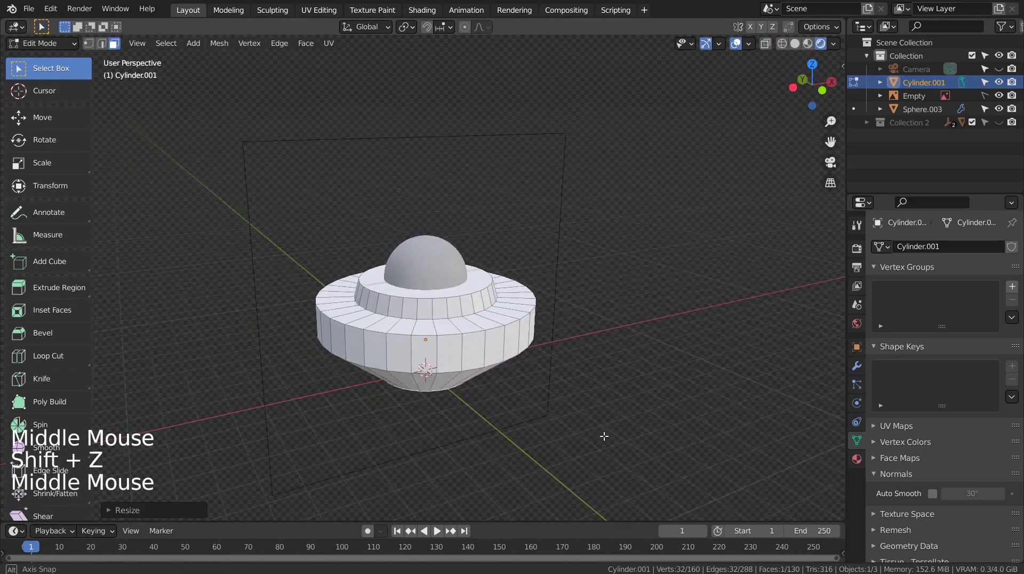
middle_click(571, 291)
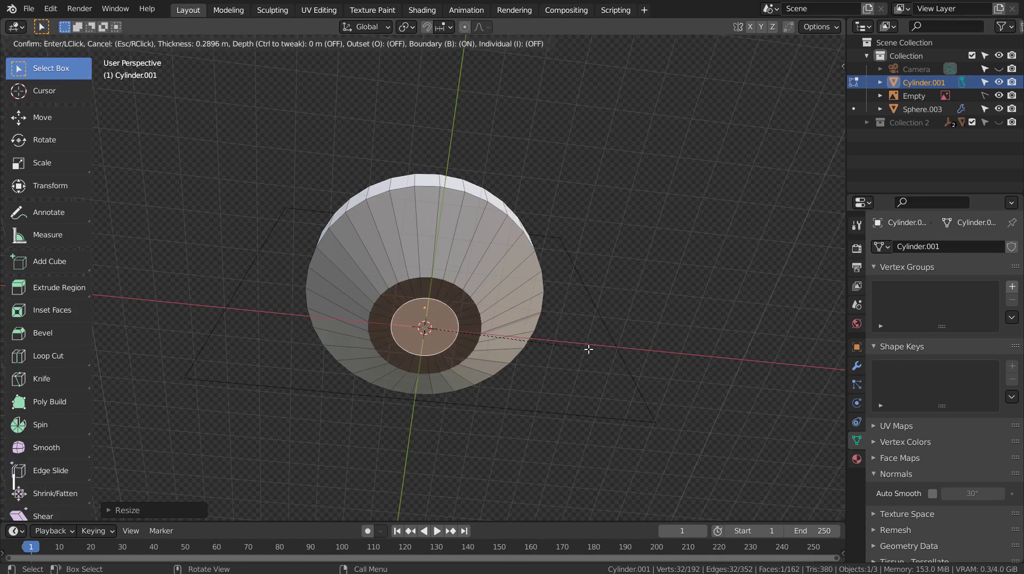
key("e")
key("Tab")
middle_click(619, 339)
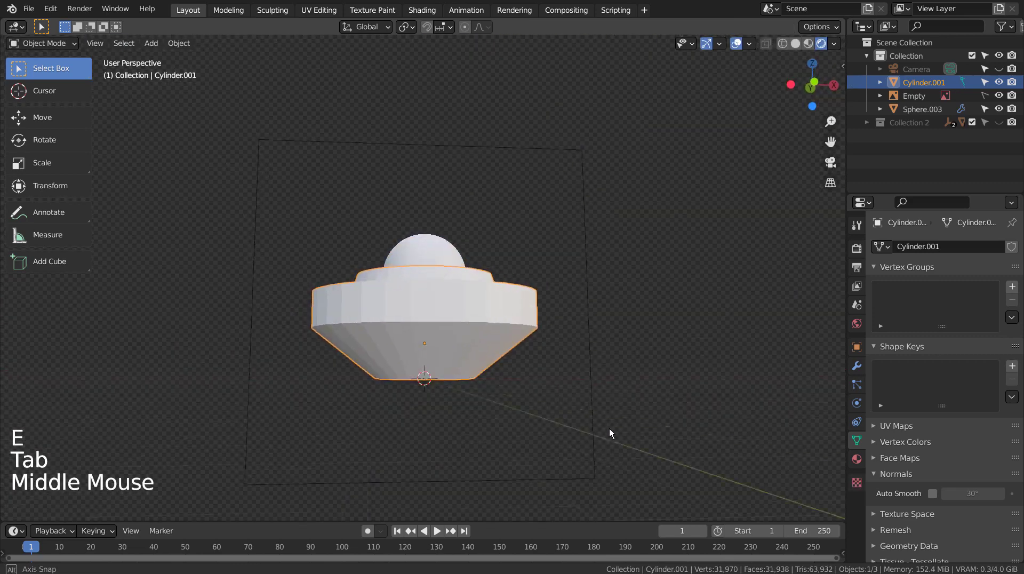
key("KP_1")
Duplicate the dome sphere, shrink it to a small ball and place it on the saucer's upper tier using the side view.
key("shift+z")
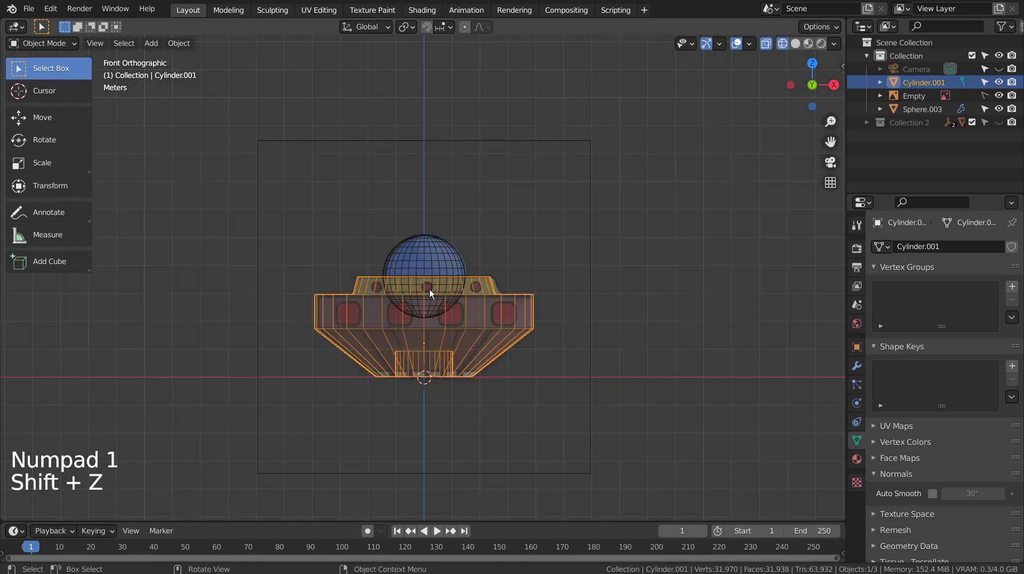
left_click(437, 254)
key("shift+d")
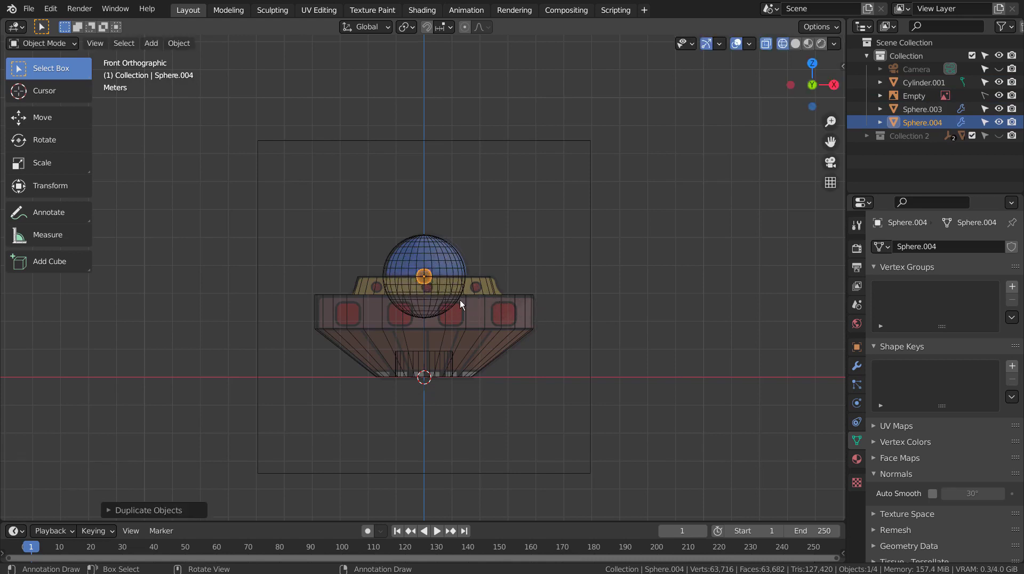
key("g")
key("s")
key("KP_3")
scroll("up", 3)
key("g")
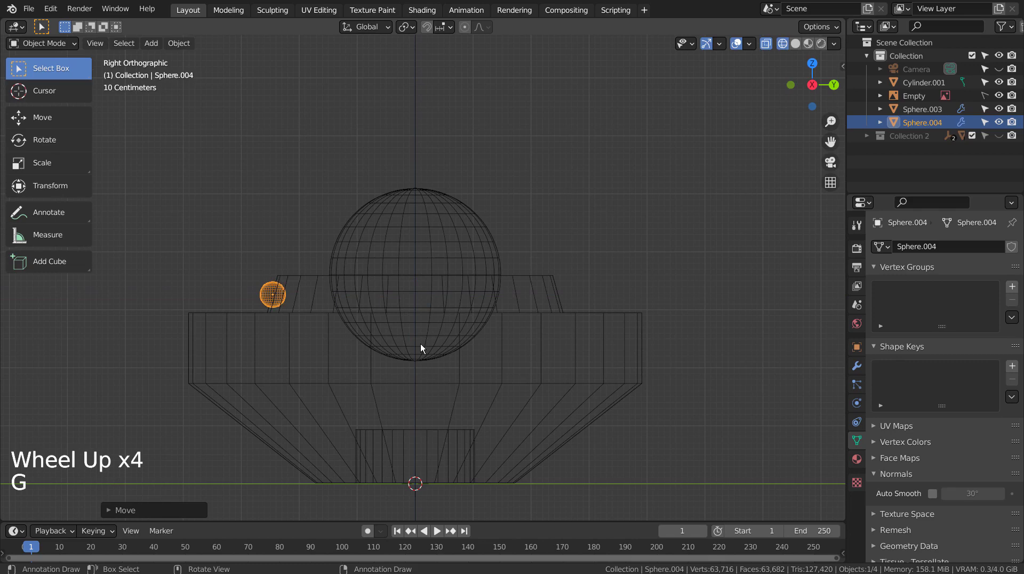
key("shift+z")
middle_click(434, 345)
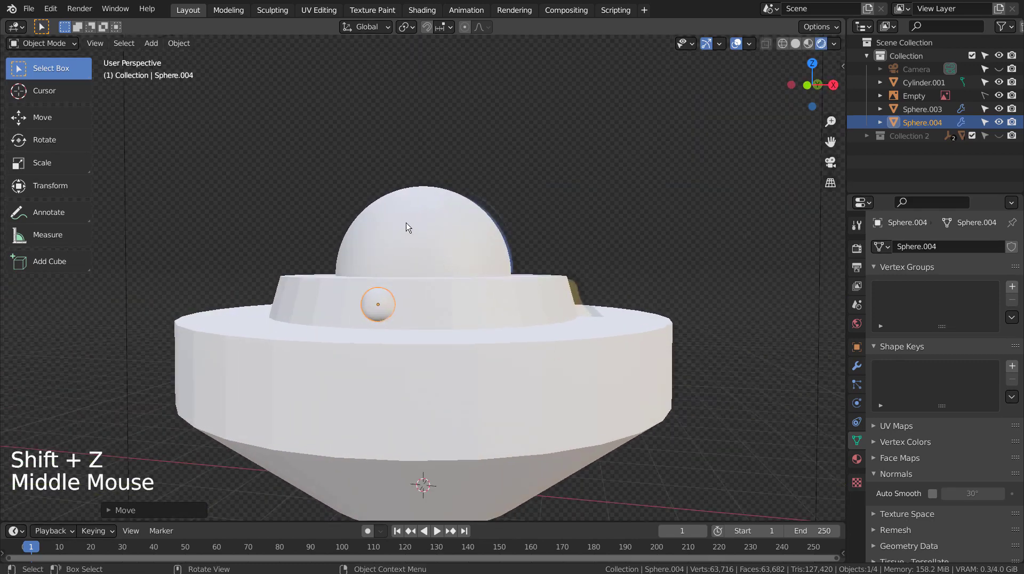
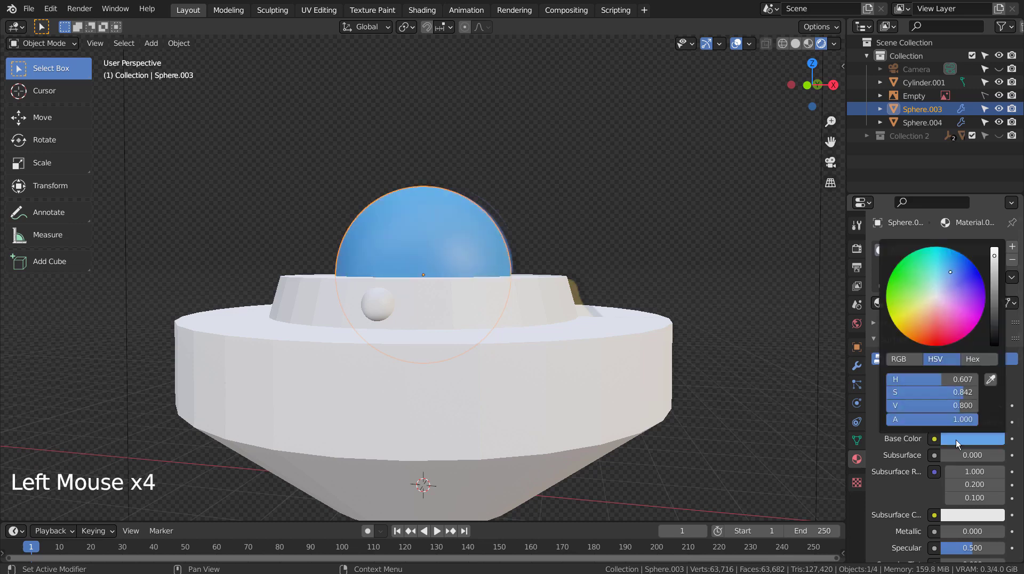
Lower the blue dome's roughness, then give the small sphere a new glossy orange material.
scroll("down", 3)
left_click(979, 479)
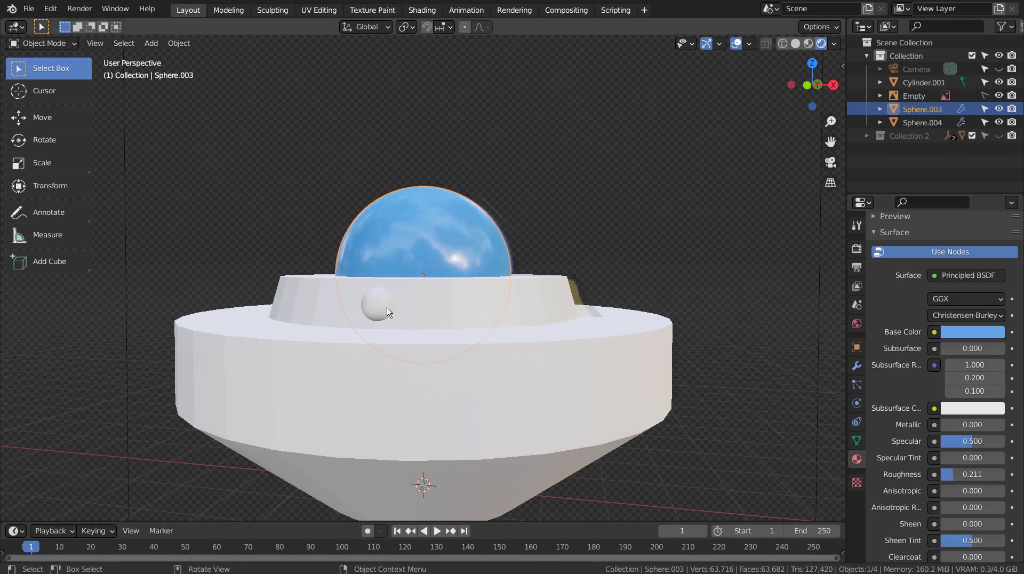
left_click(383, 309)
left_click(971, 302)
left_click(986, 445)
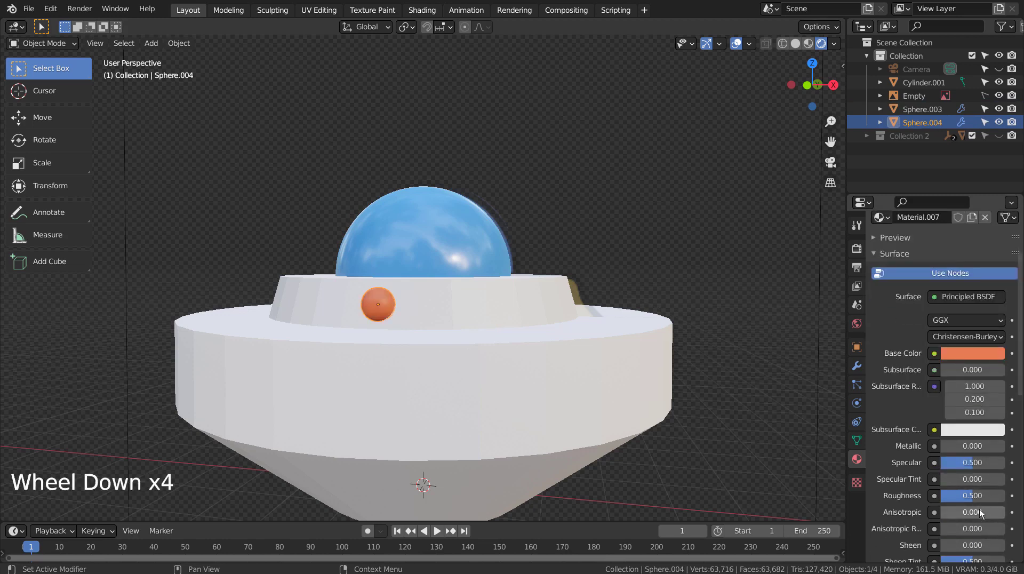
left_click(983, 498)
scroll("down", 3)
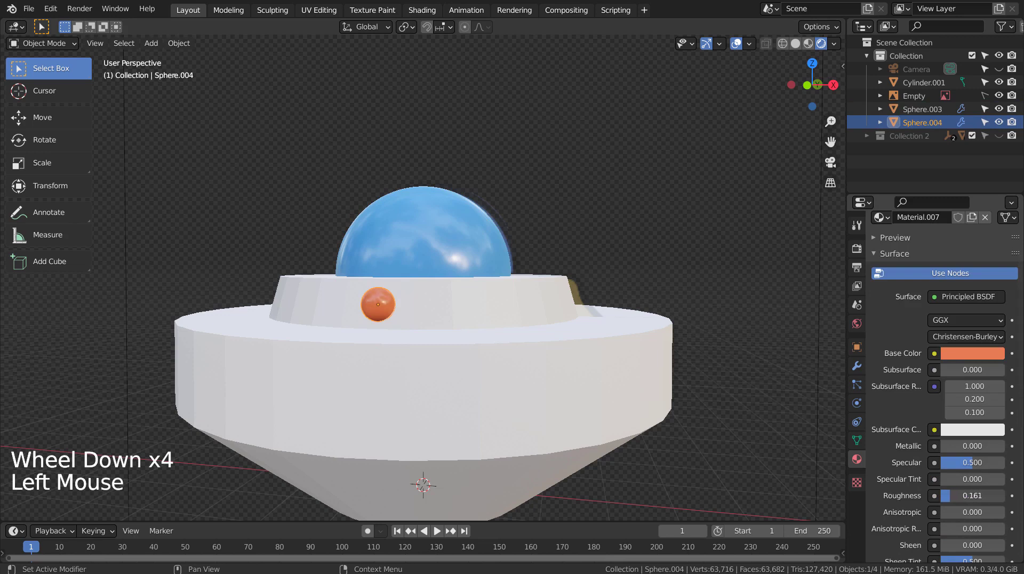
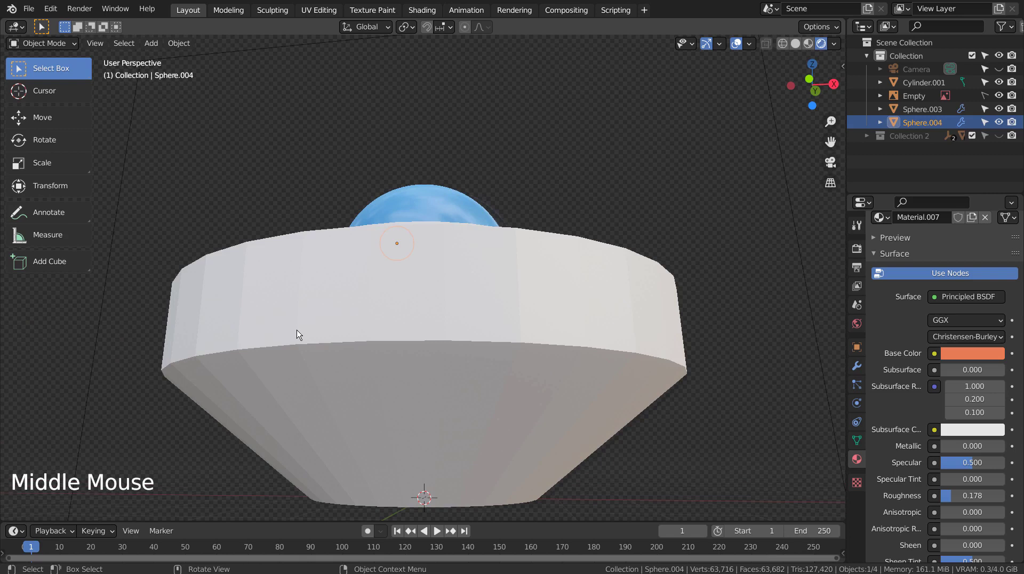
left_click(303, 333)
Shade the saucer body smooth with Auto Smooth normals enabled, then deselect in front view.
right_click(303, 333)
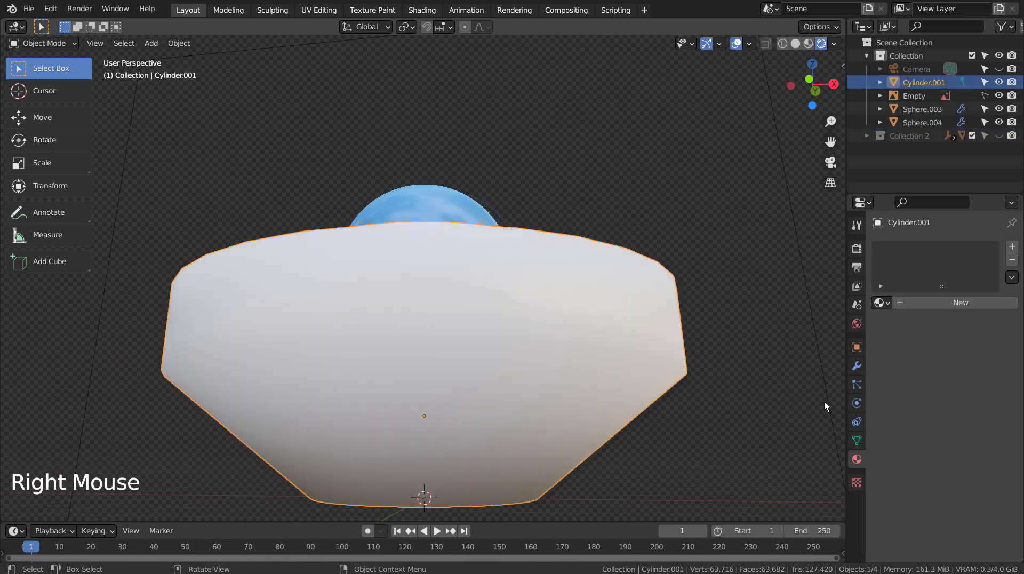
left_click(866, 441)
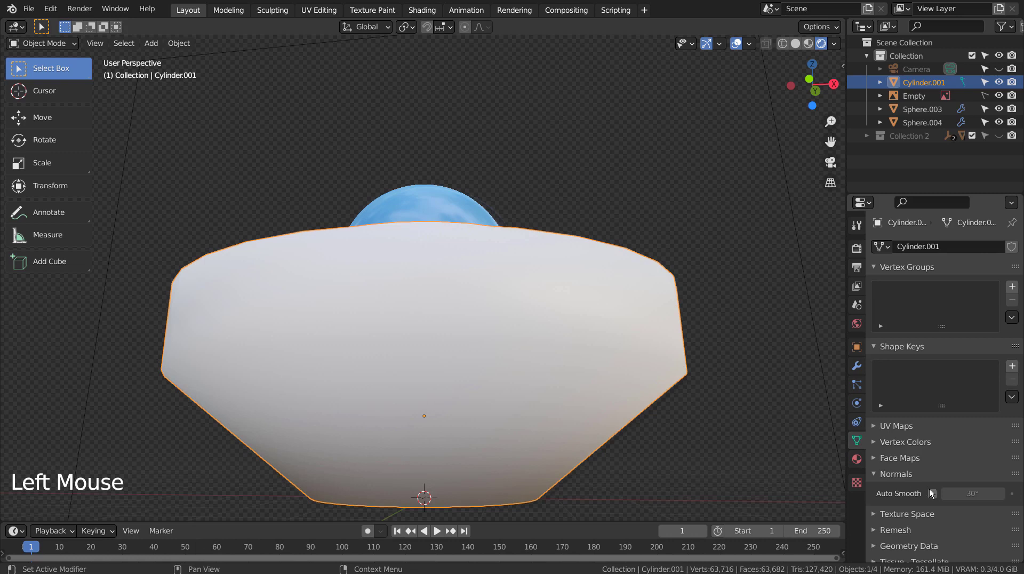
left_click(938, 496)
middle_click(510, 279)
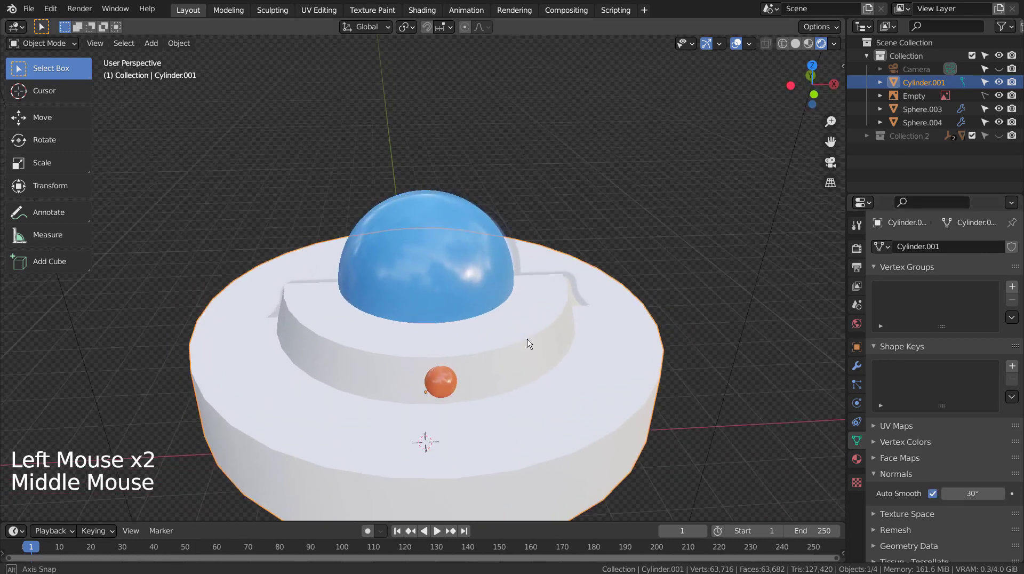
key("KP_1")
left_click(691, 190)
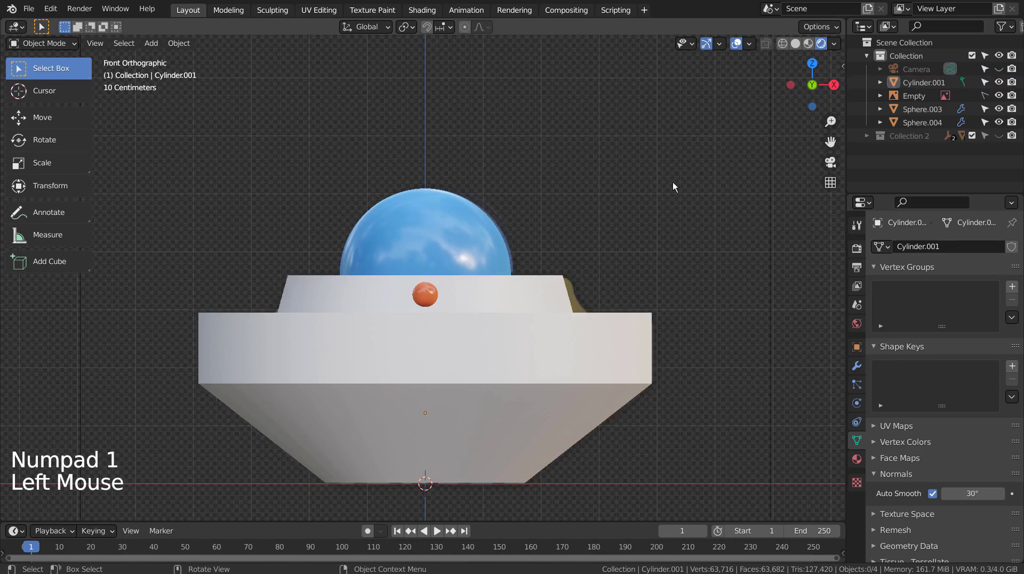
Add a Plain Axes empty and give the orange sphere an Array modifier using Object Offset from Empty.003.
key("shift+a")
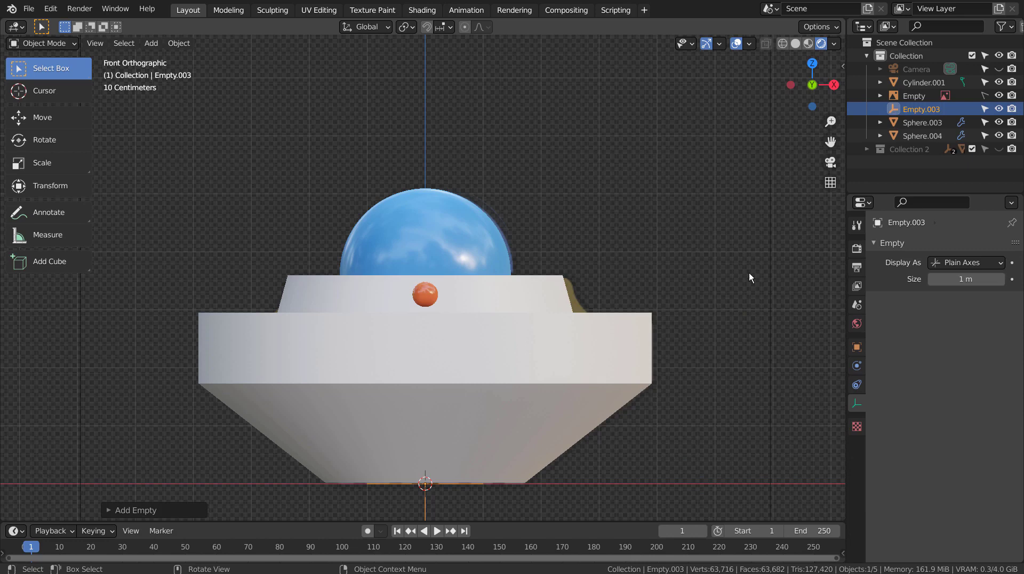
middle_click(752, 277)
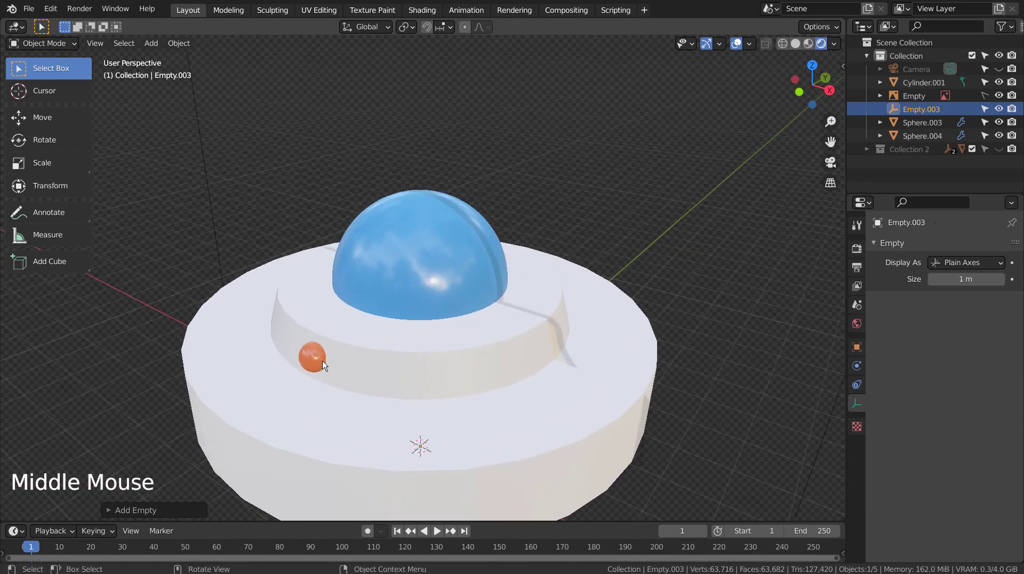
left_click(325, 364)
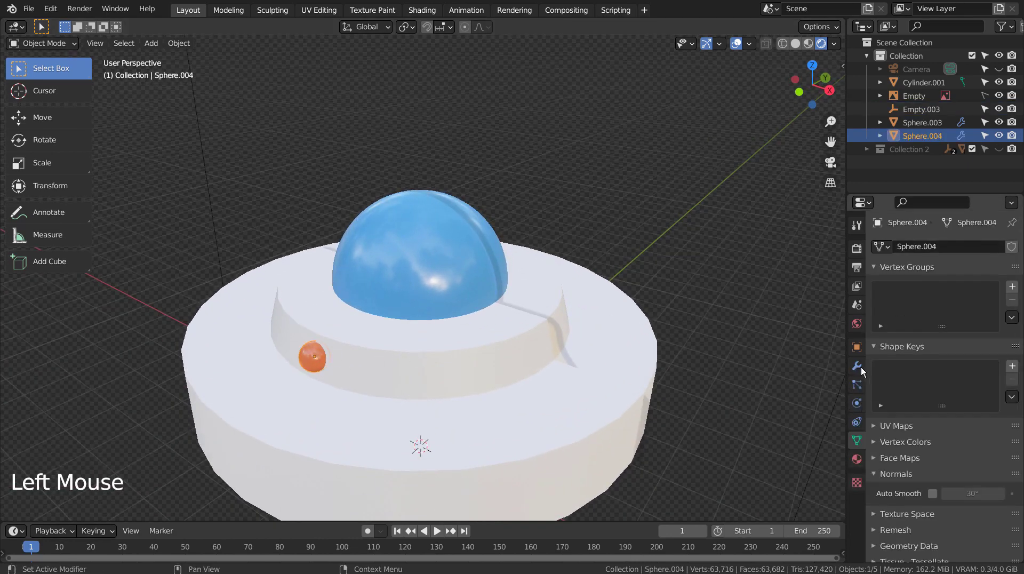
left_click(859, 360)
left_click(957, 250)
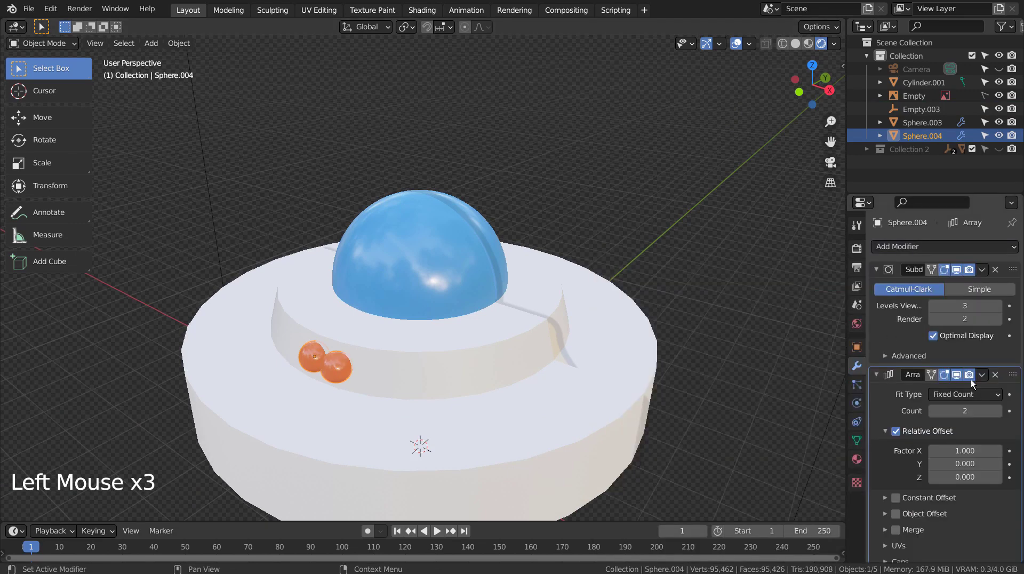
left_click(901, 433)
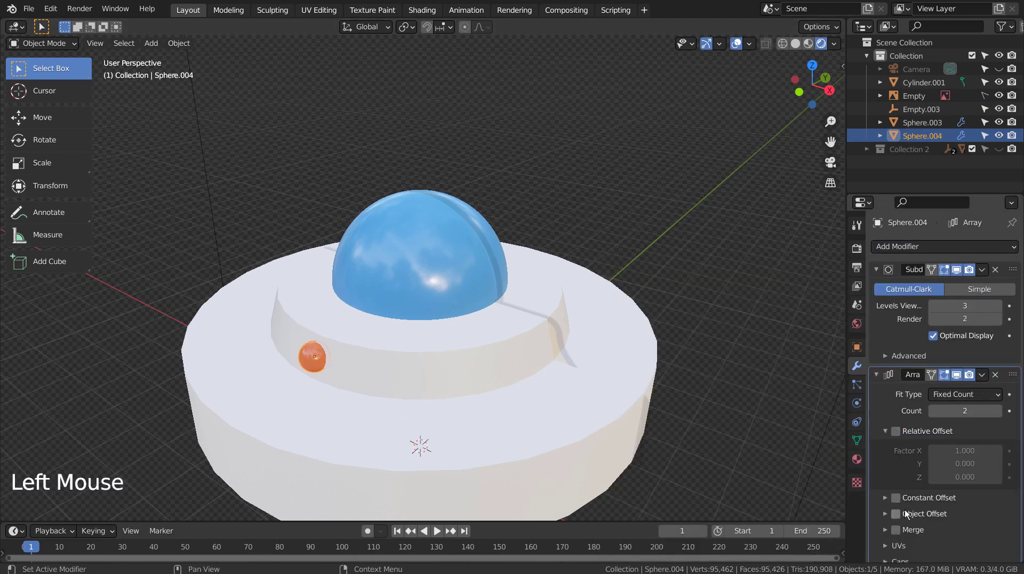
left_click(901, 518)
left_click(896, 517)
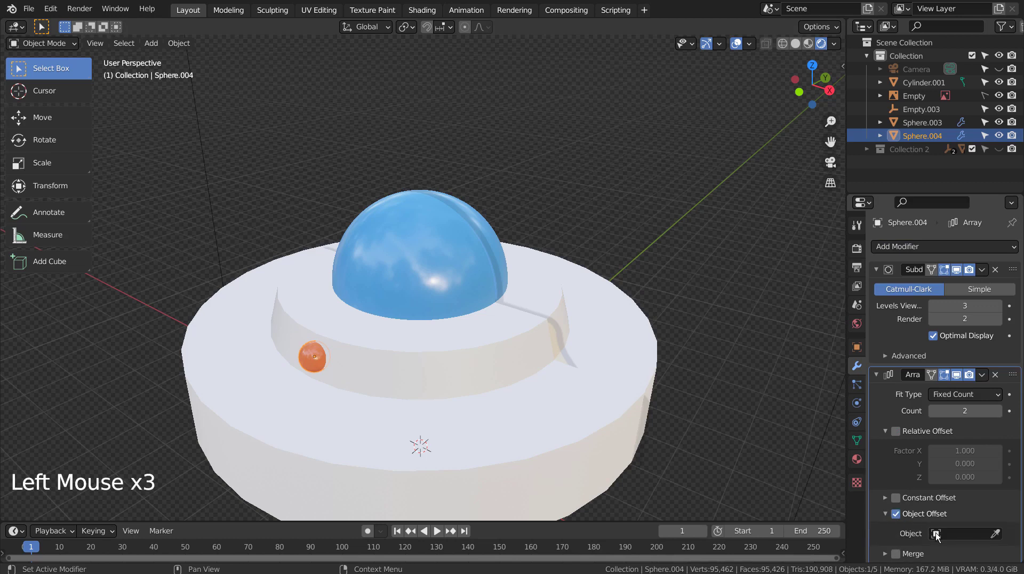
left_click(943, 540)
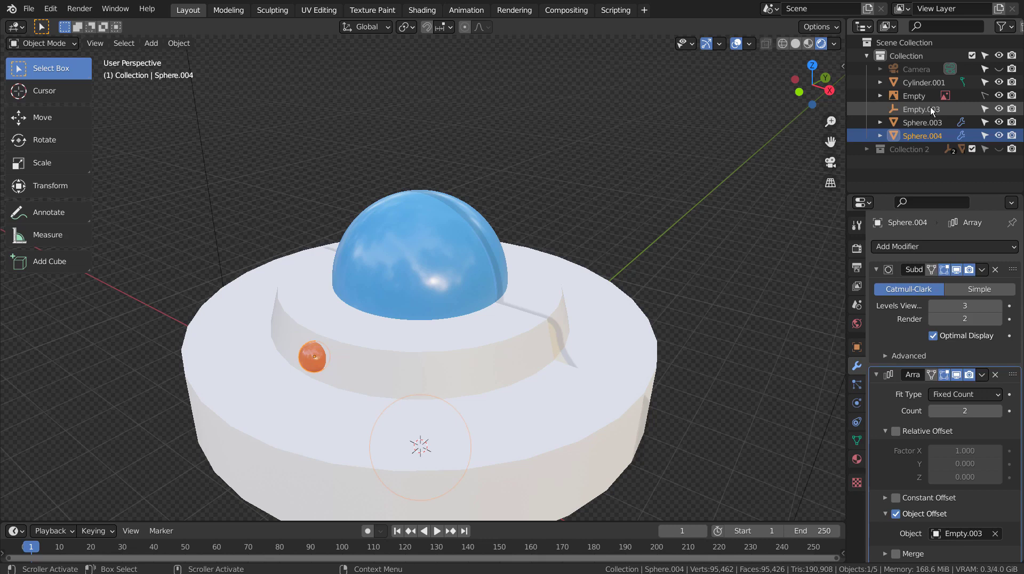
Rotate the empty on Z to spread the second orange sphere, then reselect the sphere in front view.
left_click(937, 108)
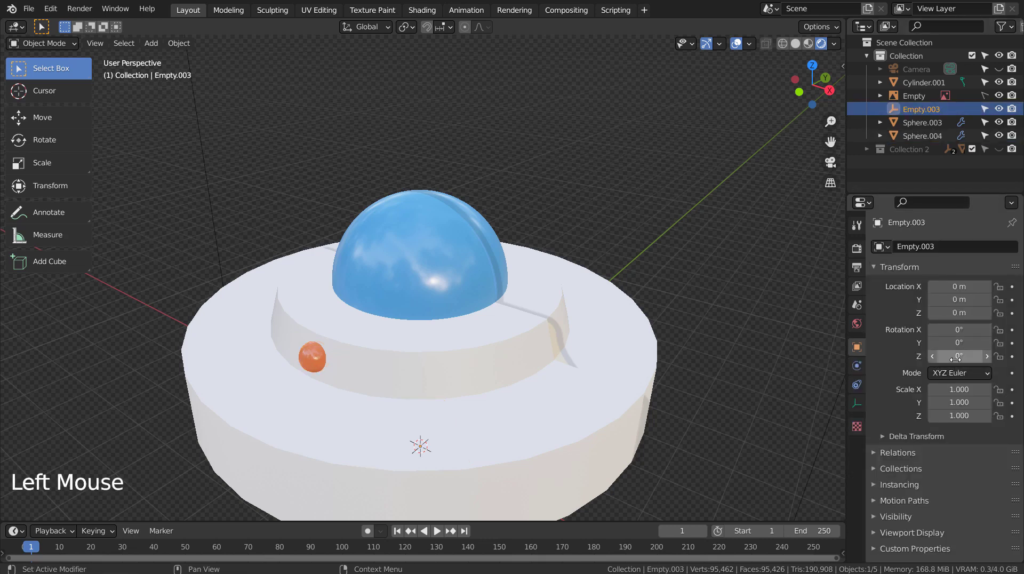
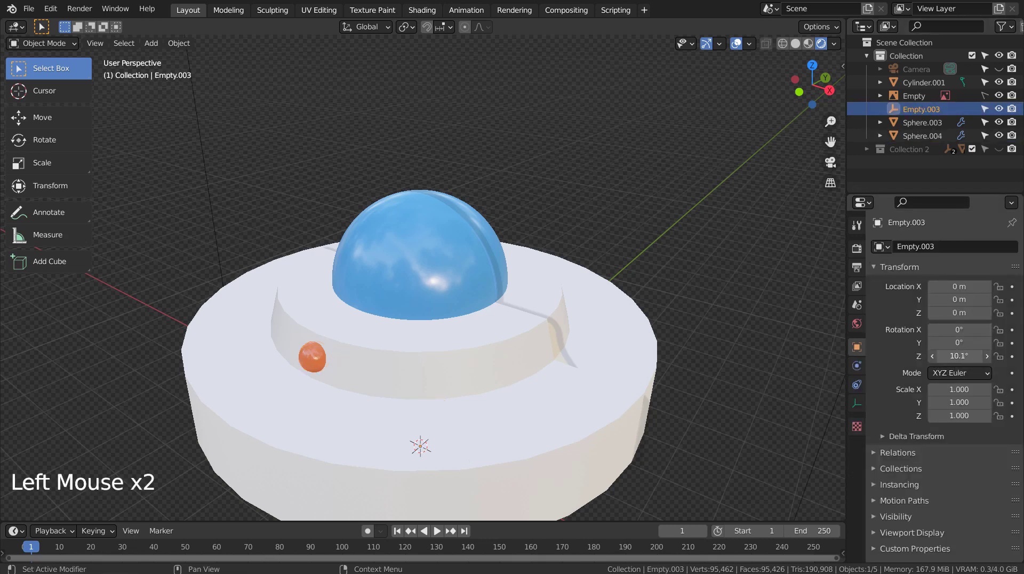
middle_click(698, 397)
middle_click(705, 362)
key("KP_1")
scroll("down", 3)
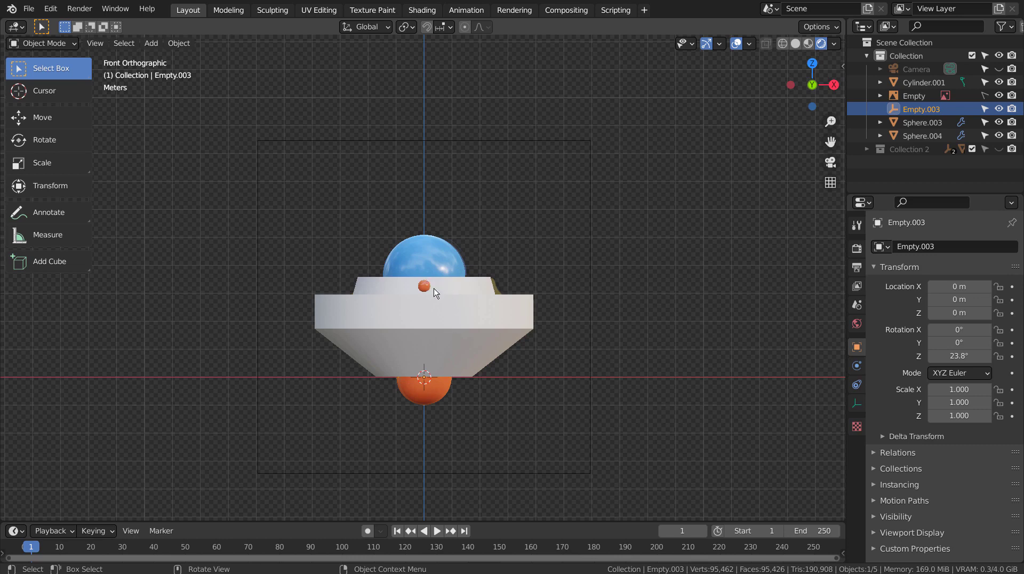
left_click(432, 288)
Apply the sphere's transforms, rotate the empty 60° in Z and raise the Array count to 6.
key("ctrl+a")
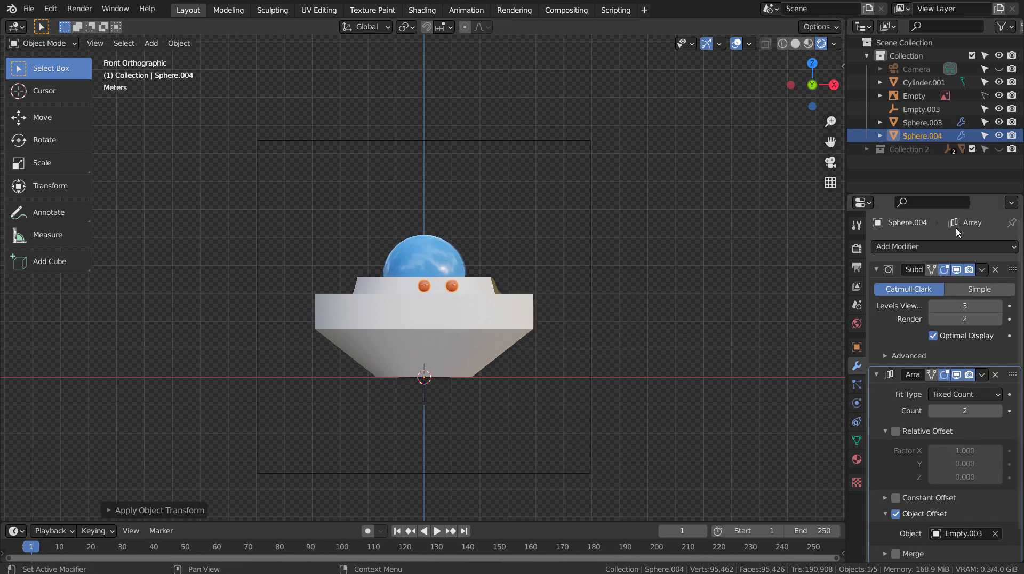
left_click(920, 109)
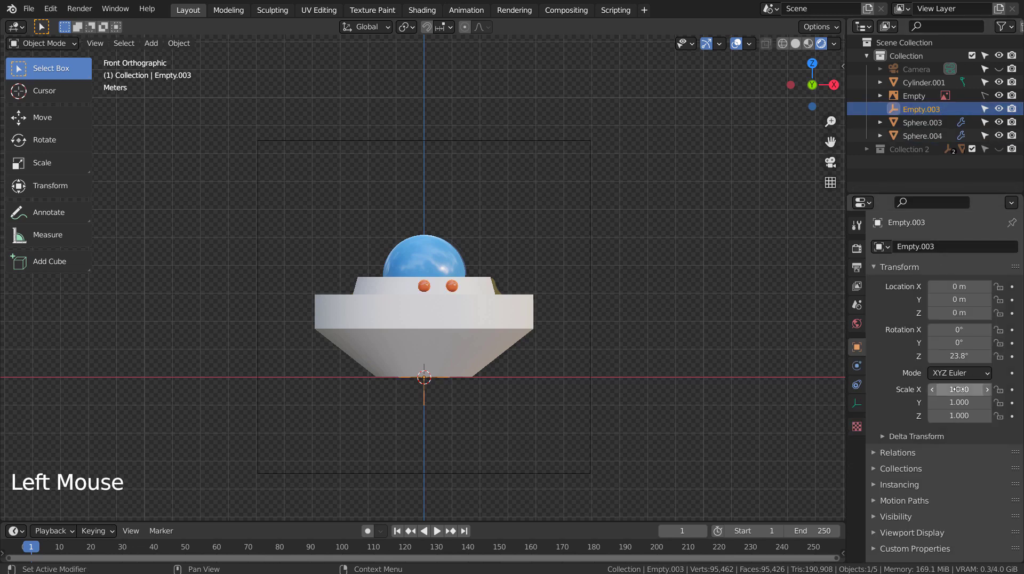
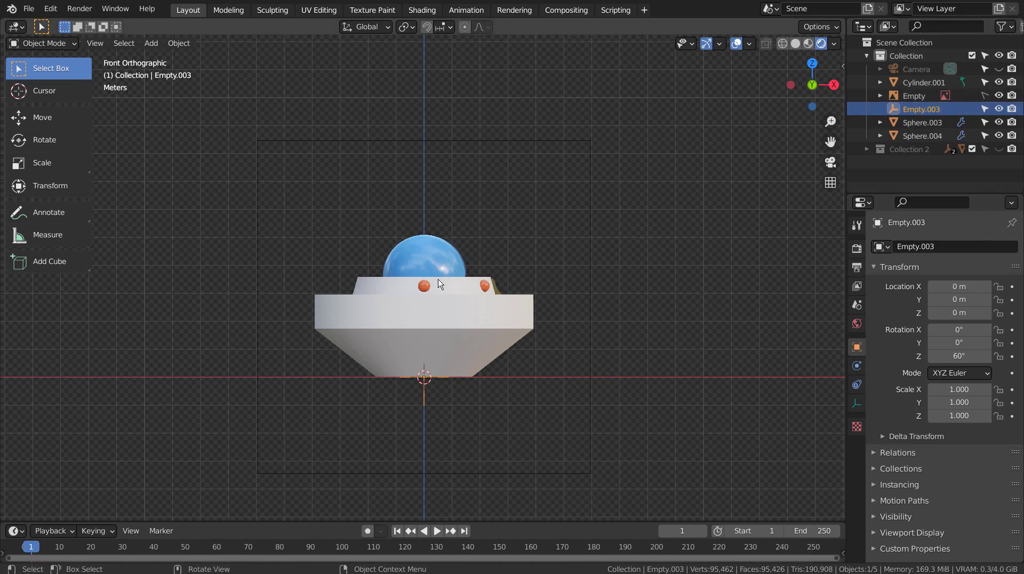
left_click(434, 290)
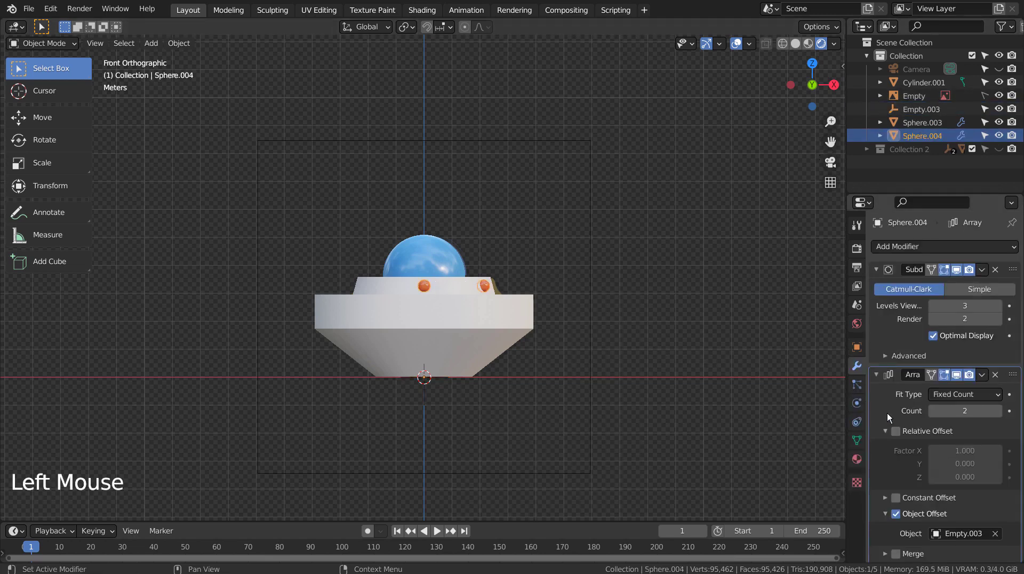
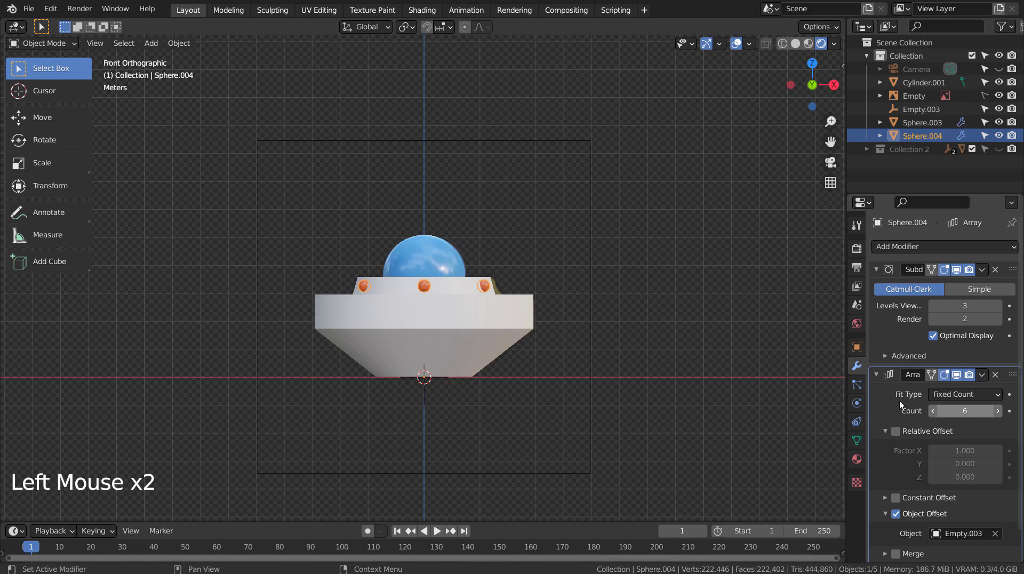
left_click(699, 344)
middle_click(698, 351)
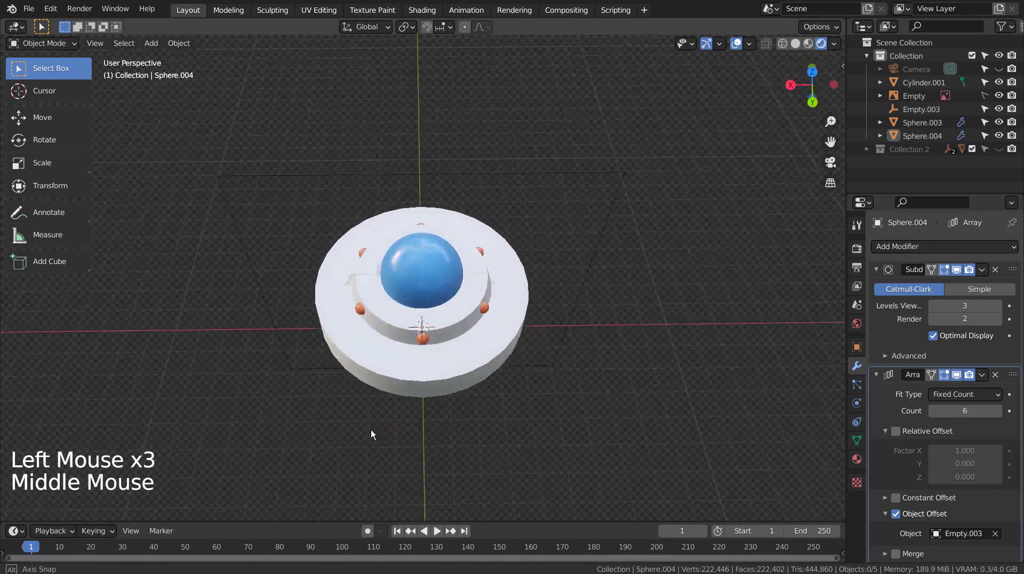
Add a cube at the cursor and round it with a level-3 subdivision, viewed from the front.
scroll("up", 3)
key("KP_1")
left_click(640, 315)
key("shift+a")
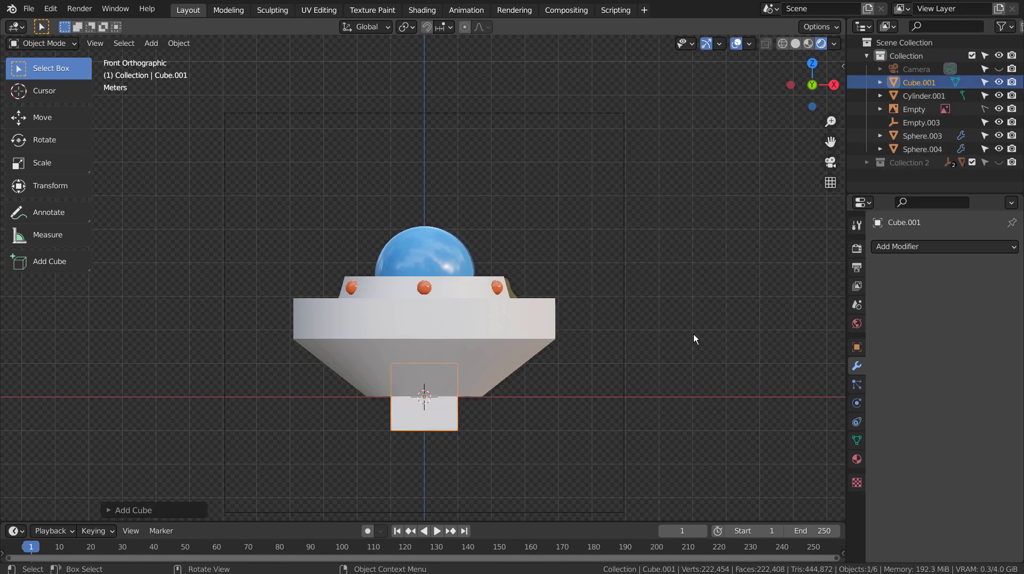
key("ctrl+3")
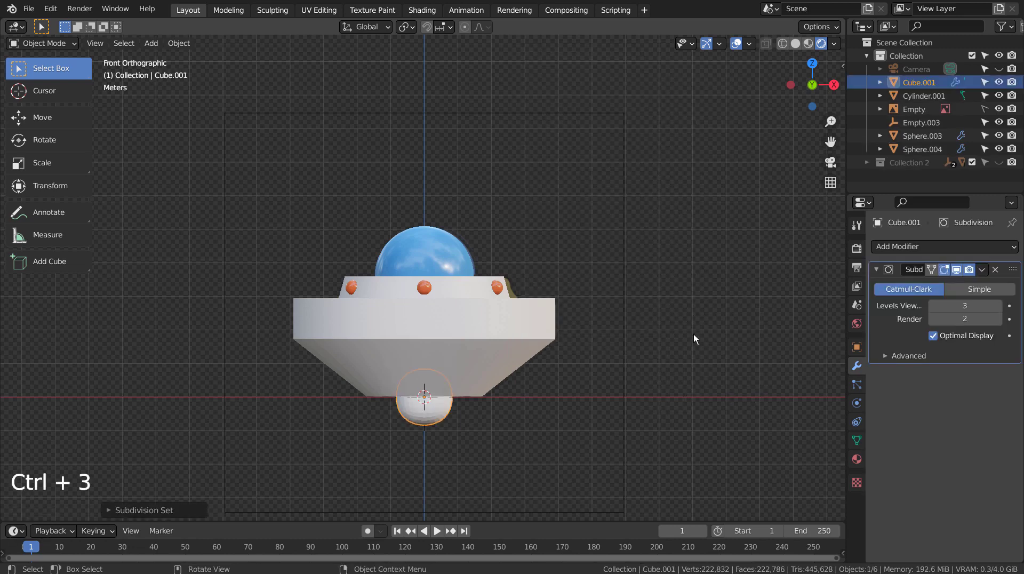
middle_click(676, 361)
Add two edge loops across the cube in Edit Mode to tighten its shape.
key("Tab")
scroll("up", 3)
key("ctrl+r")
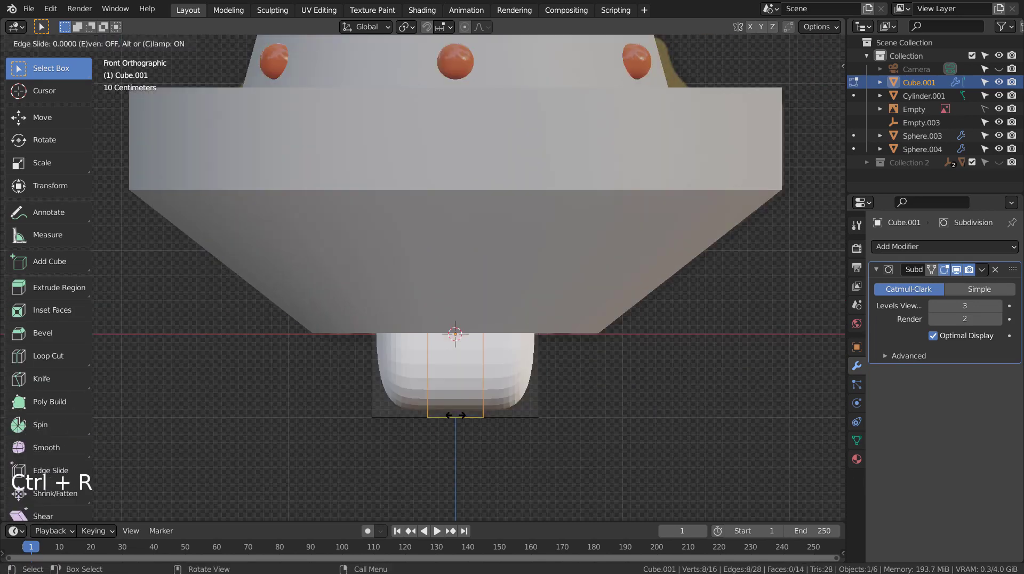
key("KP_3")
key("ctrl+r")
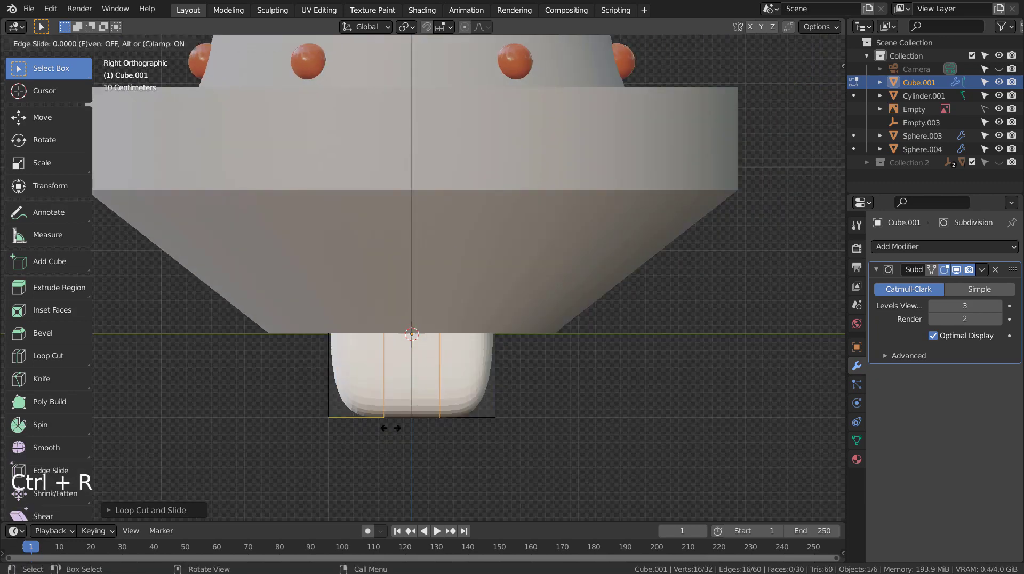
key("Tab")
Raise the cube along Z and scale it down into a thin flattened panel.
key("s")
key("KP_1")
key("s")
key("g")
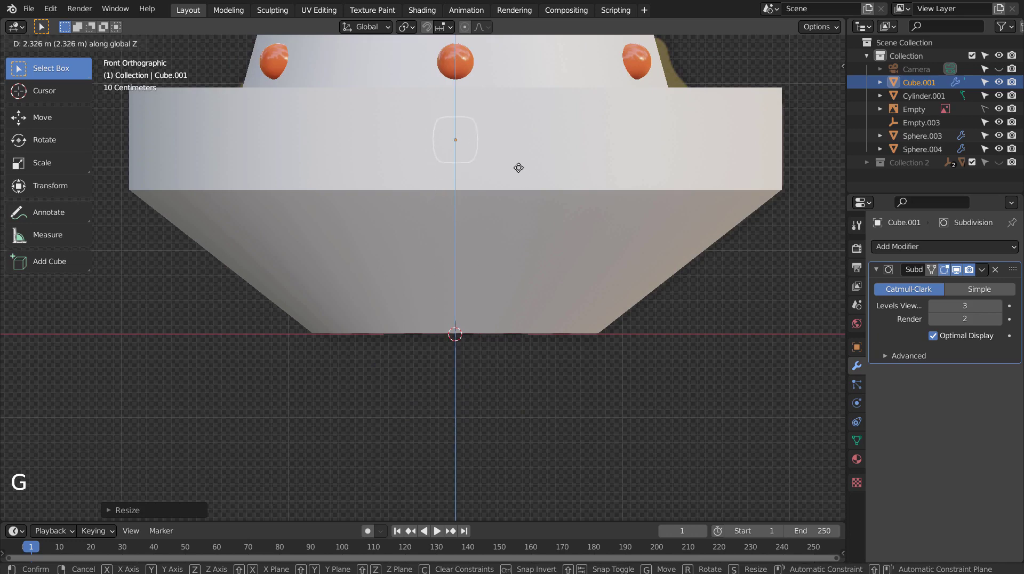
key("s")
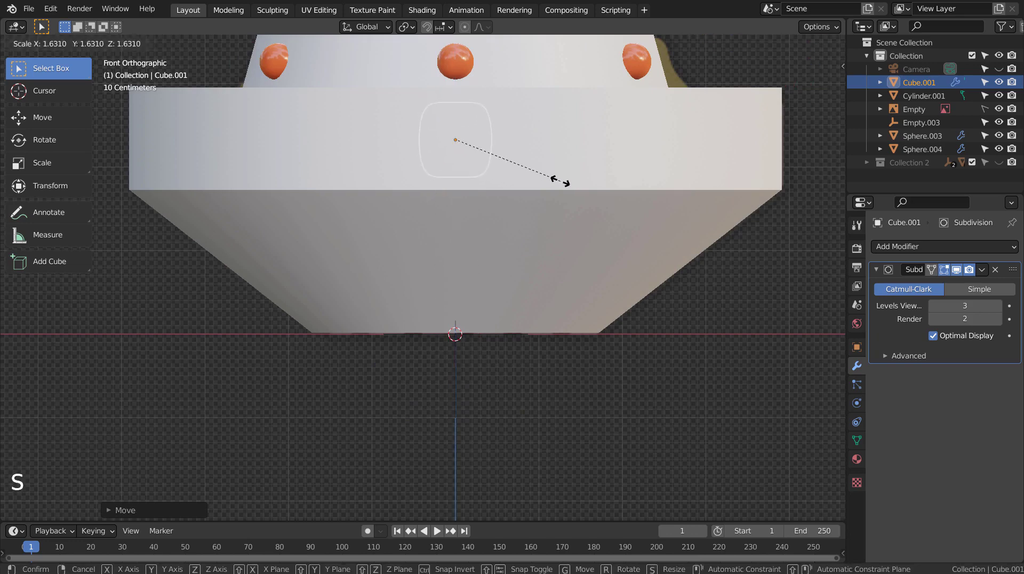
Slide the panel along Y so it sits against the edge of the saucer's upper tier.
key("KP_3")
key("g")
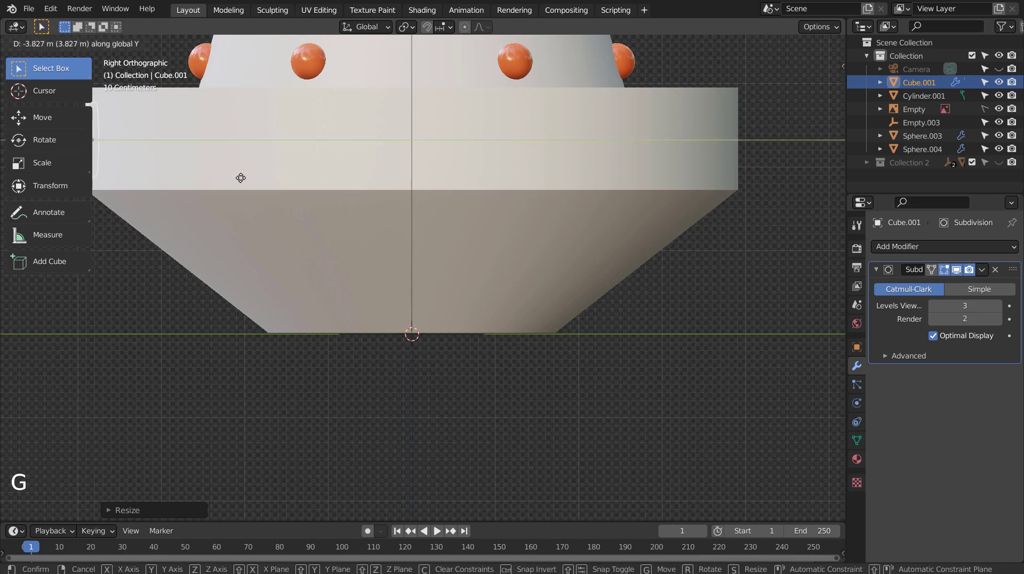
middle_click(315, 219)
scroll("up", 3)
key("g")
scroll("up", 3)
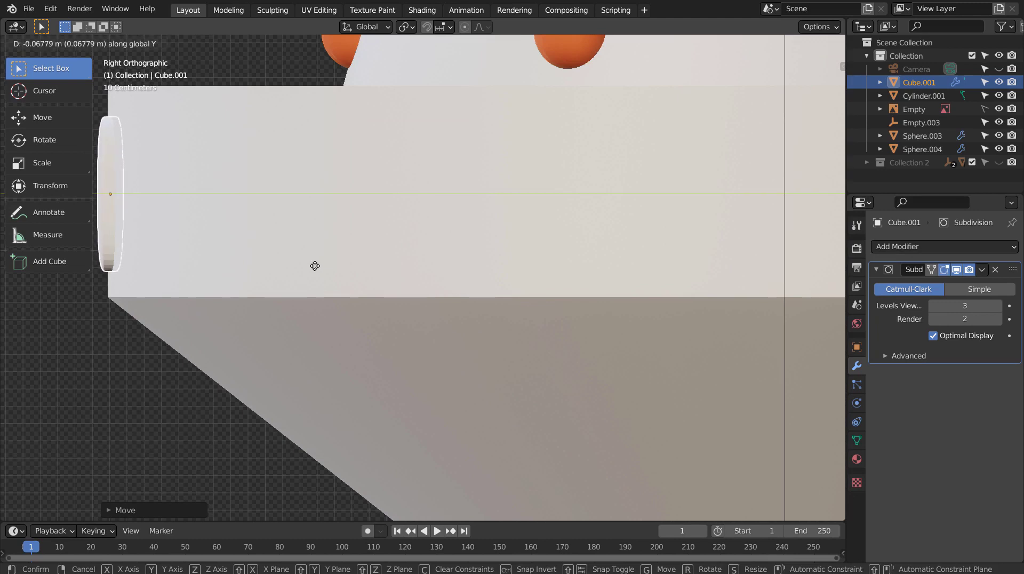
right_click(108, 220)
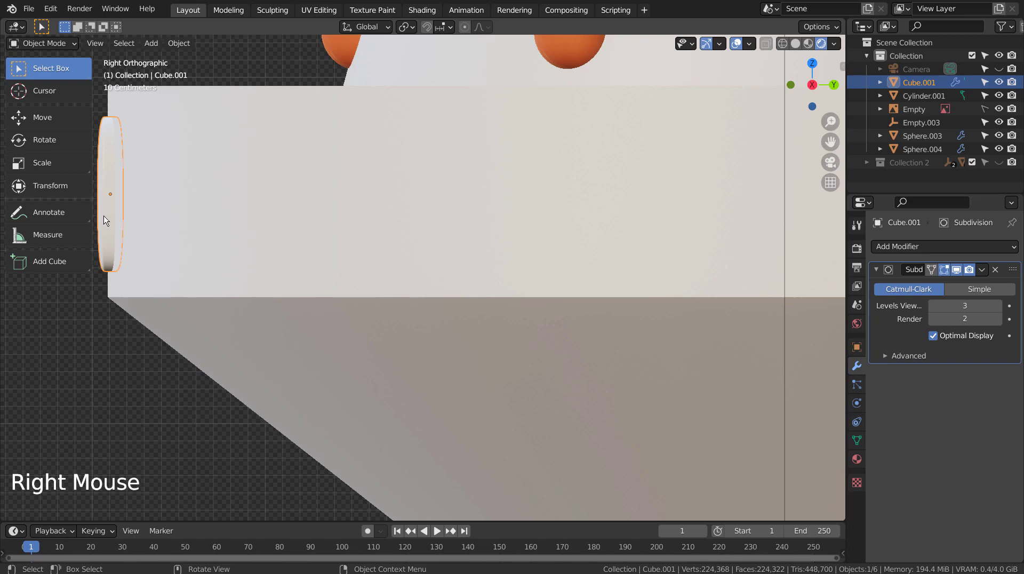
Enable Auto Smooth in the panel's Object Data normals settings.
middle_click(201, 260)
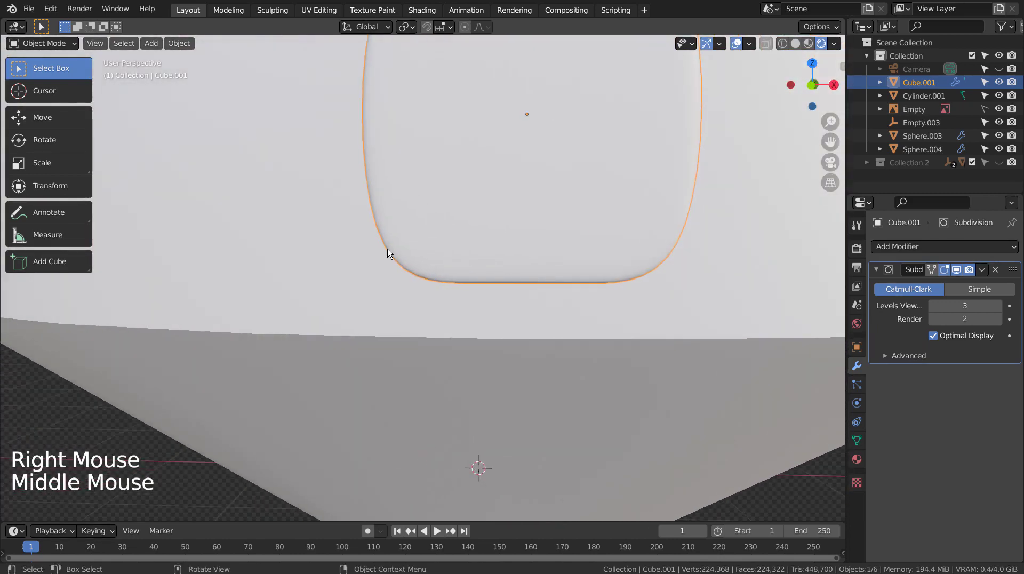
scroll("down", 3)
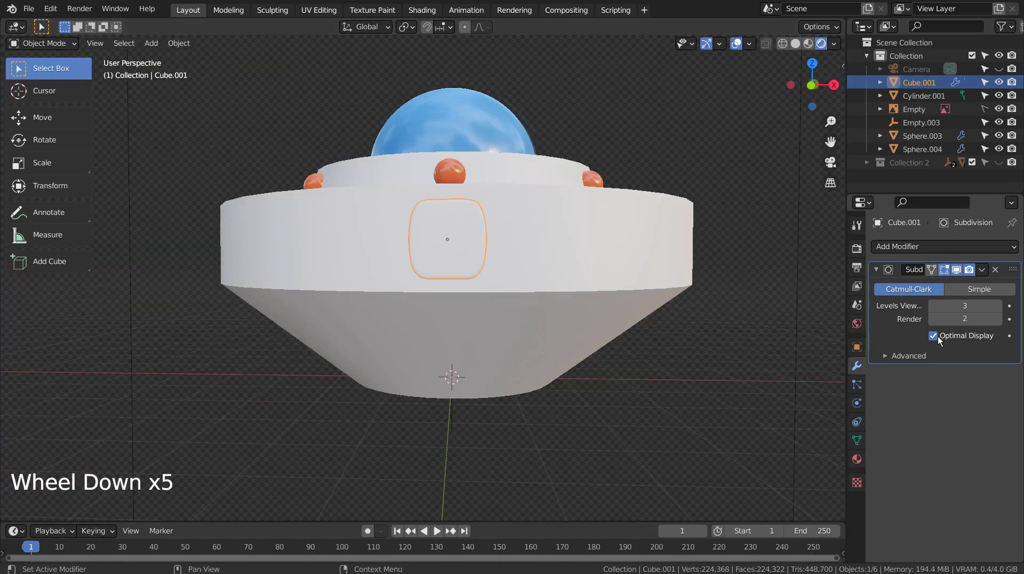
left_click(856, 444)
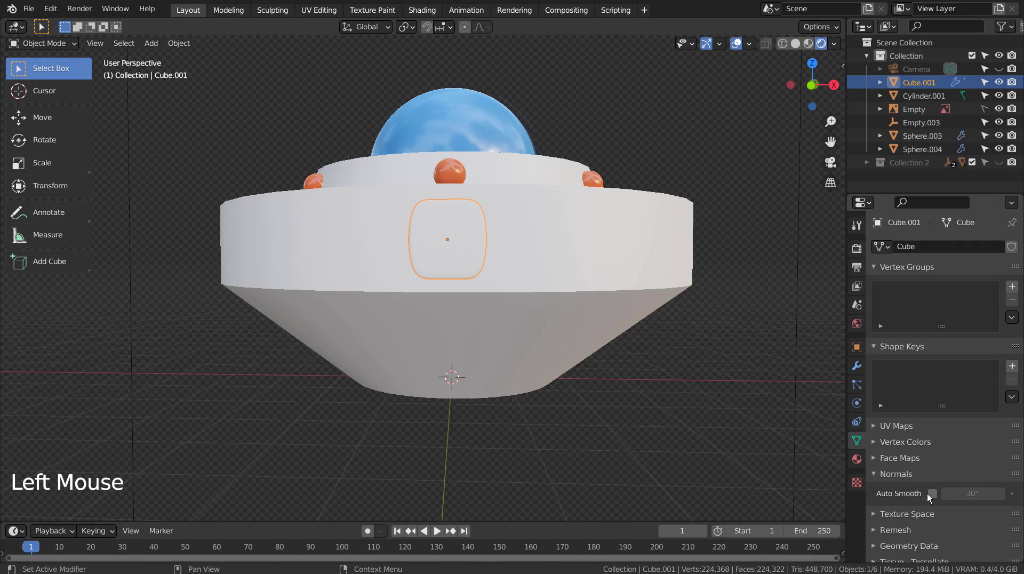
left_click(935, 498)
left_click(712, 434)
Assign the existing orange material to the panel and make it a single-user copy.
key("KP_1")
key("shift+z")
key("shift+z")
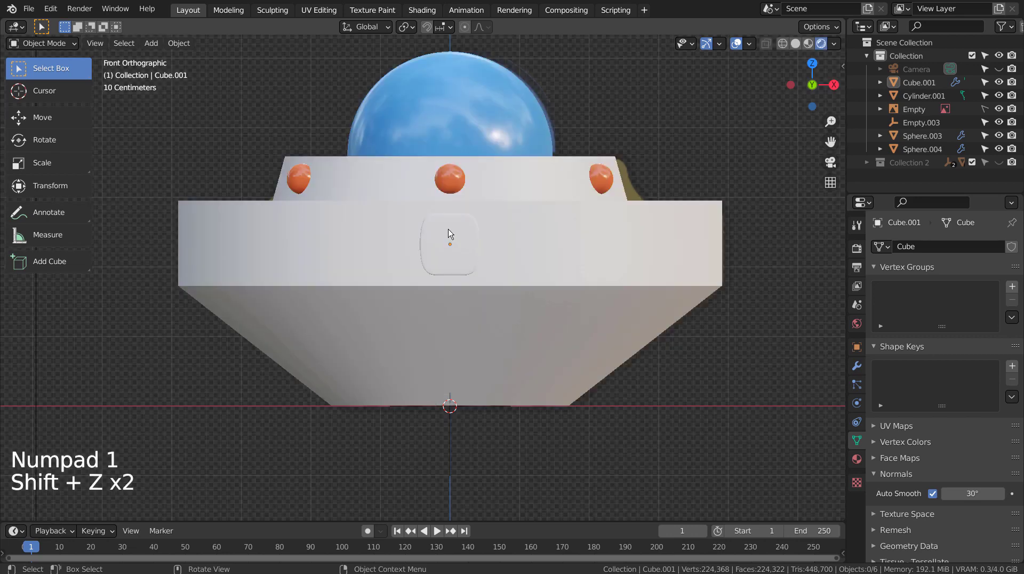
left_click(453, 233)
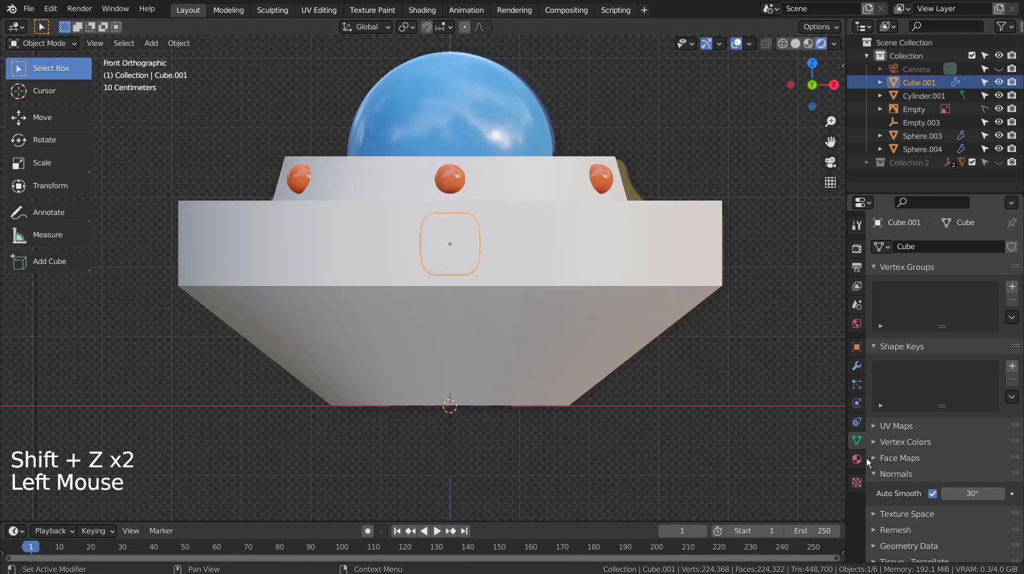
left_click(853, 463)
left_click(889, 307)
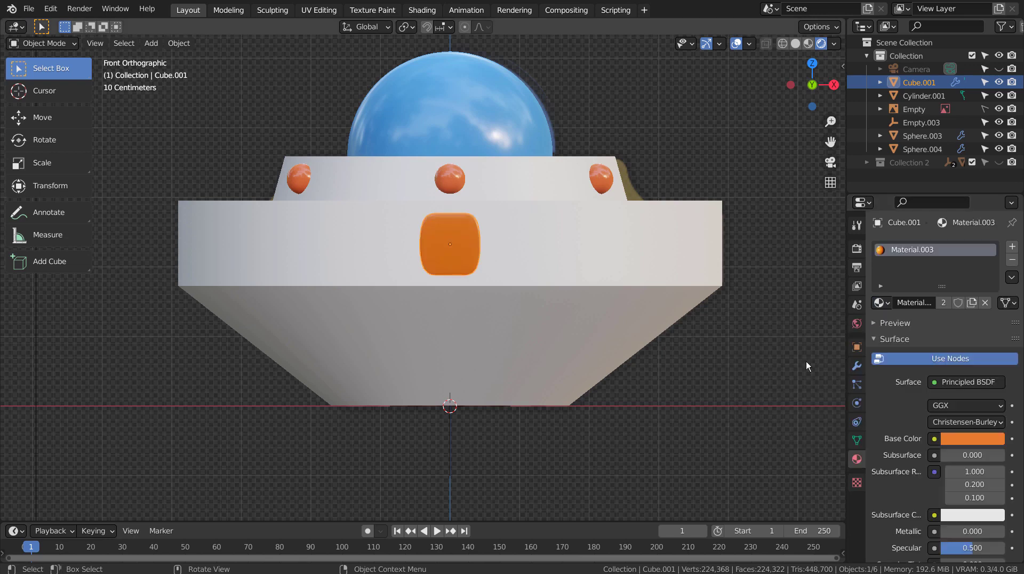
left_click(890, 306)
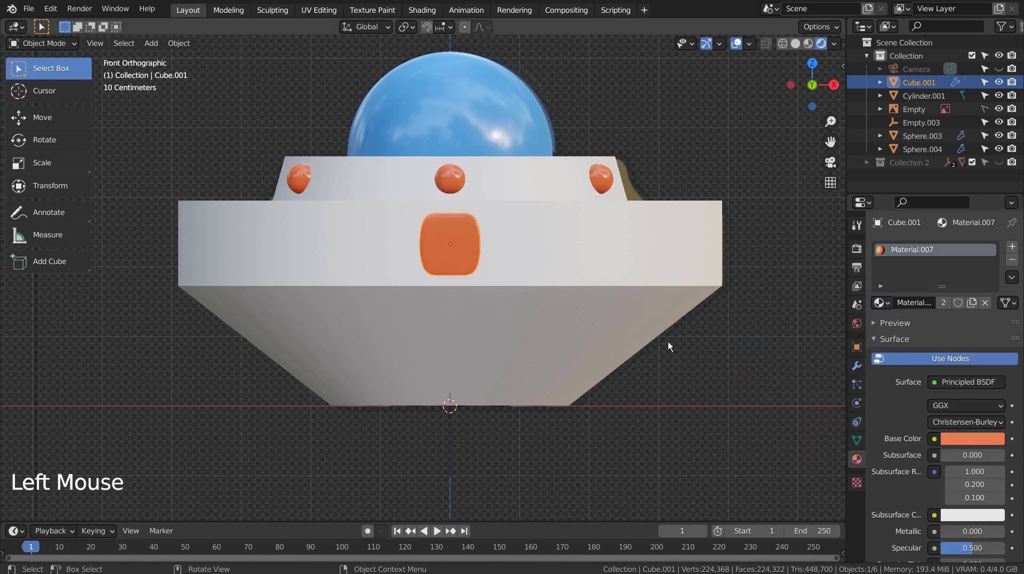
left_click(733, 406)
left_click(468, 254)
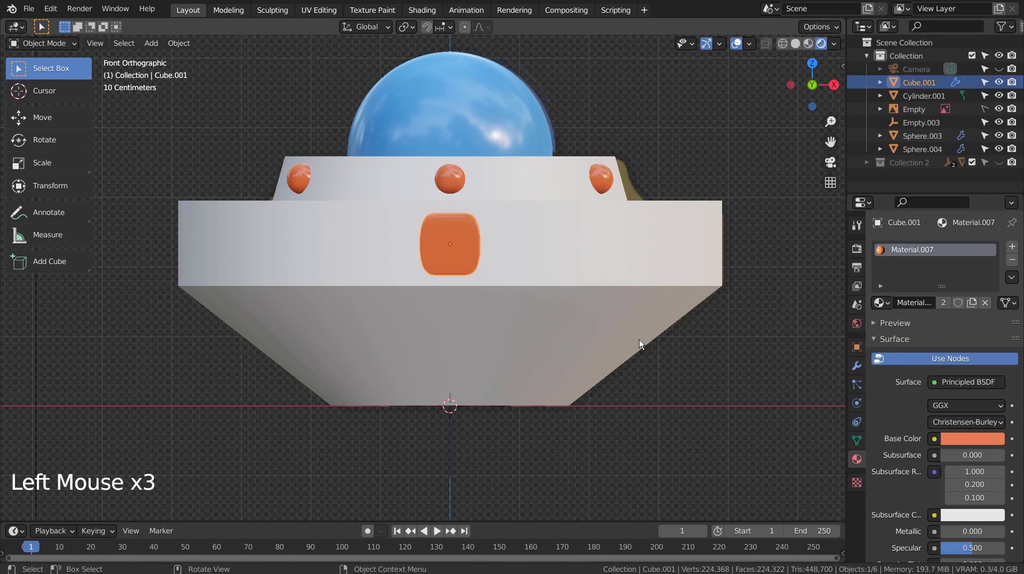
Add an empty at the saucer centre and give the rim panel an Array modifier.
key("shift+a")
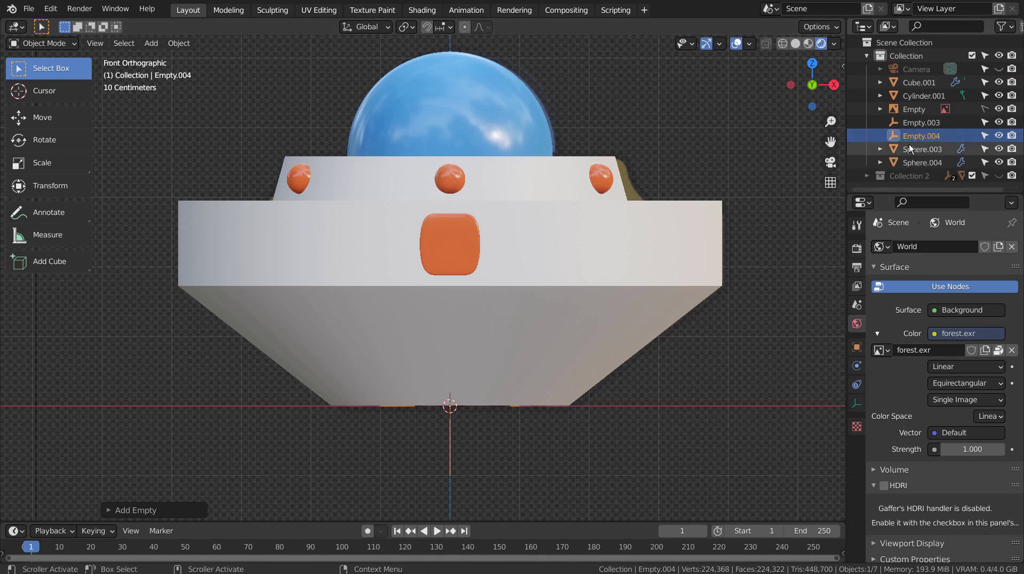
left_click(473, 259)
left_click(864, 369)
left_click(915, 247)
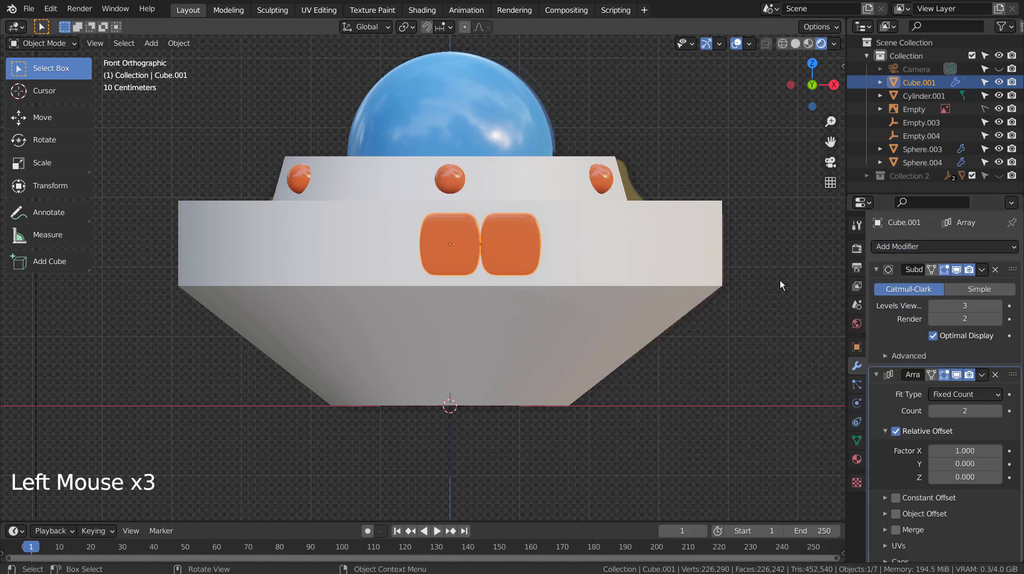
Switch the array from Relative Offset to Object Offset using Empty.004.
left_click(897, 434)
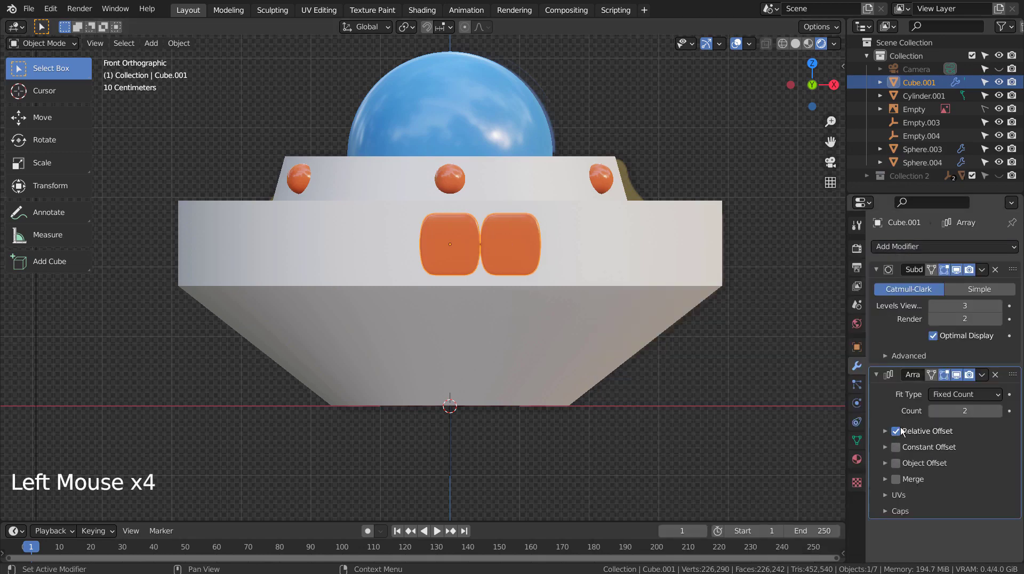
left_click(906, 427)
left_click(908, 467)
left_click(888, 463)
left_click(943, 486)
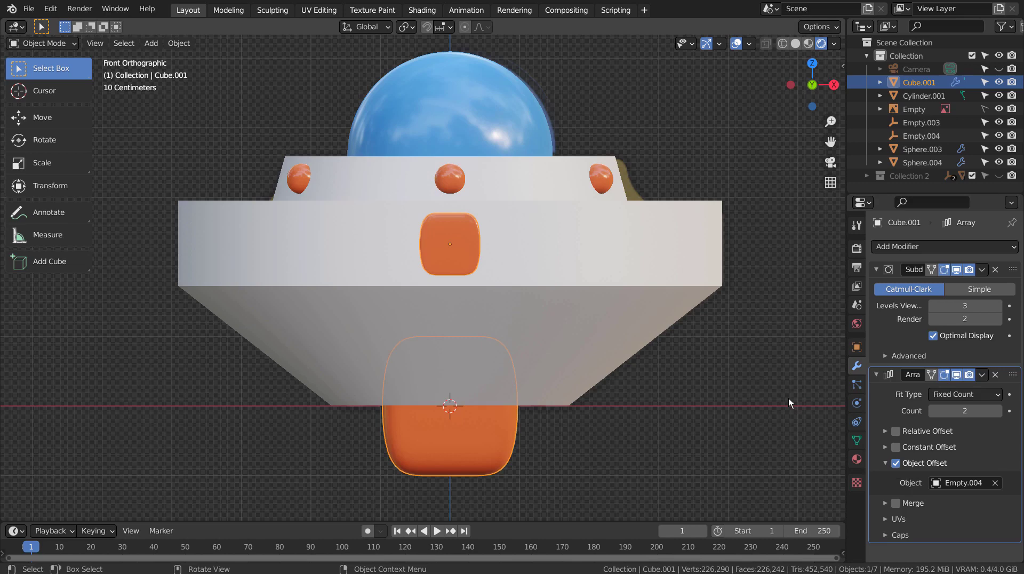
Apply the panel's transforms, rotate the empty 40° in Z and set the array Count to 9.
key("ctrl+a")
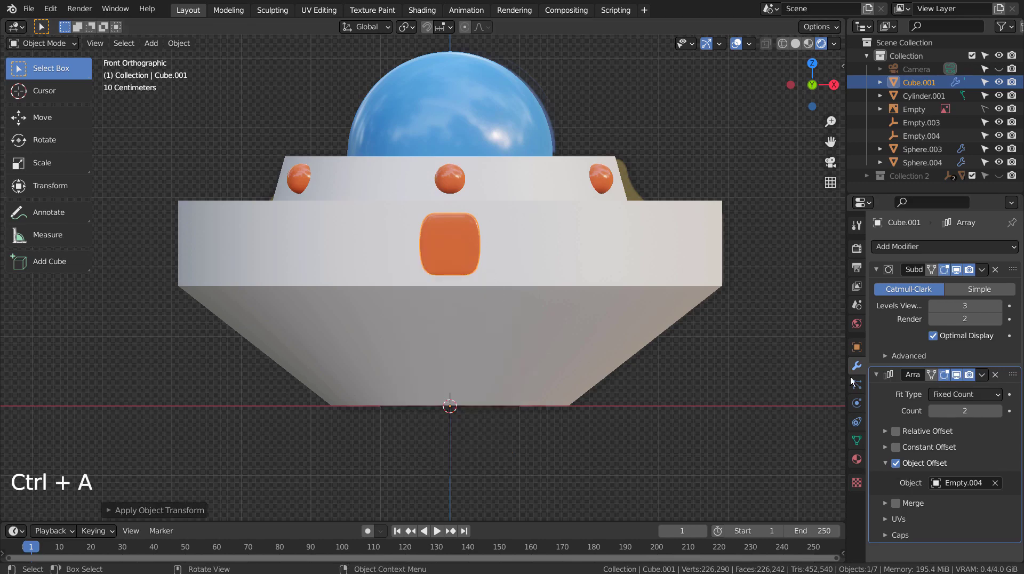
left_click(932, 137)
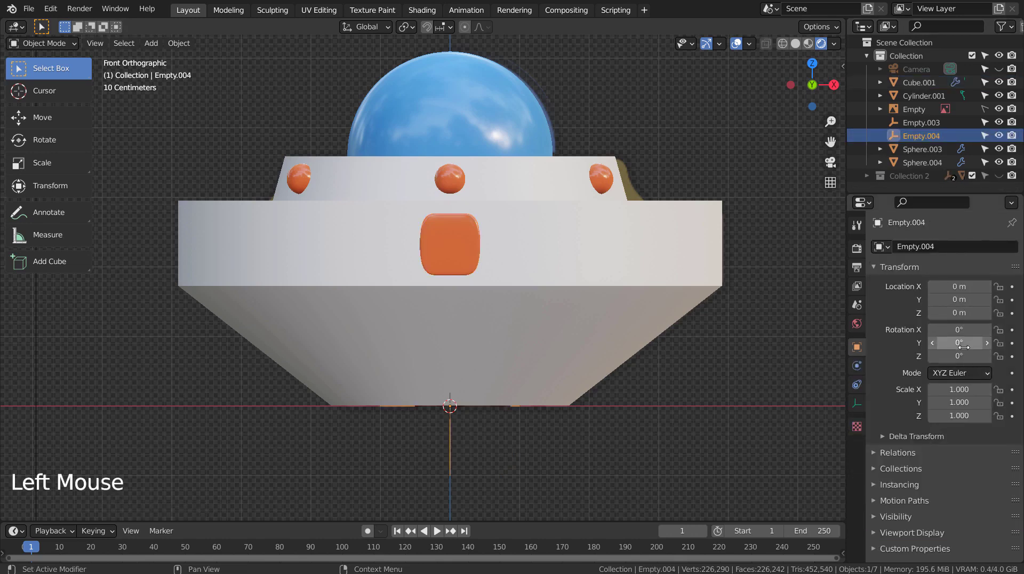
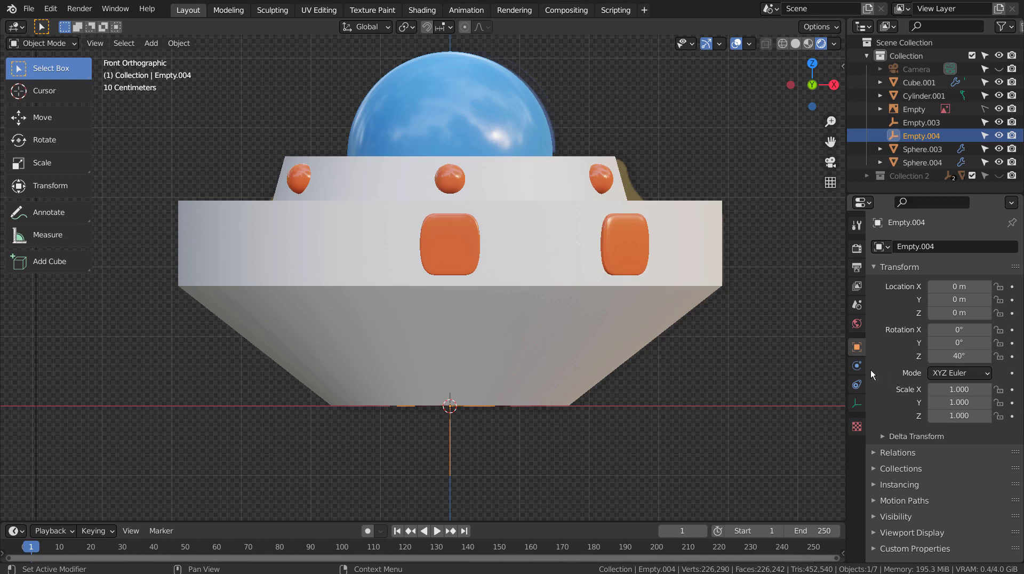
left_click(625, 253)
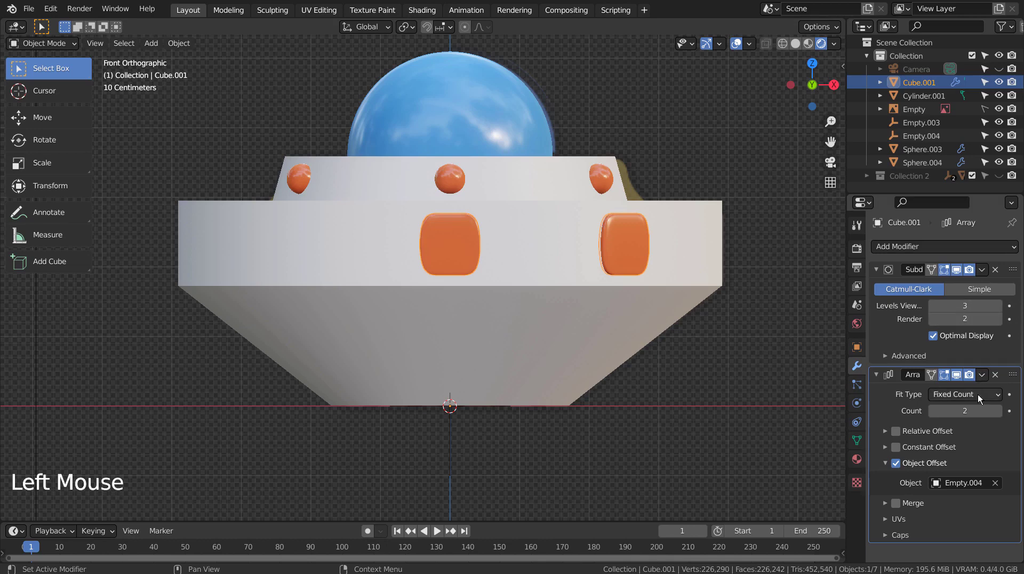
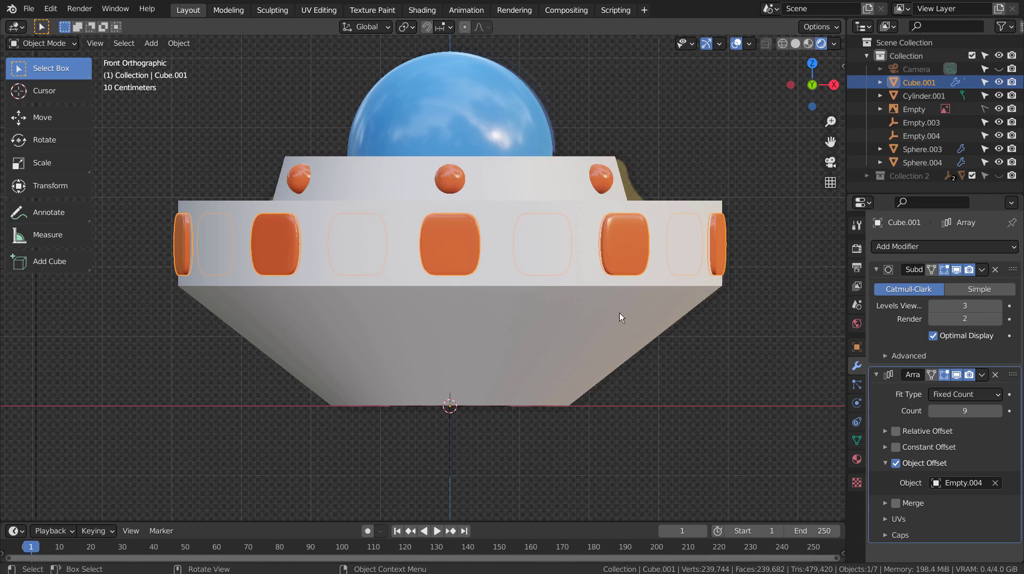
key("r")
key("ctrl+z")
Apply the Array modifier so the nine panels become permanent geometry.
left_click(630, 229)
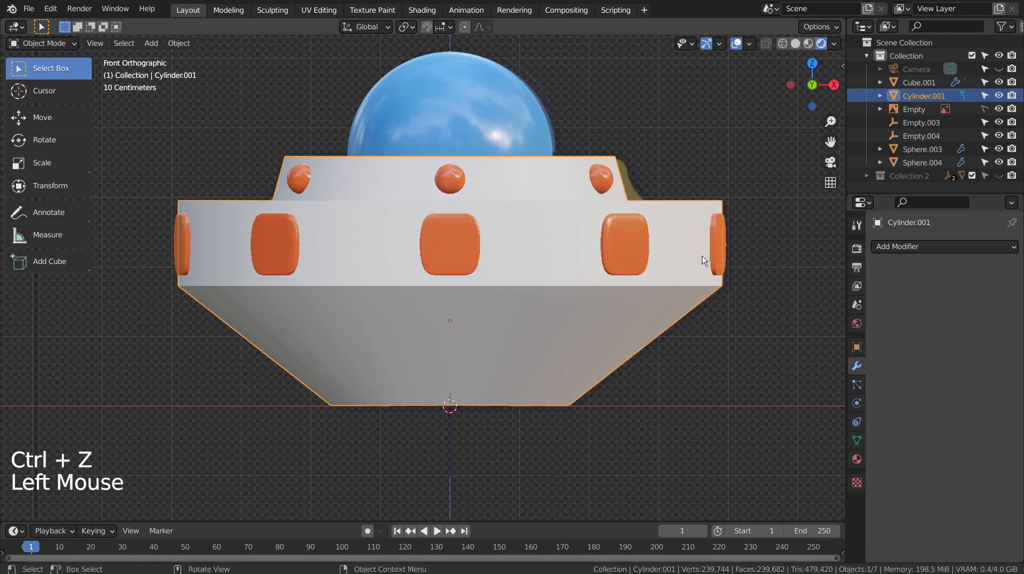
left_click(610, 242)
left_click(895, 339)
key("ctrl+a")
key("ctrl+a")
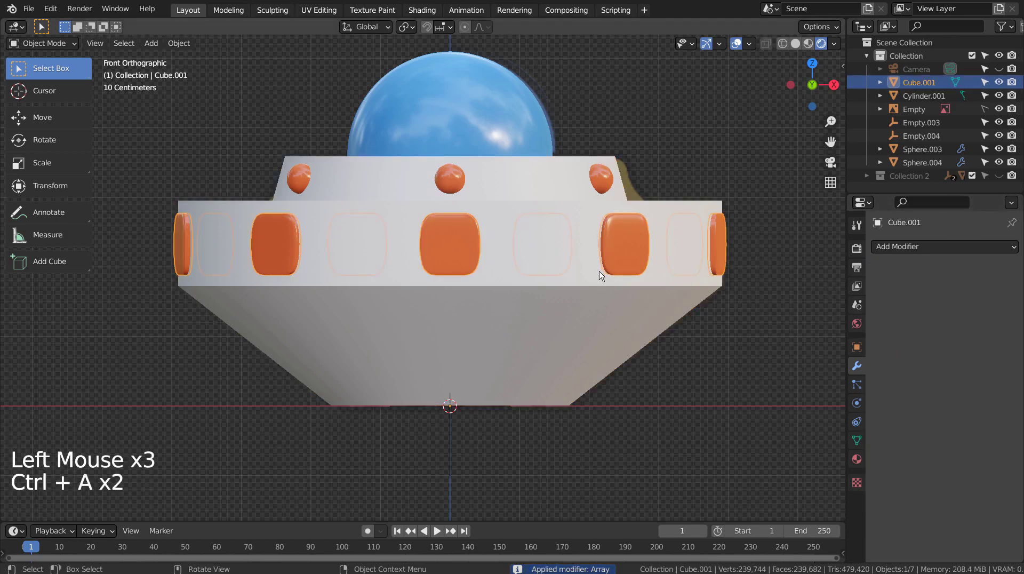
Rotate the panel ring about Z so the panels sit evenly around the rim, checked from top view.
key("r")
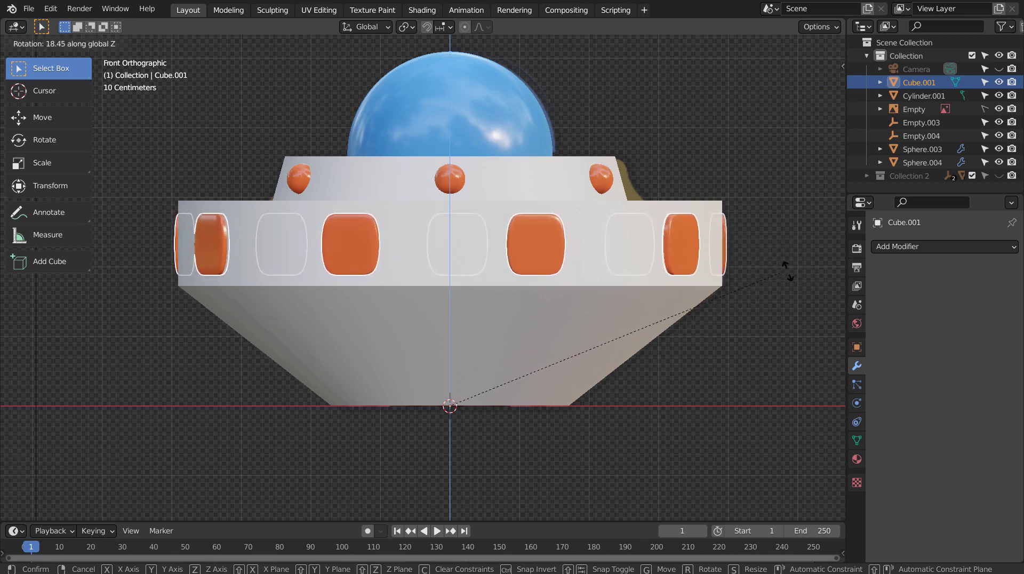
key("KP_7")
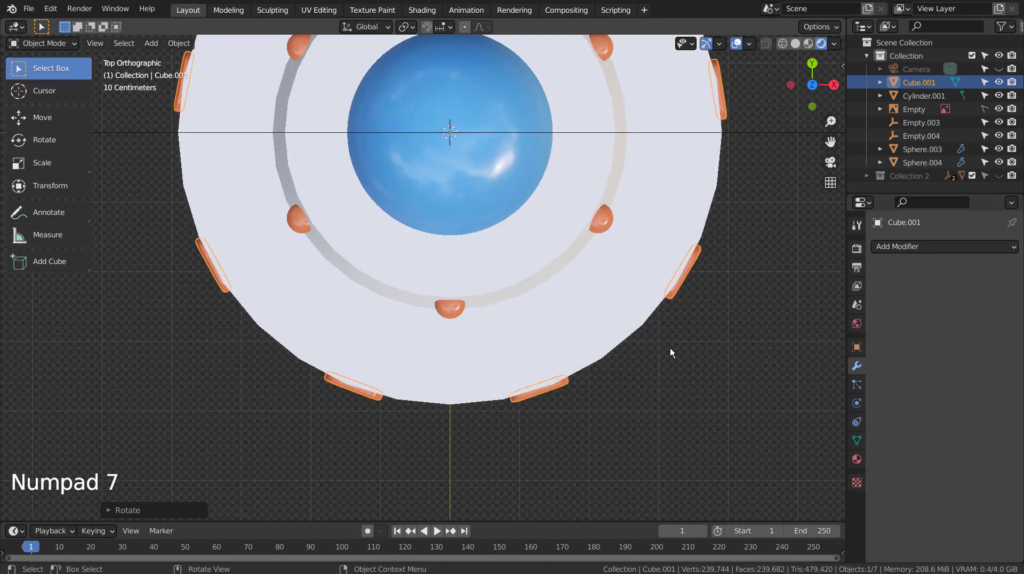
key("r")
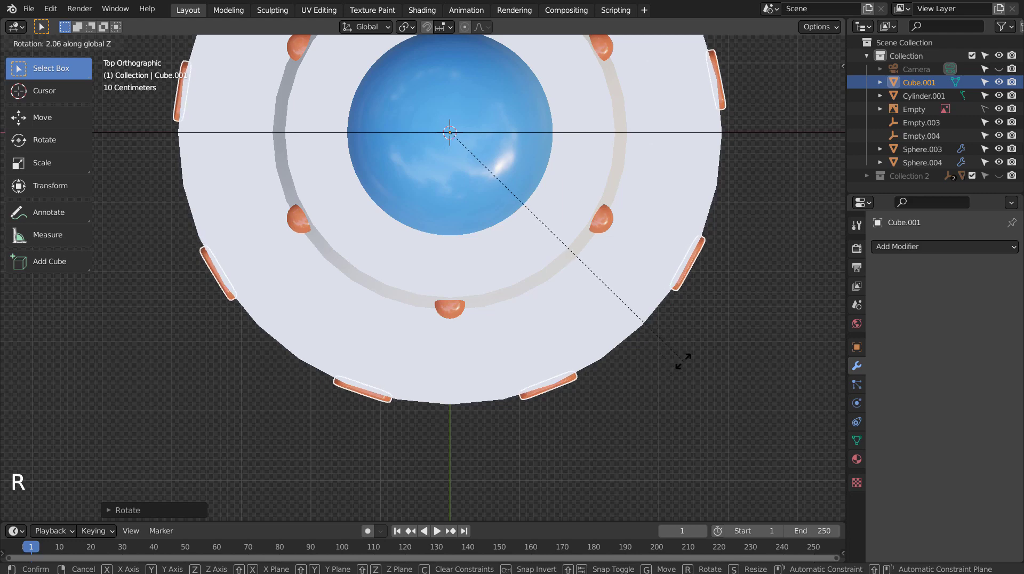
middle_click(690, 421)
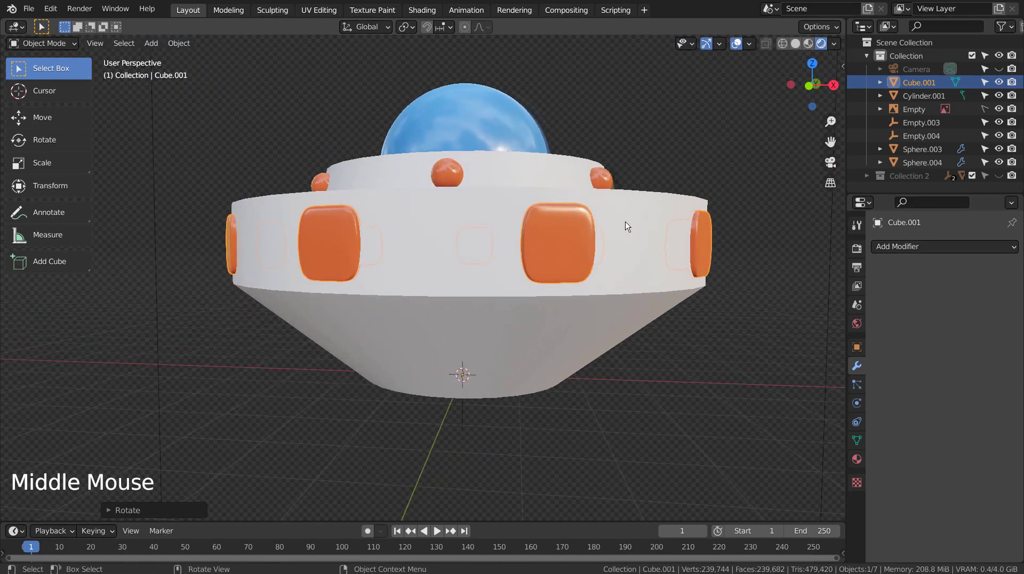
Set the hull's Principled BSDF to white base colour, Metallic 0.810 and Roughness 0.236.
left_click(637, 217)
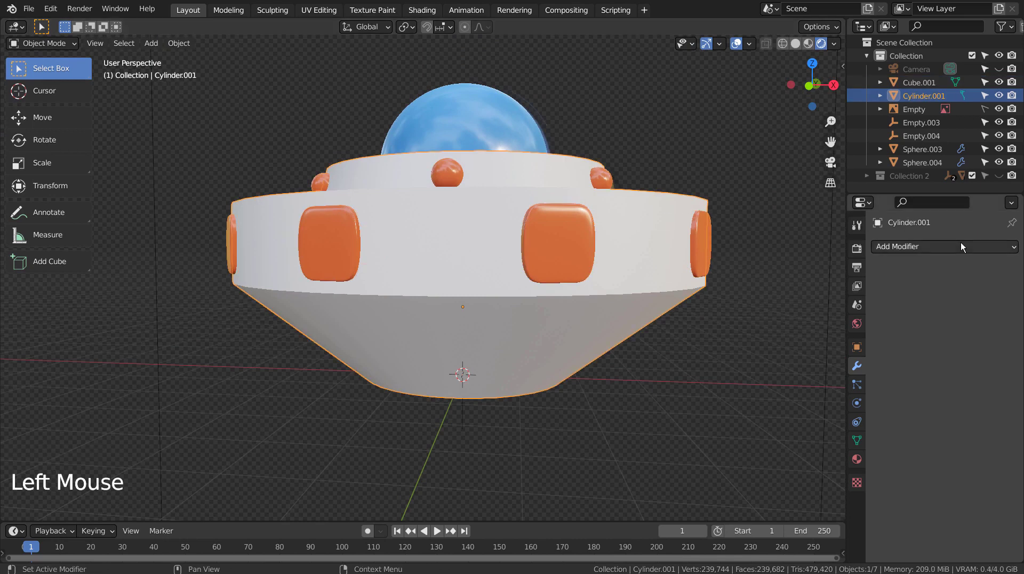
left_click(859, 461)
left_click(943, 308)
left_click(988, 438)
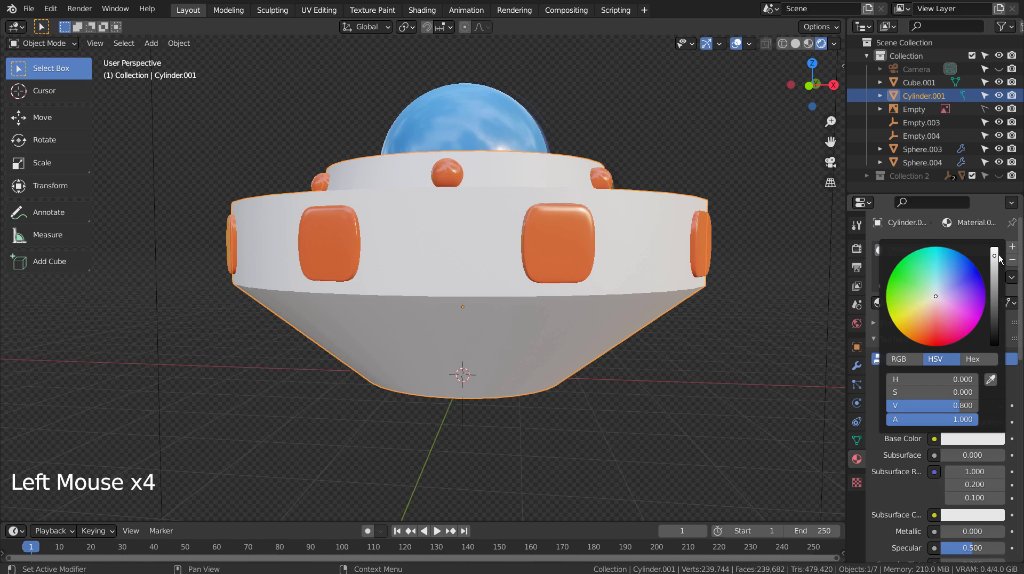
left_click(961, 537)
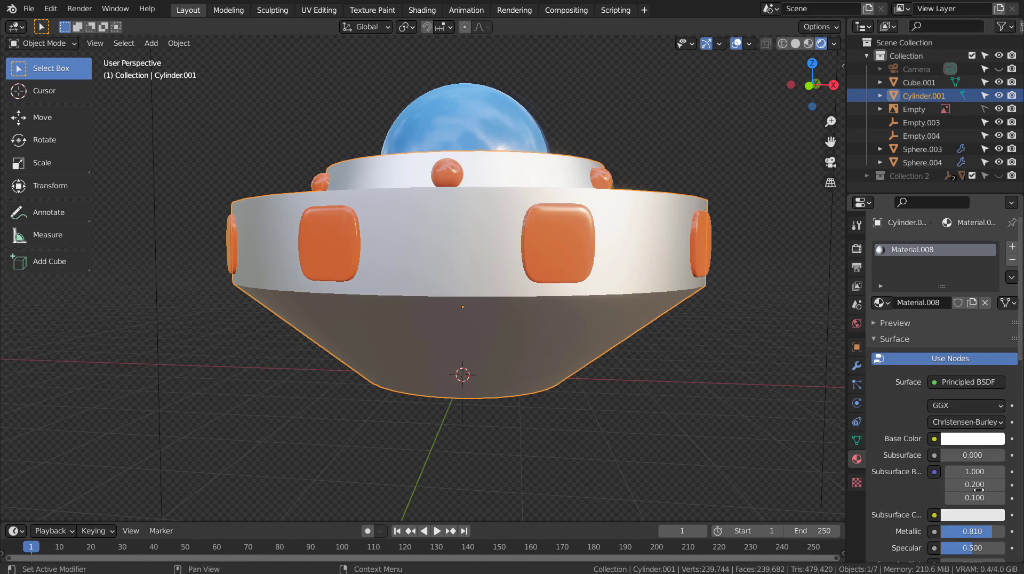
scroll("down", 3)
left_click(980, 500)
Zoom out in front view to see the whole metallic saucer.
scroll("down", 3)
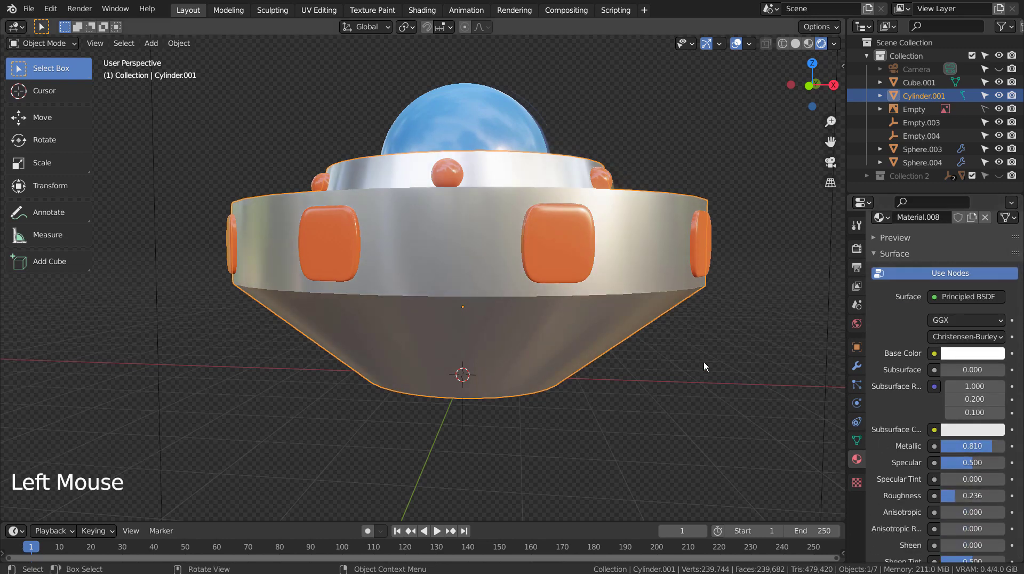
left_click(694, 364)
key("KP_1")
scroll("down", 3)
left_click(693, 364)
scroll("down", 3)
In wireframe, select every UFO object and move them into a new 'Collection 3'.
middle_click(692, 376)
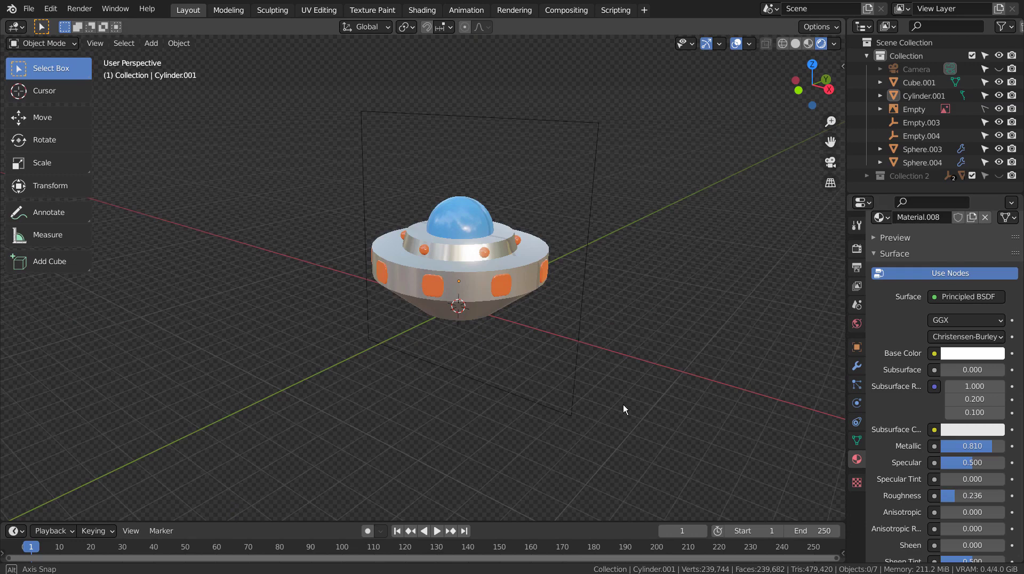
middle_click(627, 407)
left_click(641, 330)
middle_click(597, 347)
key("shift+z")
key("b")
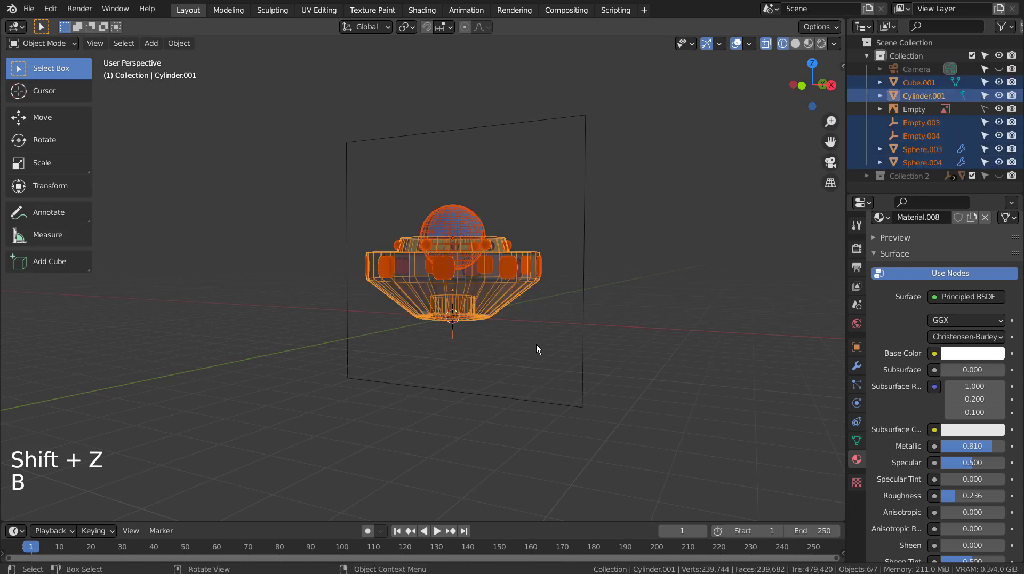
key("m")
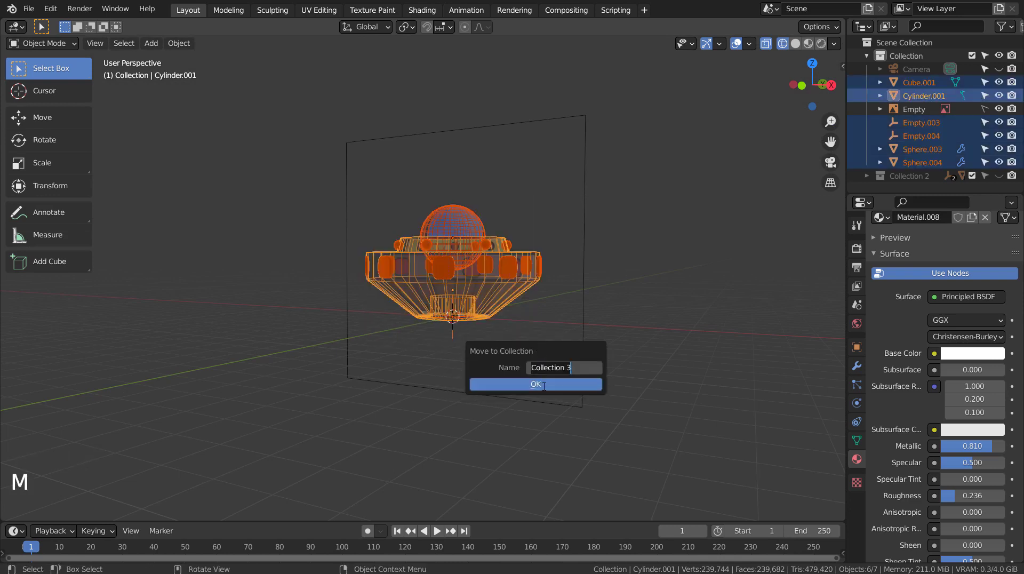
key("Tab")
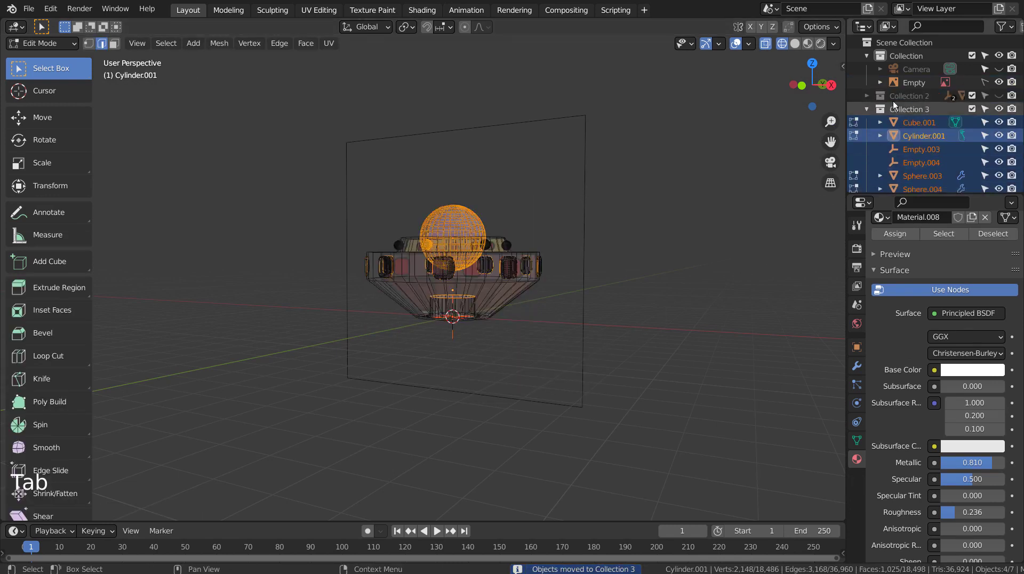
Collapse and hide Collection 3 in the Outliner and show Collection 2's ship and exhaust instead.
left_click(873, 114)
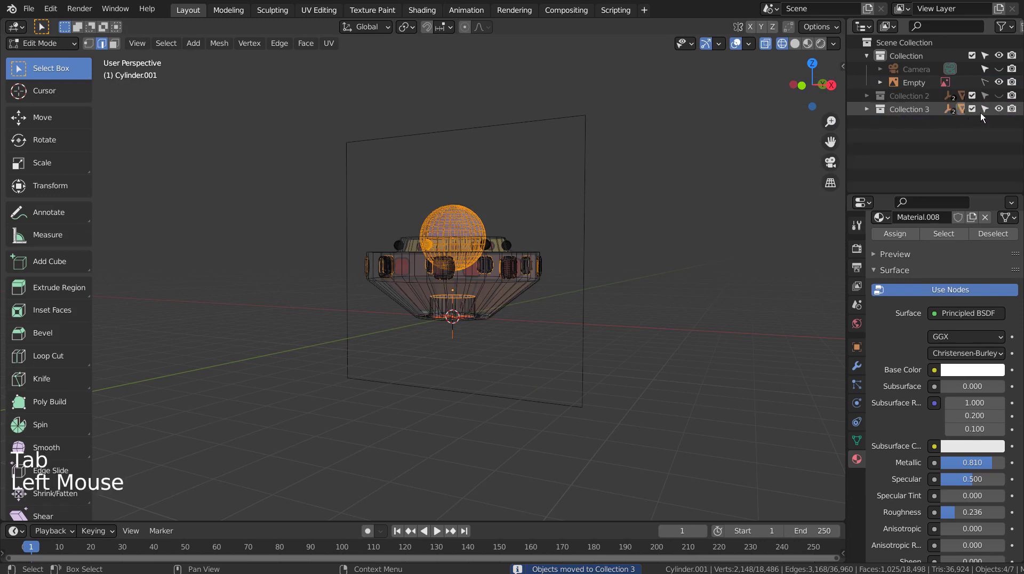
left_click(1001, 108)
left_click(1005, 98)
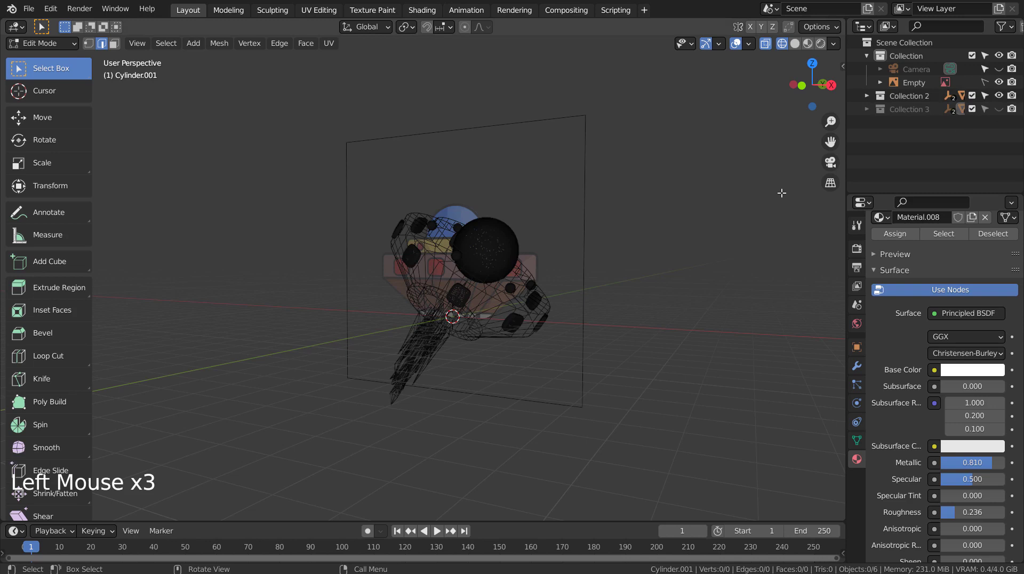
left_click(1010, 85)
left_click(1017, 86)
left_click(435, 362)
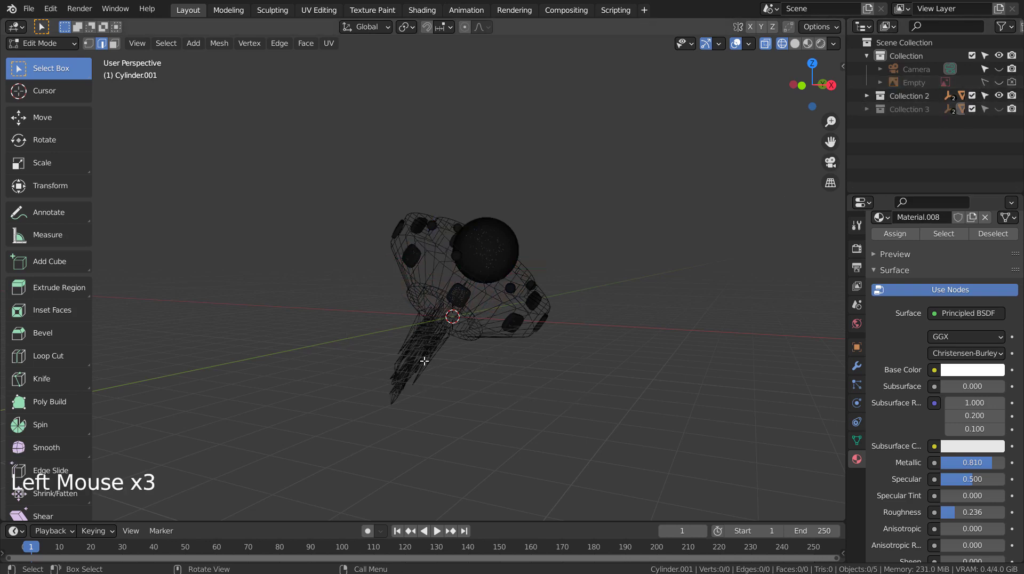
key("Tab")
left_click(428, 362)
Play the exhaust animation from front view, then stop and rewind to frame 1.
key("KP_1")
left_click(441, 532)
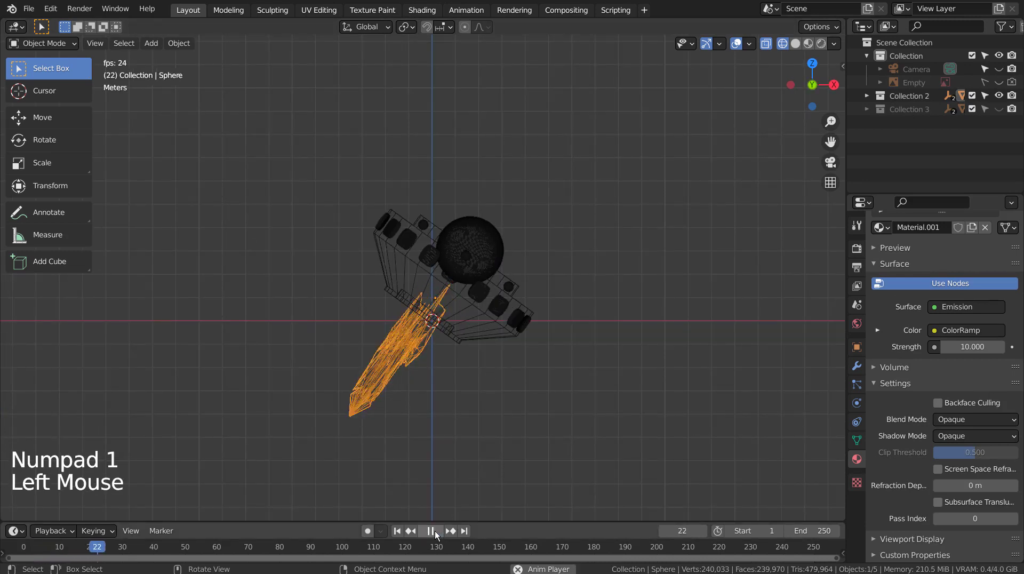
left_click(441, 532)
left_click(403, 533)
left_click(642, 245)
scroll("down", 3)
Add a new UV Sphere mesh and enter Edit Mode on it.
key("shift+a")
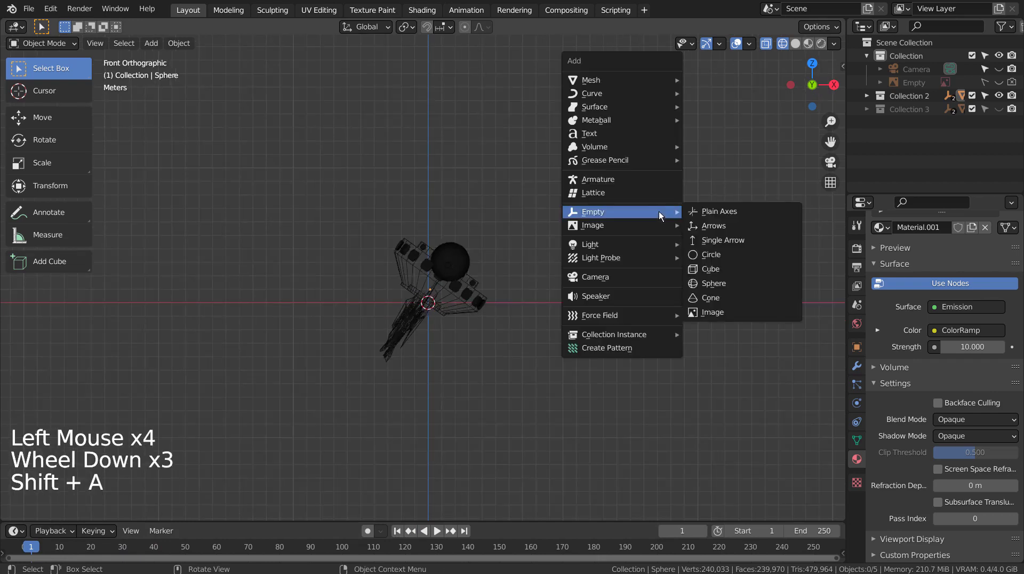
left_click(1006, 99)
left_click(620, 229)
key("shift+a")
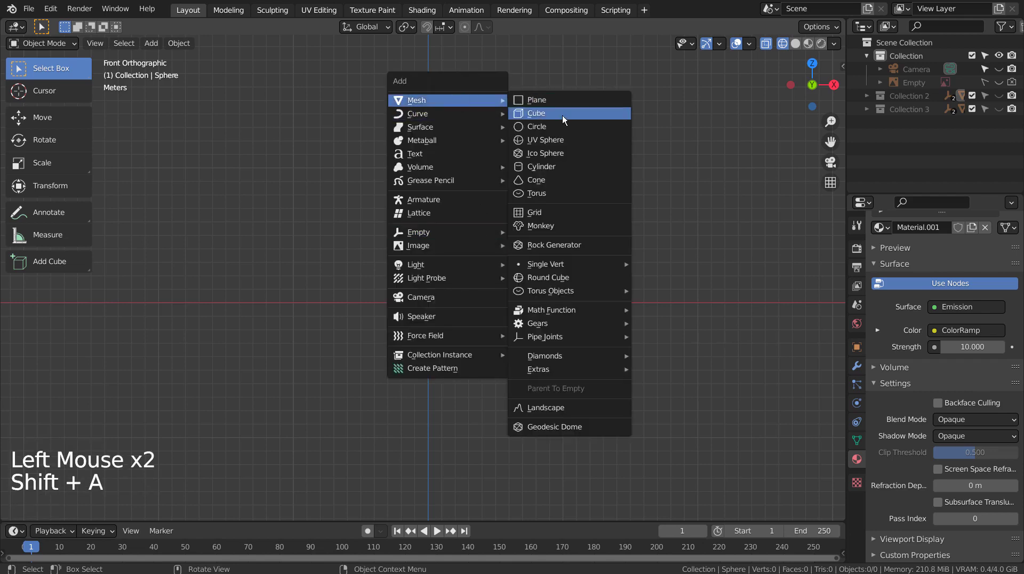
scroll("up", 3)
key("Tab")
scroll("up", 3)
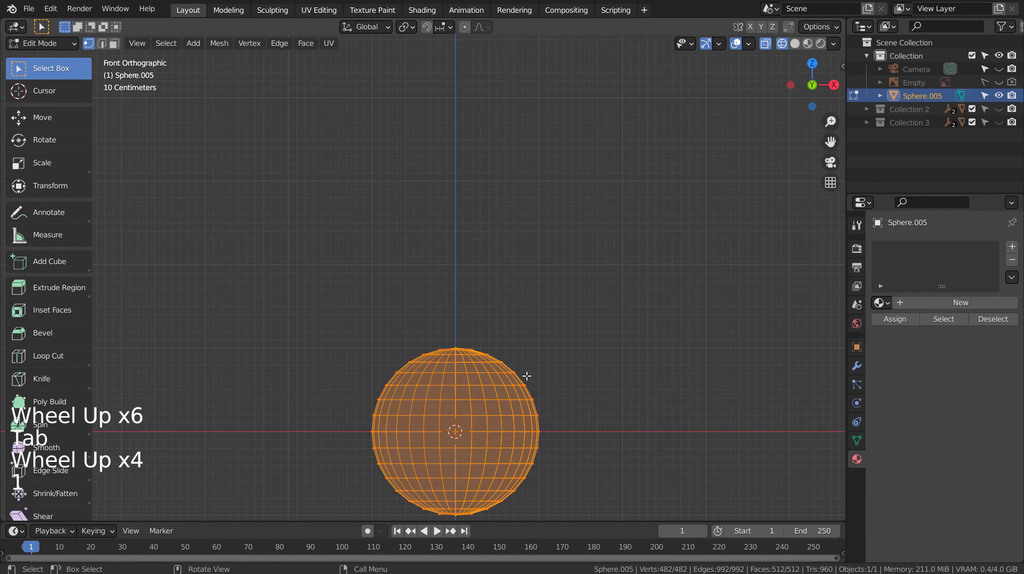
Box-select the sphere's top half in face mode and delete those faces.
left_click(433, 311)
key("b")
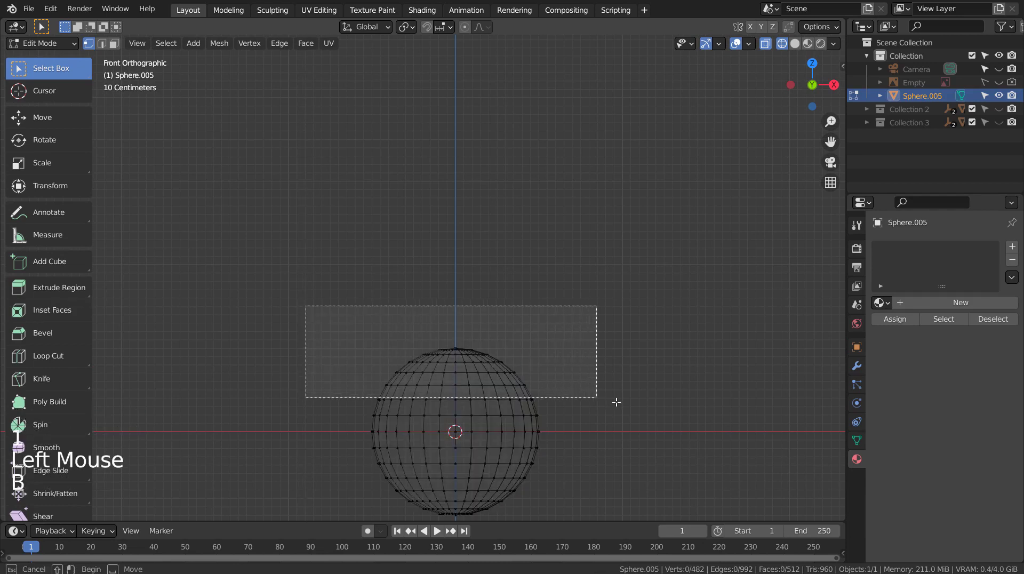
key("3")
key("b")
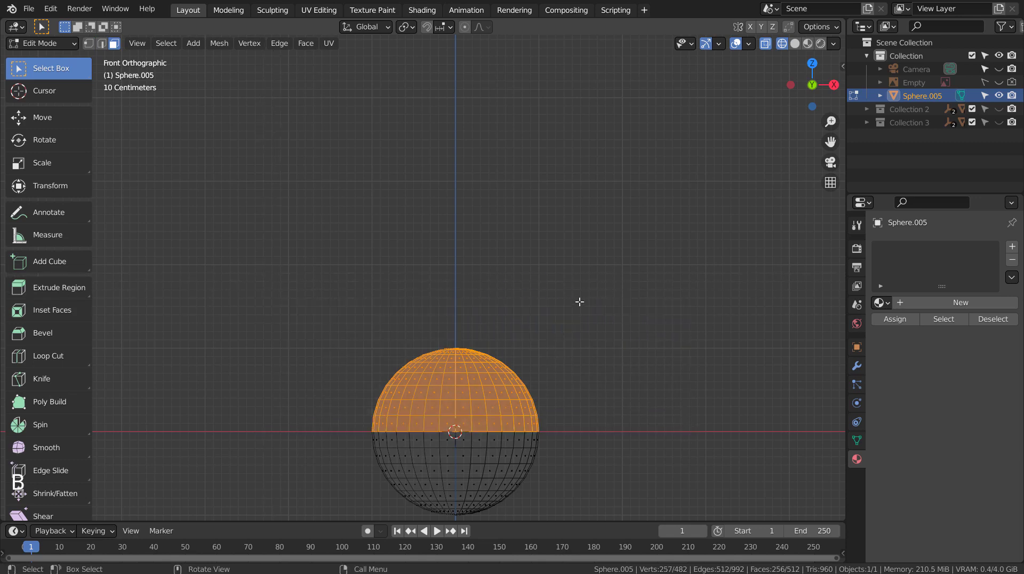
key("x")
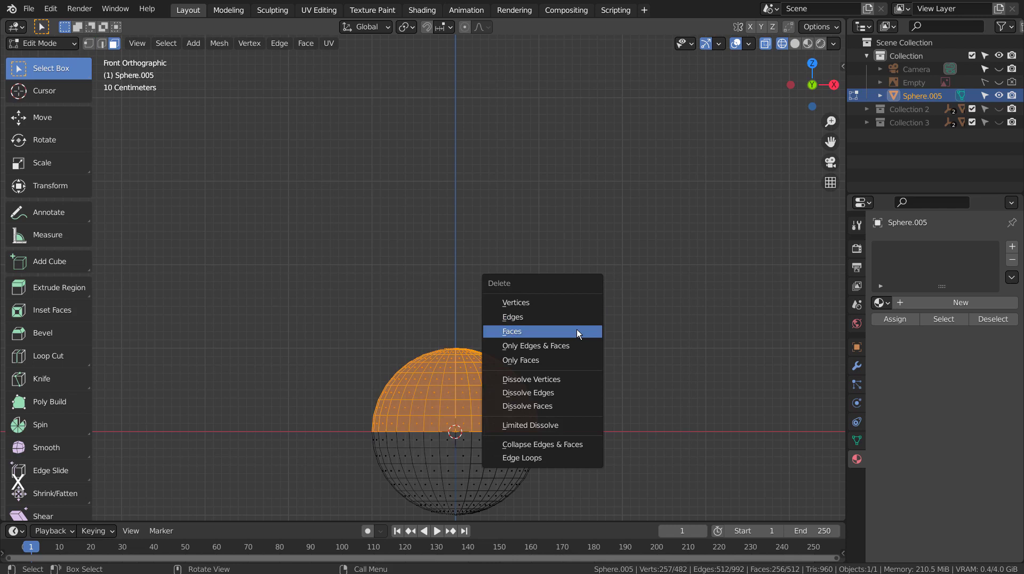
key("Tab")
Stretch the half-sphere along Z into a long tapered flame shape.
middle_click(616, 366)
key("s")
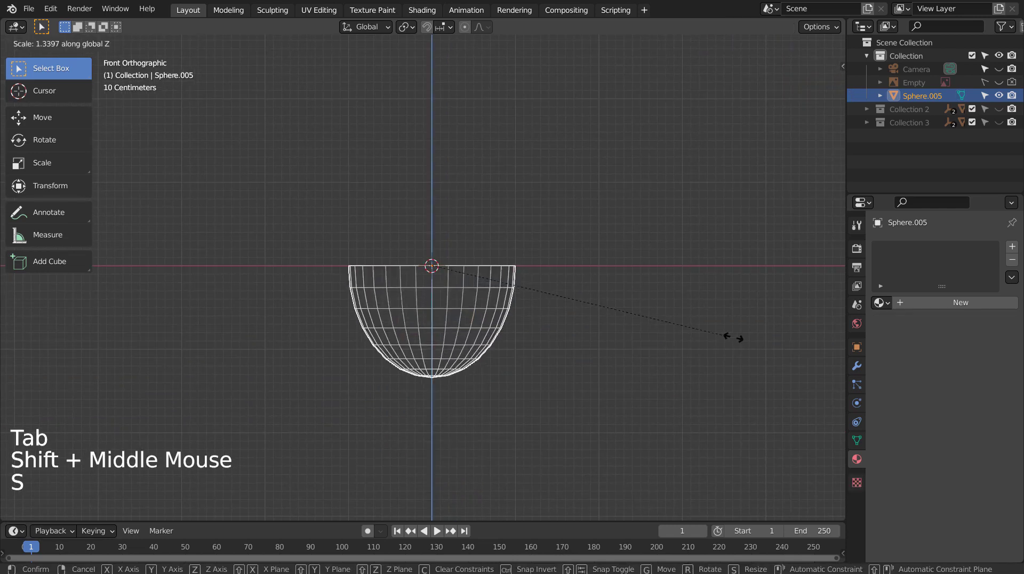
scroll("down", 3)
key("s")
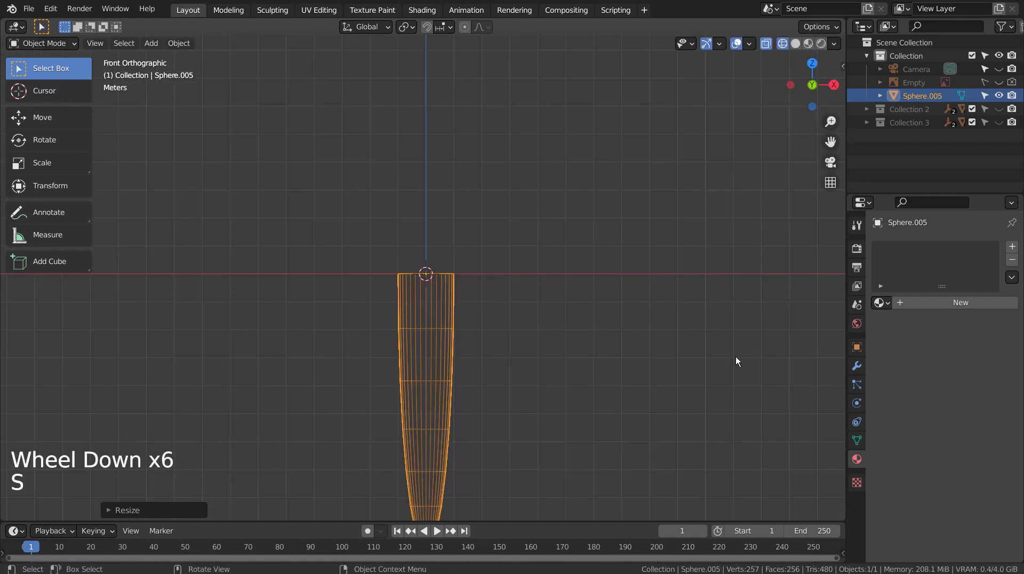
middle_click(732, 340)
middle_click(685, 277)
middle_click(572, 340)
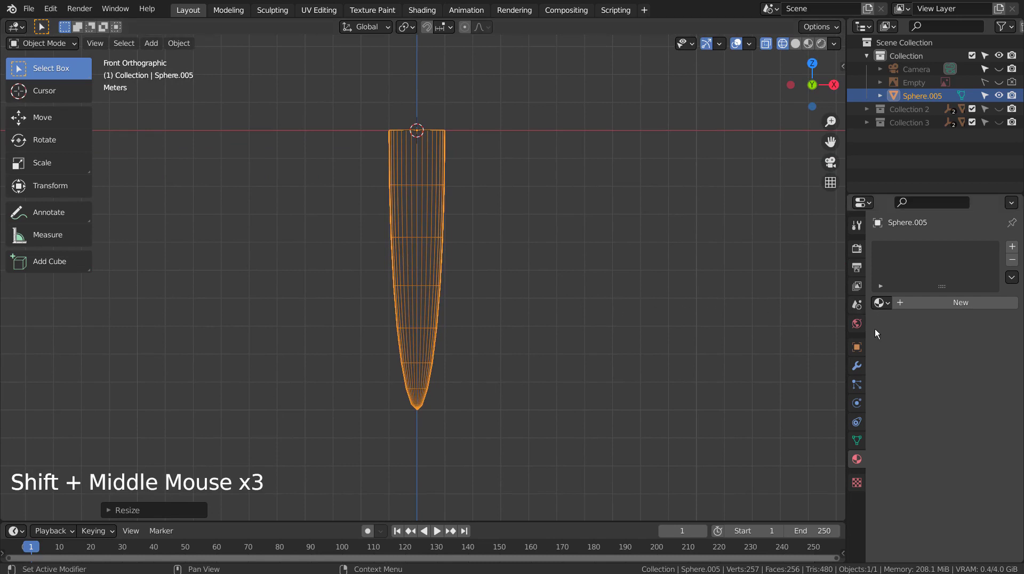
Add a Wave modifier to the flame and preview it in playback.
double_click(861, 371)
left_click(903, 247)
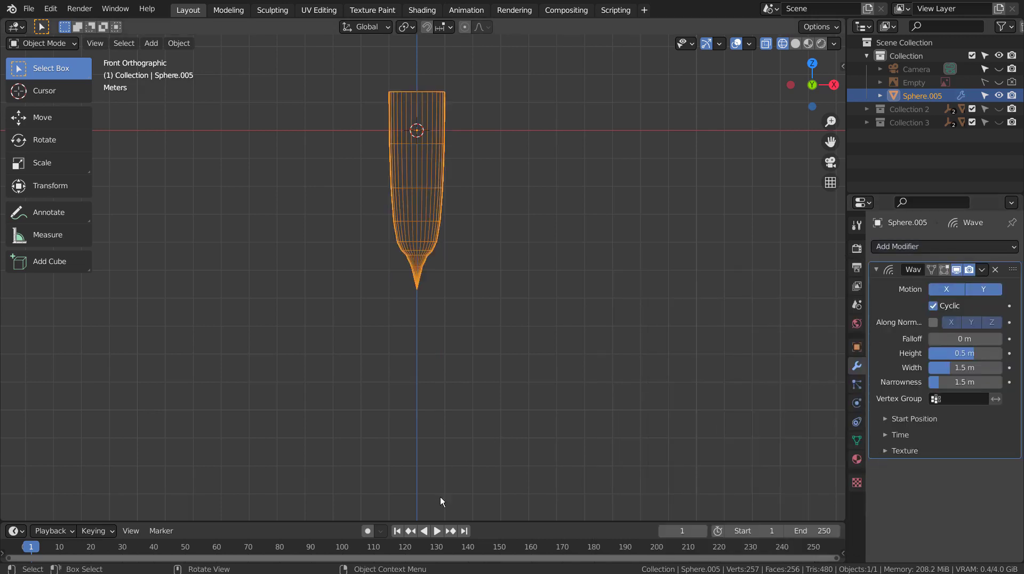
left_click(442, 533)
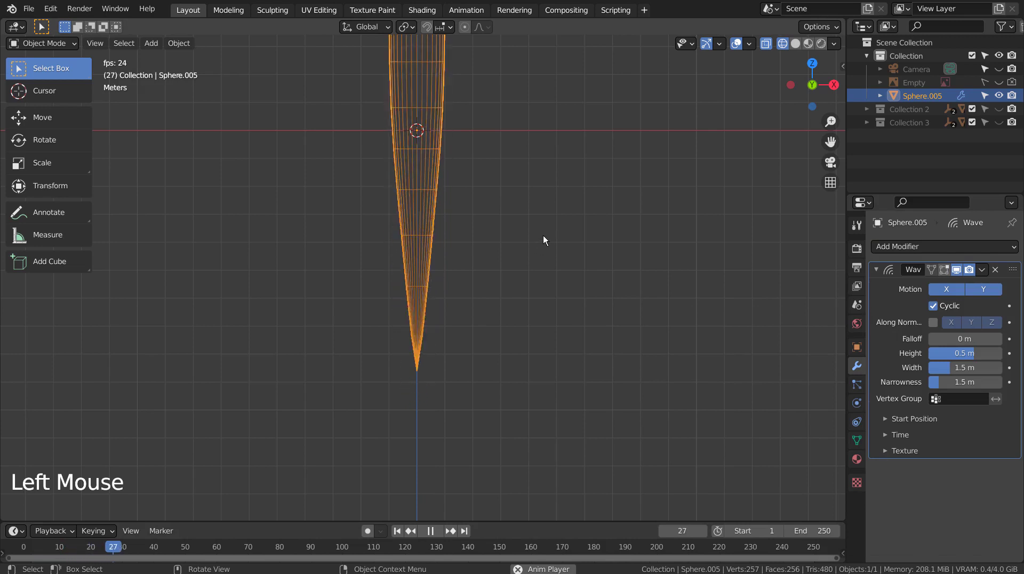
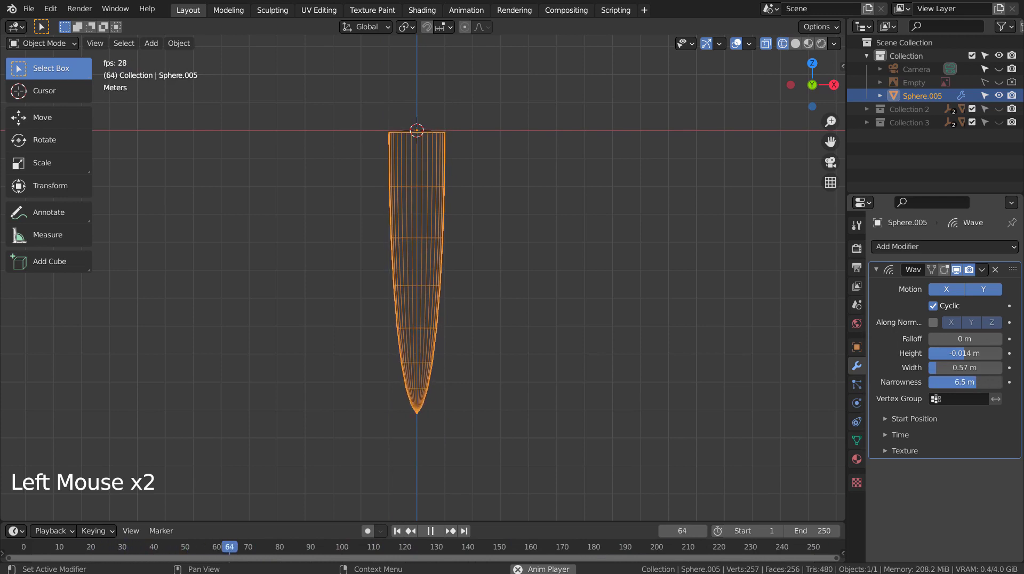
Set the Wave's Height -0.014, Width 0.57, Narrowness 8.7 and Time Speed 1.00.
left_click(933, 404)
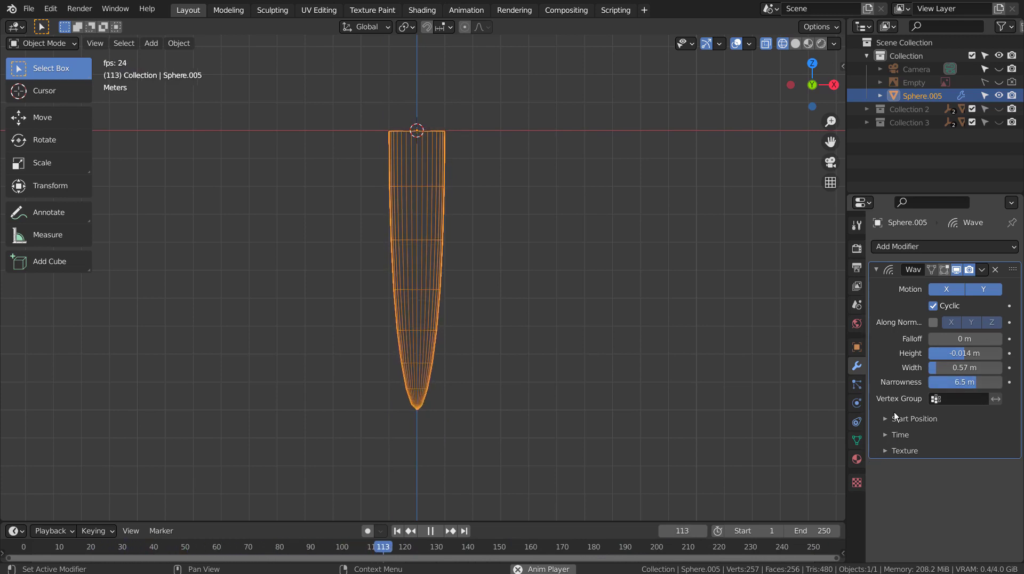
left_click(967, 501)
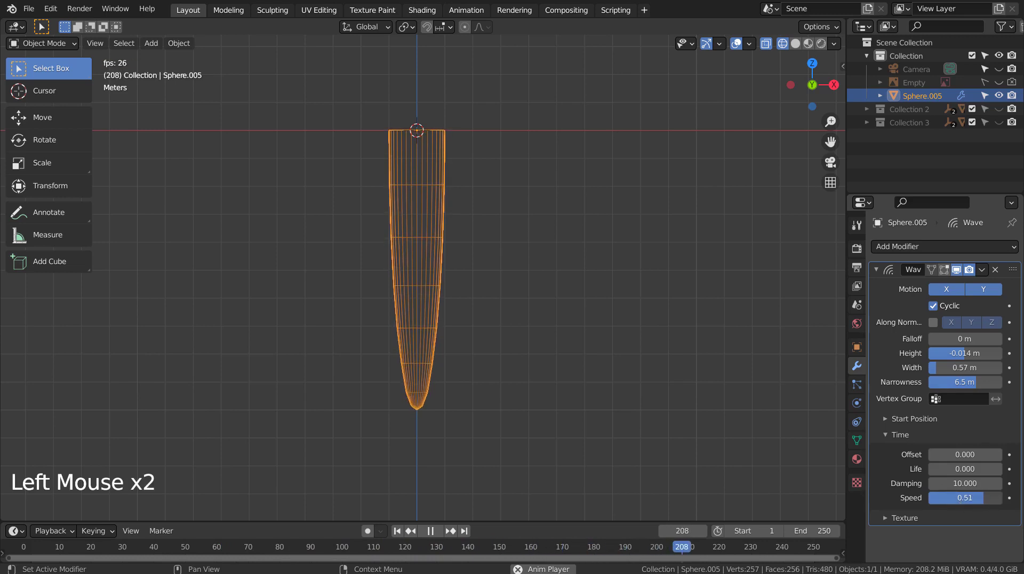
left_click(977, 382)
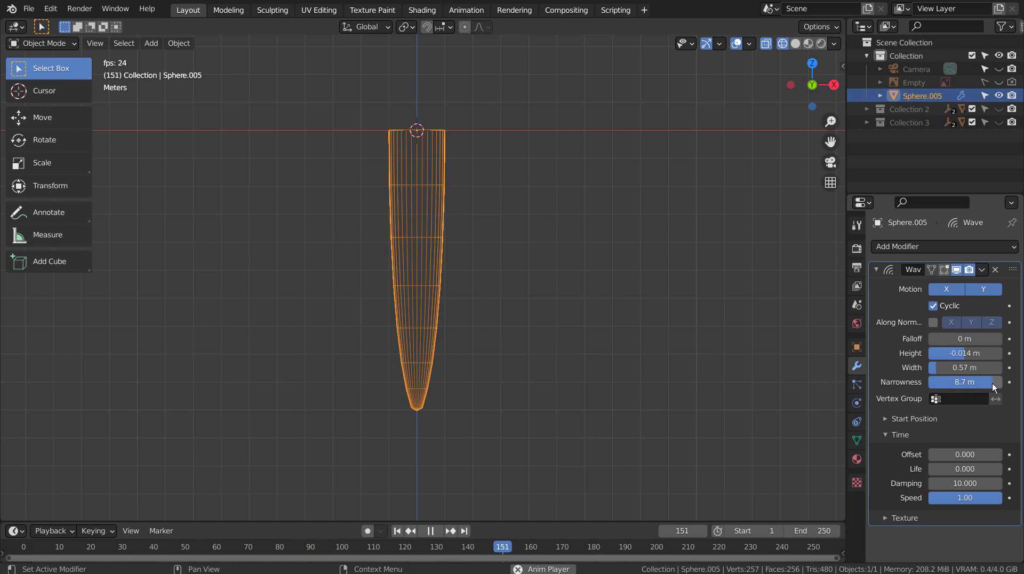
left_click(908, 255)
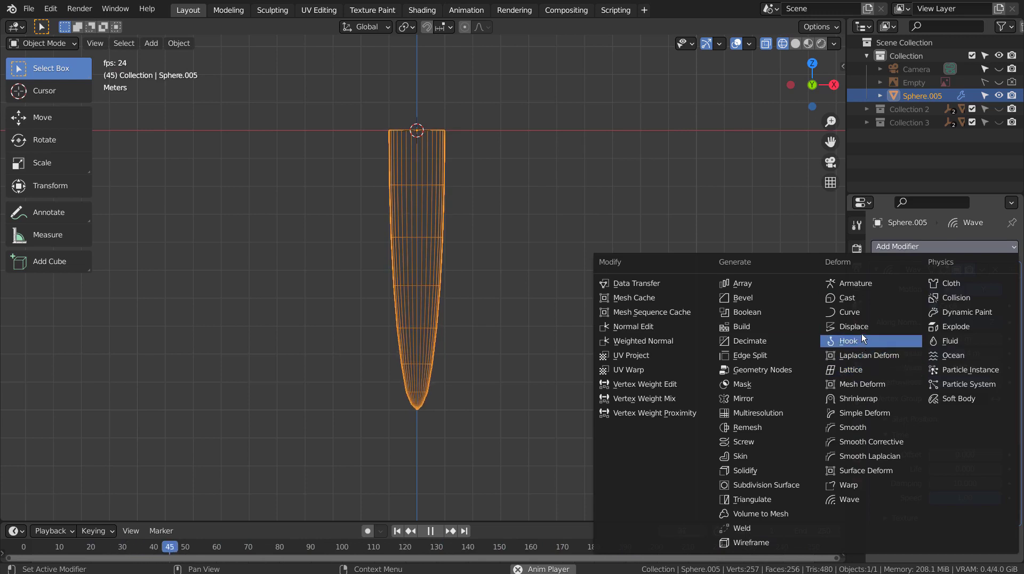
Add a Displace modifier to the flame and create a new Clouds texture for it.
scroll("down", 3)
left_click(916, 464)
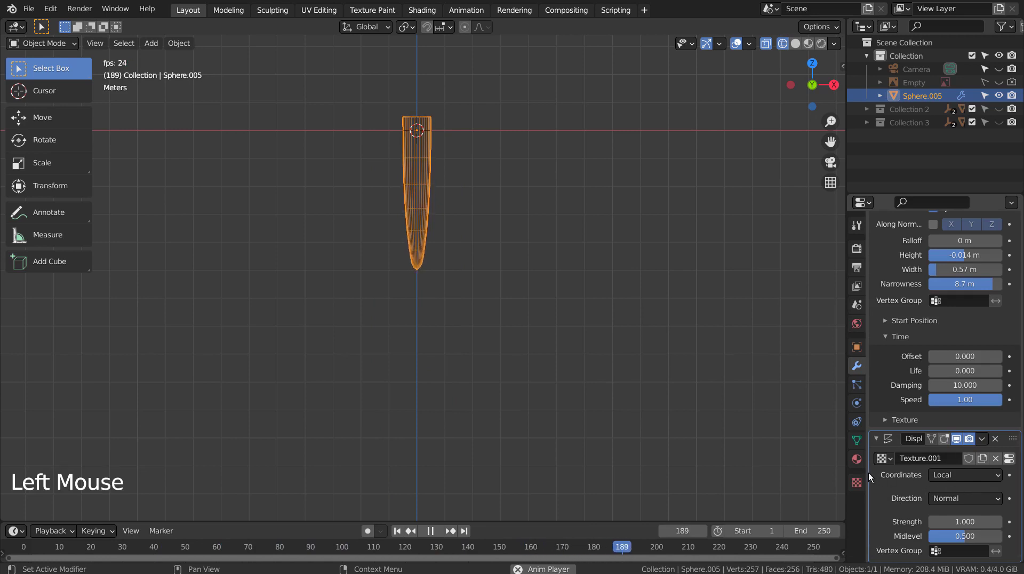
left_click(862, 485)
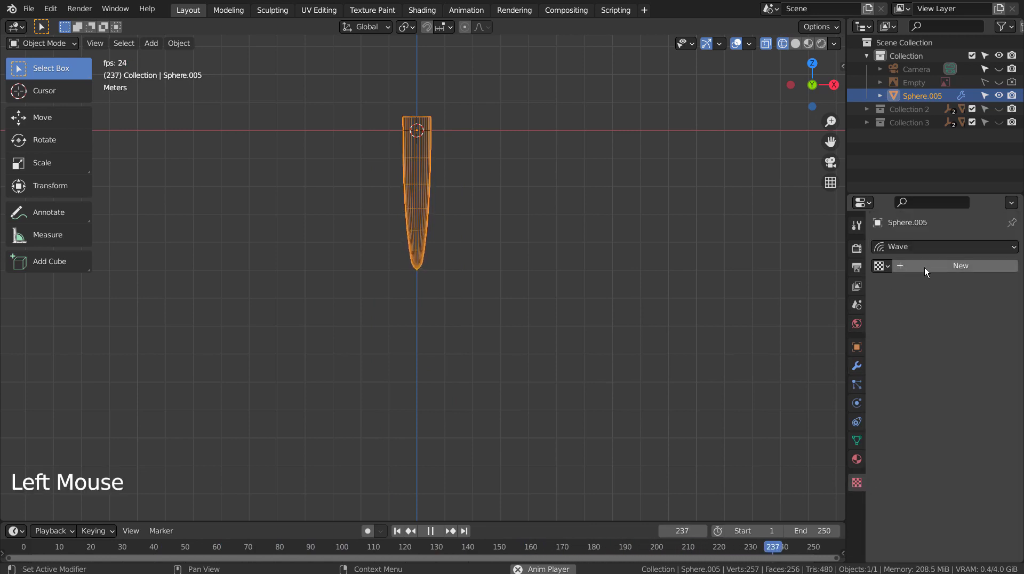
left_click(935, 270)
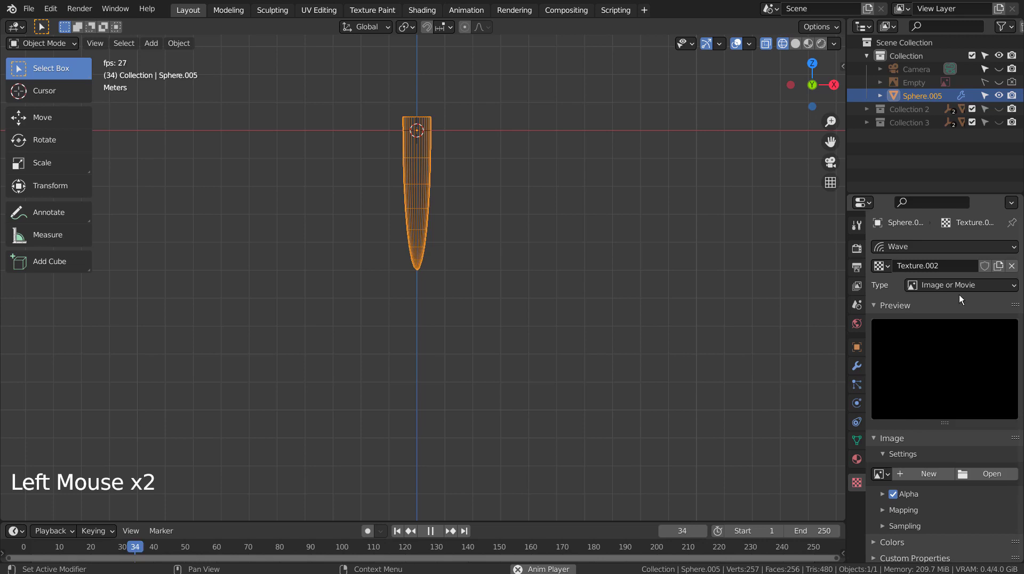
left_click(968, 289)
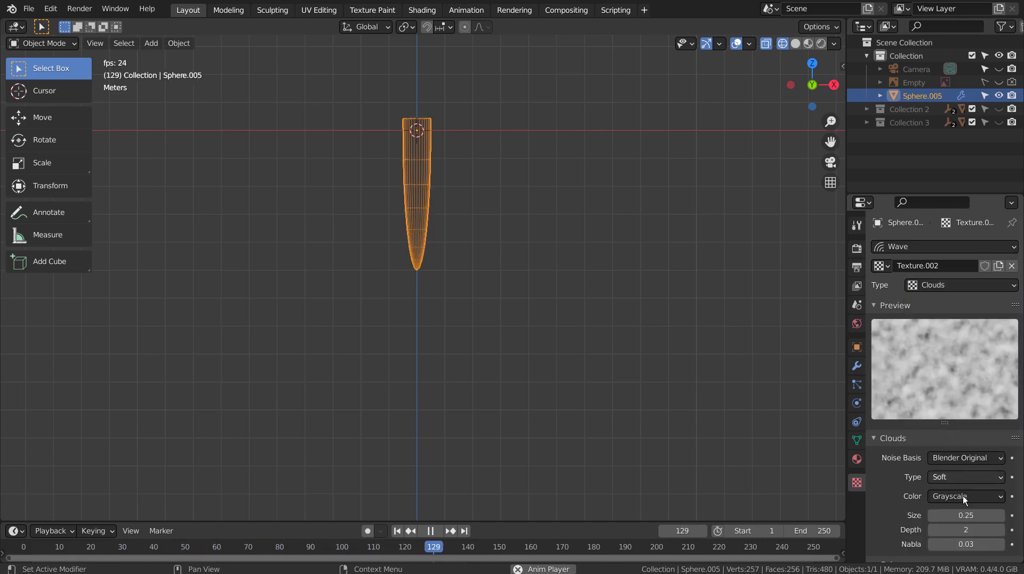
left_click(862, 368)
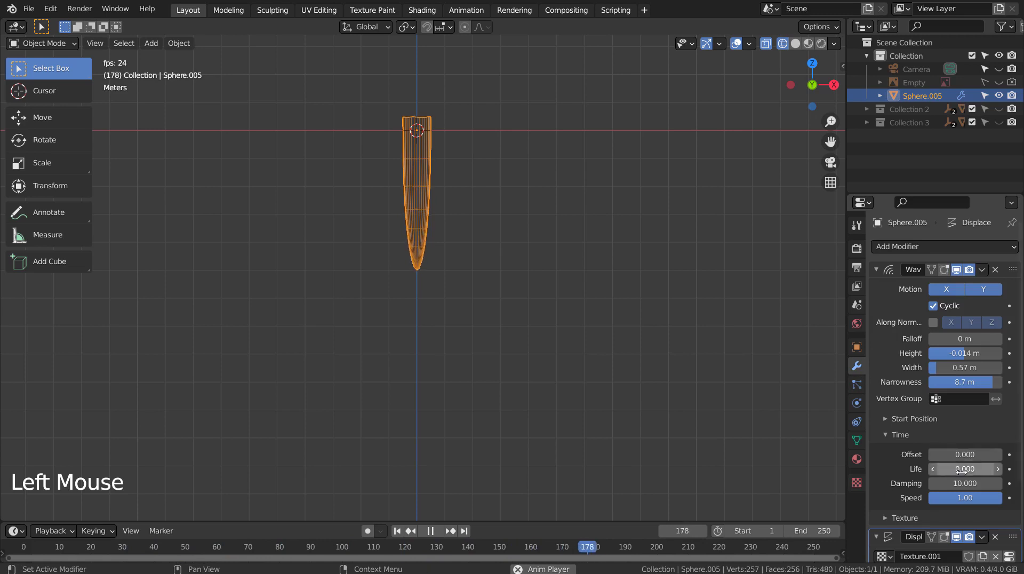